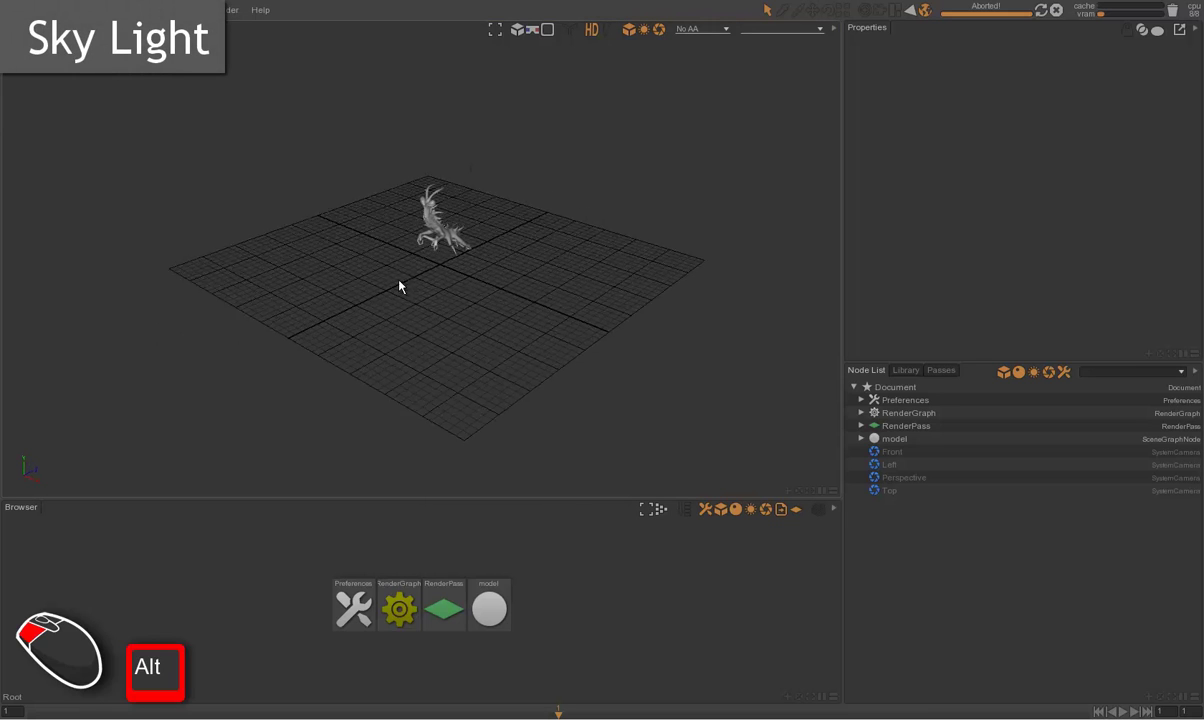
Step: Zoom and orbit the perspective view in close on the spiky creature
drag(457, 236, 524, 301)
key(f)
drag(472, 292, 483, 328)
drag(492, 324, 535, 335)
click(532, 321)
click(530, 315)
Step: Test render regions over the creature and its head, then dismiss the preview
drag(309, 136, 593, 428)
click(404, 342)
drag(357, 182, 435, 232)
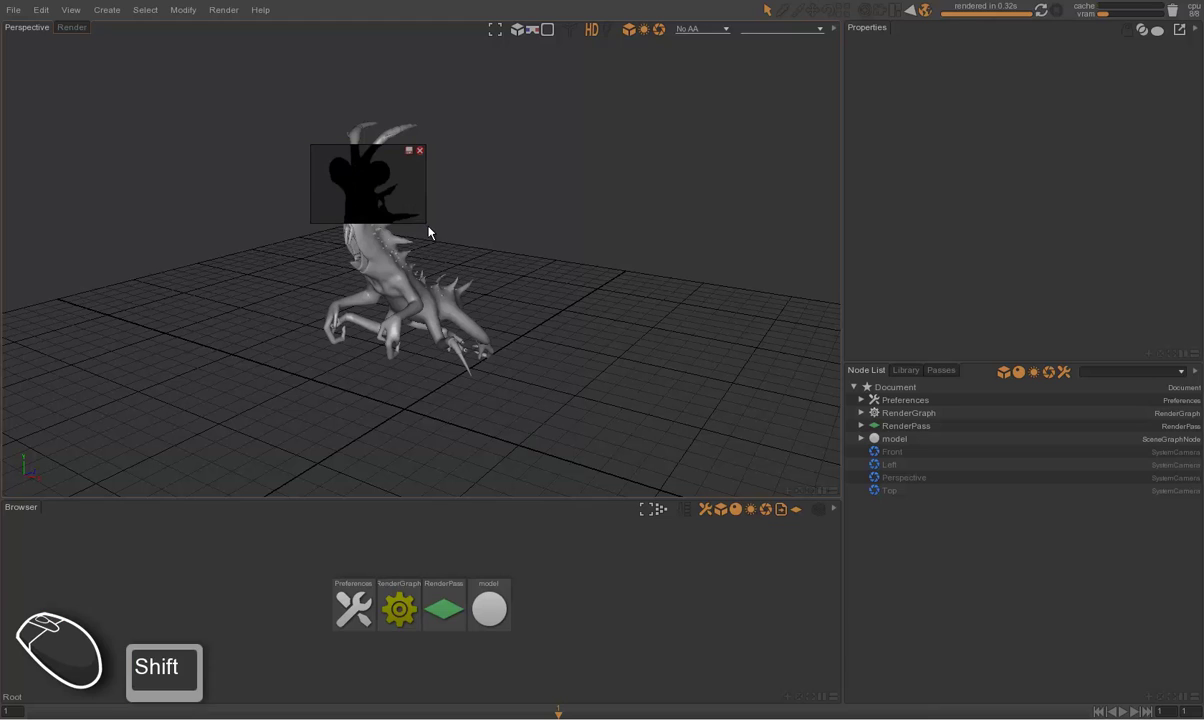
click(469, 291)
click(670, 617)
Step: Create a lights/SkyLight node from the Node Picker by filtering on 'sky'
key(ctrl+space)
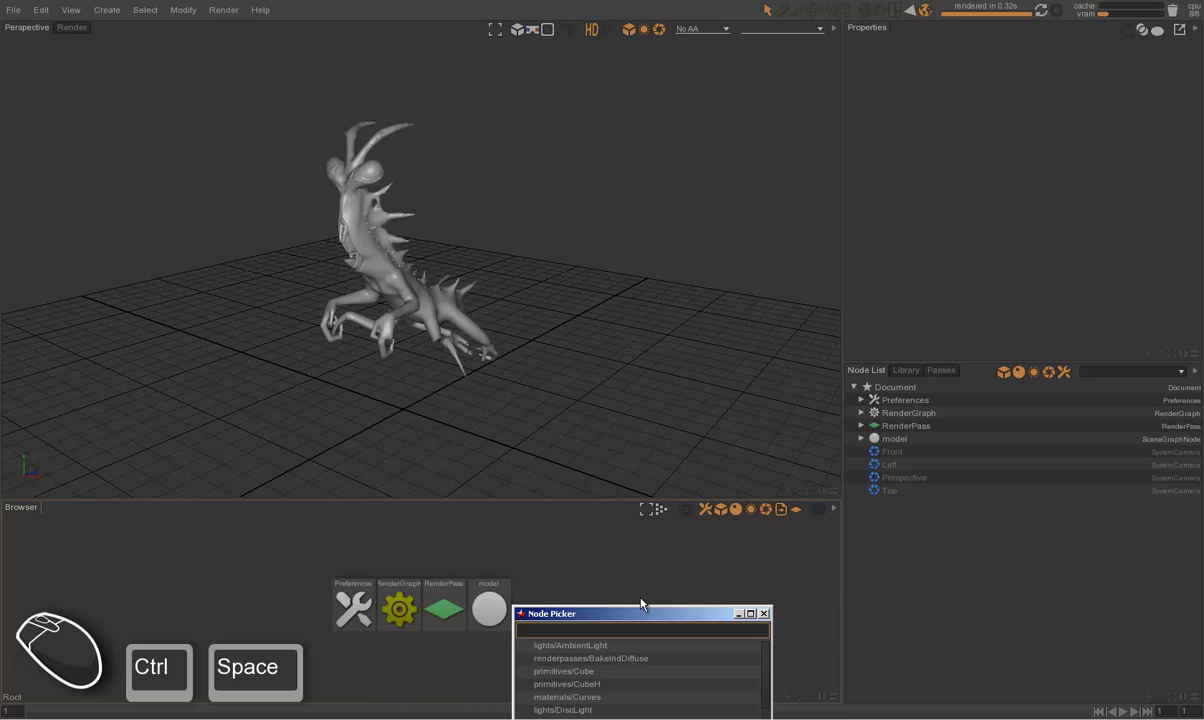
key(s)
key(k)
key(y)
key(Down)
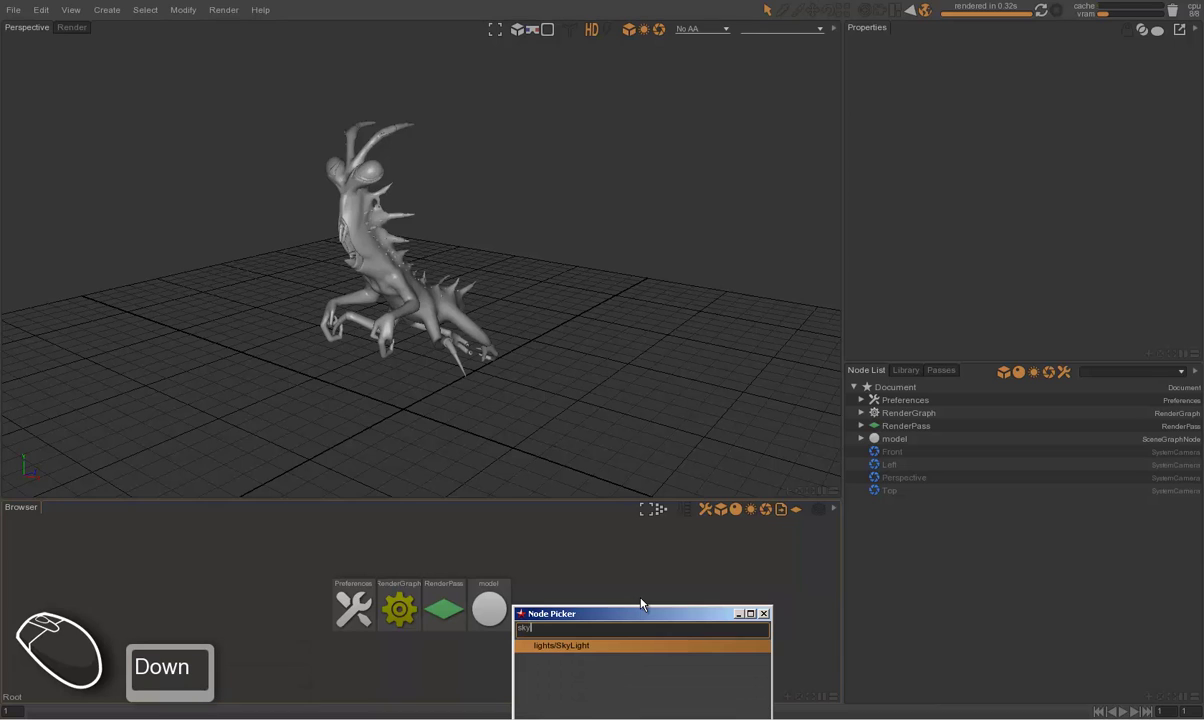
key(Return)
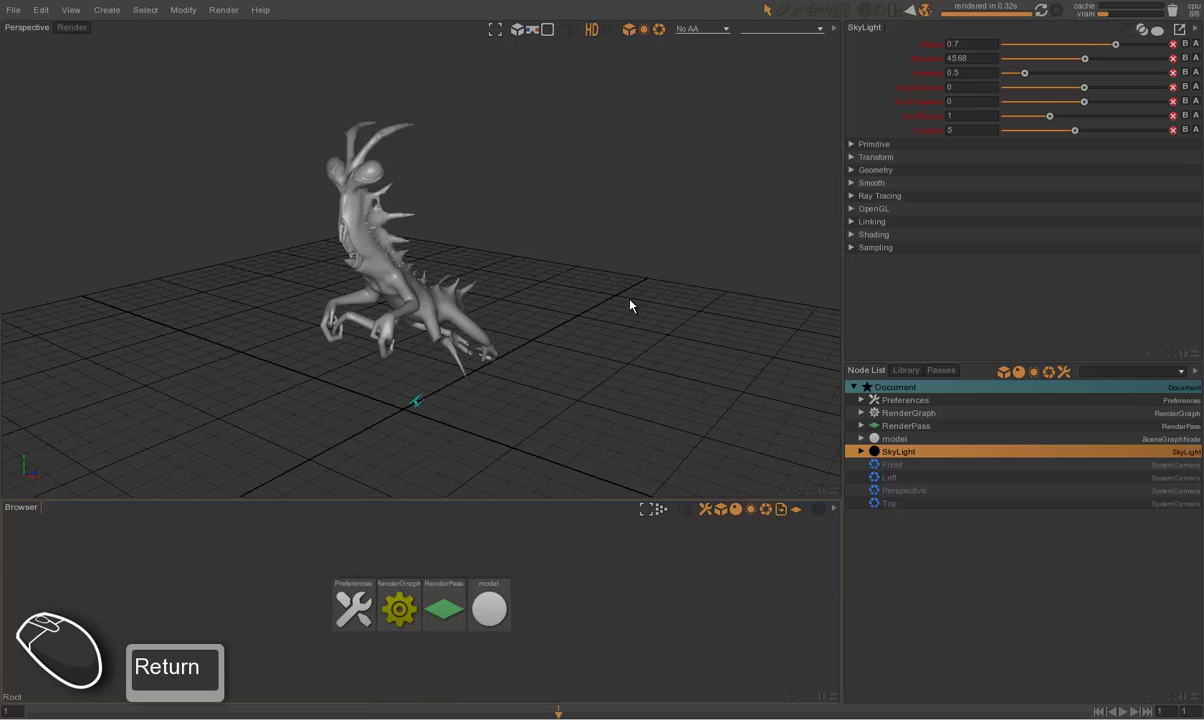
Step: Orbit around the creature and bring the RenderGraph with its layer and output nodes into view
drag(471, 410, 486, 379)
middle_click(533, 345)
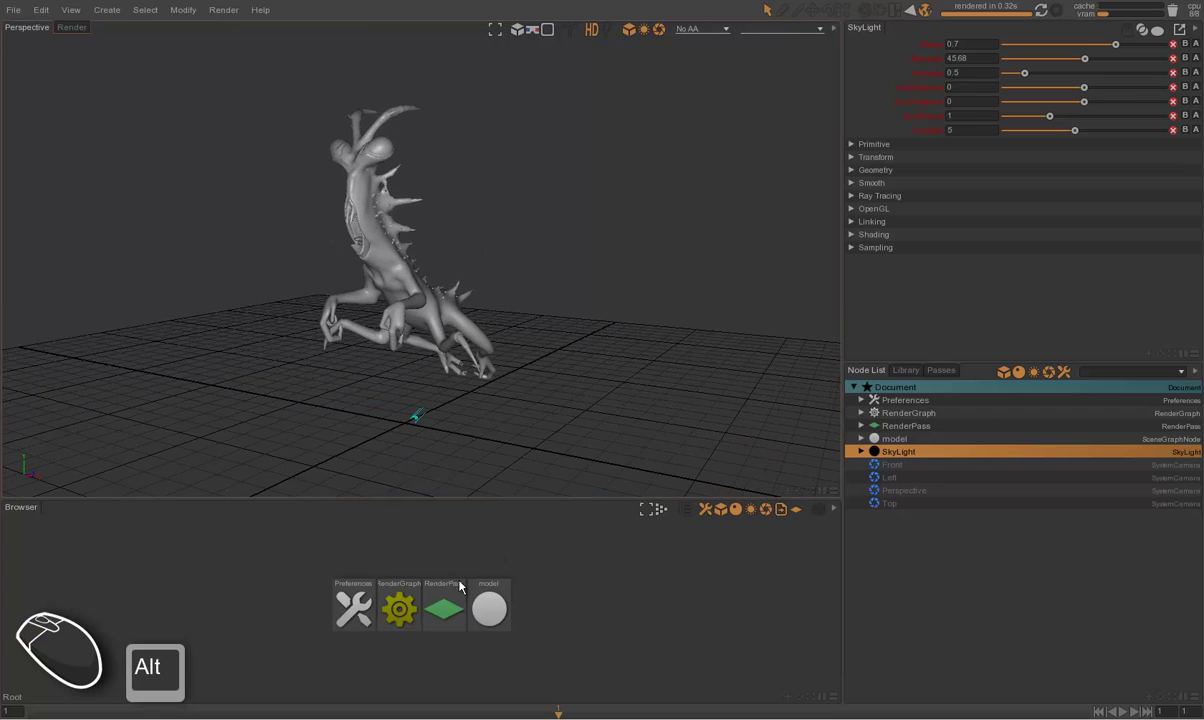
click(401, 608)
click(401, 606)
click(448, 542)
click(422, 607)
click(427, 609)
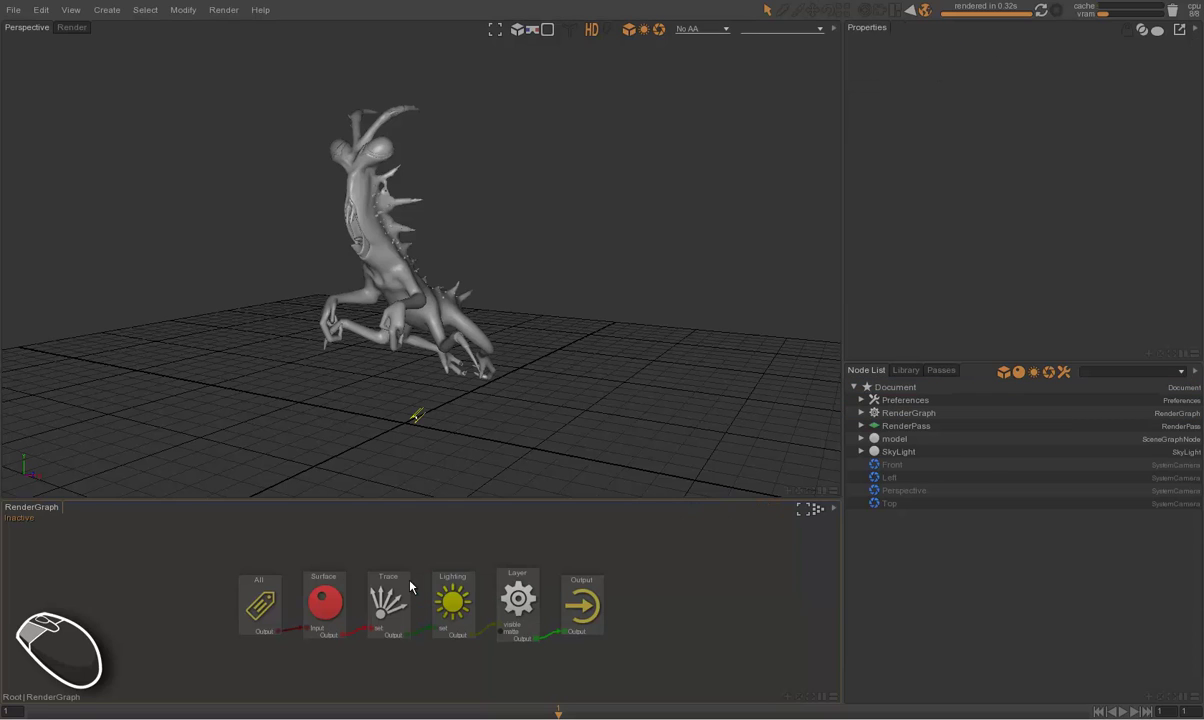
Step: On the RenderGraph's Surface shader, set Environment to SkyEnvironment for the creature's body
click(334, 591)
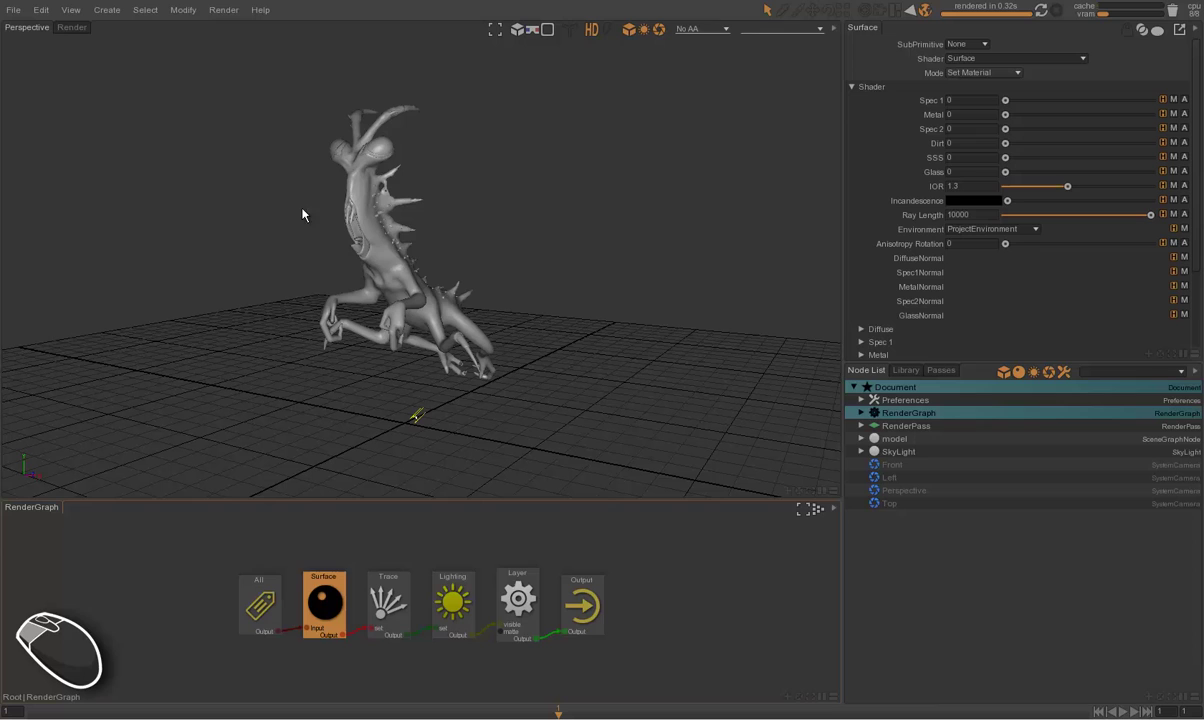
click(390, 255)
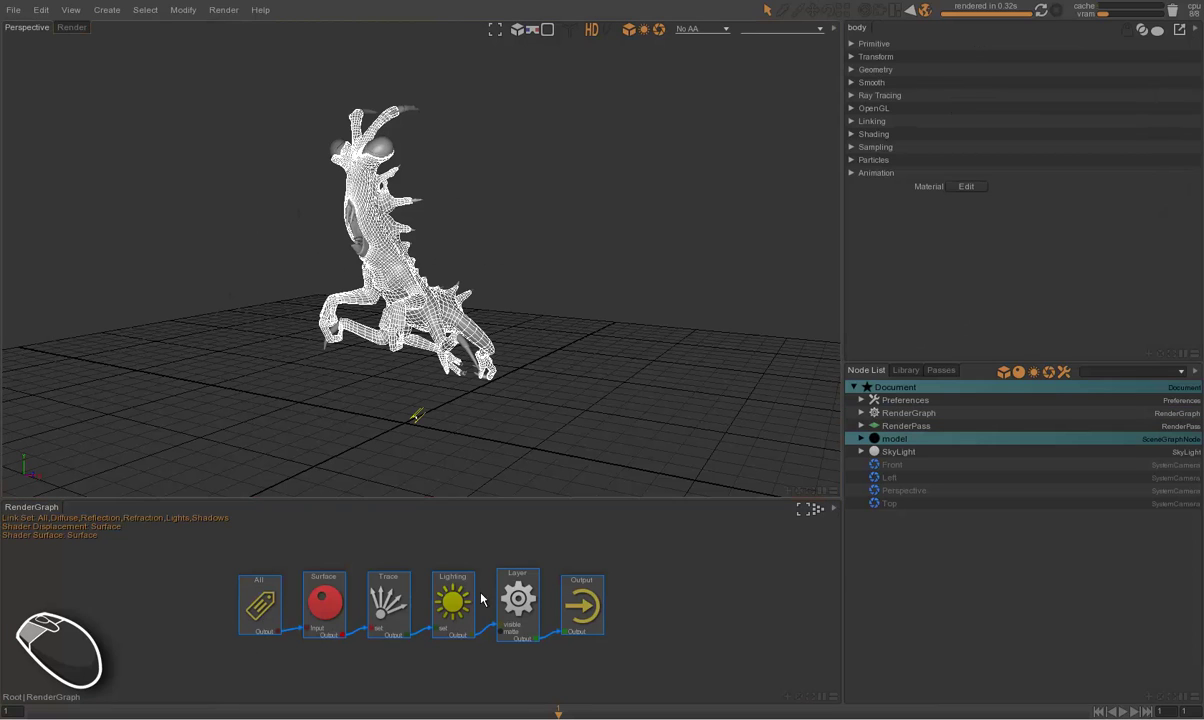
drag(333, 589, 330, 633)
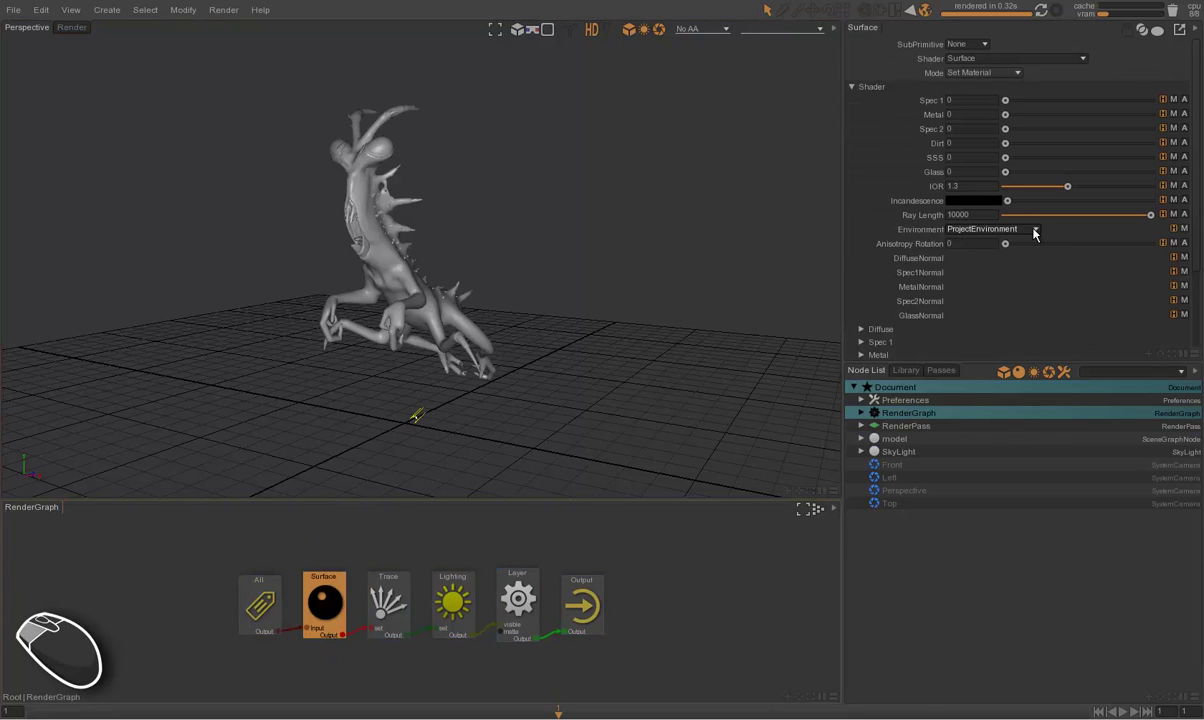
click(1041, 233)
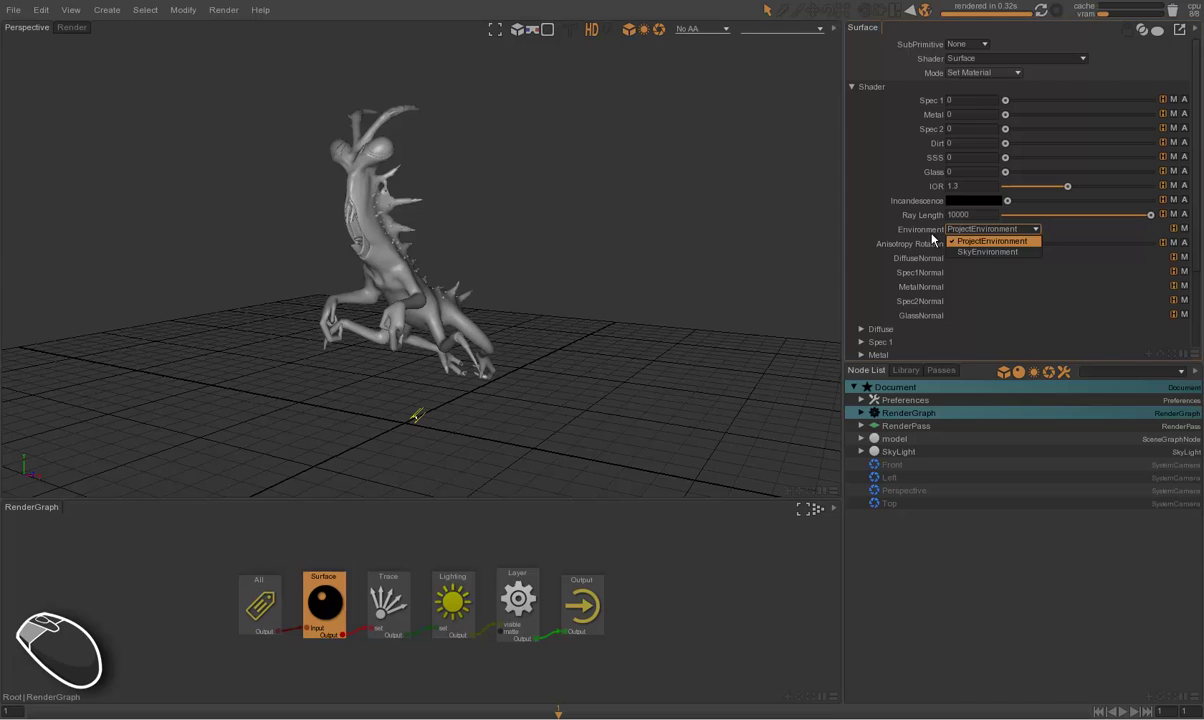
click(981, 256)
click(579, 297)
Step: Preview the creature lit bright white by the sky light from both sides and expand the Diffuse settings
drag(304, 76, 551, 439)
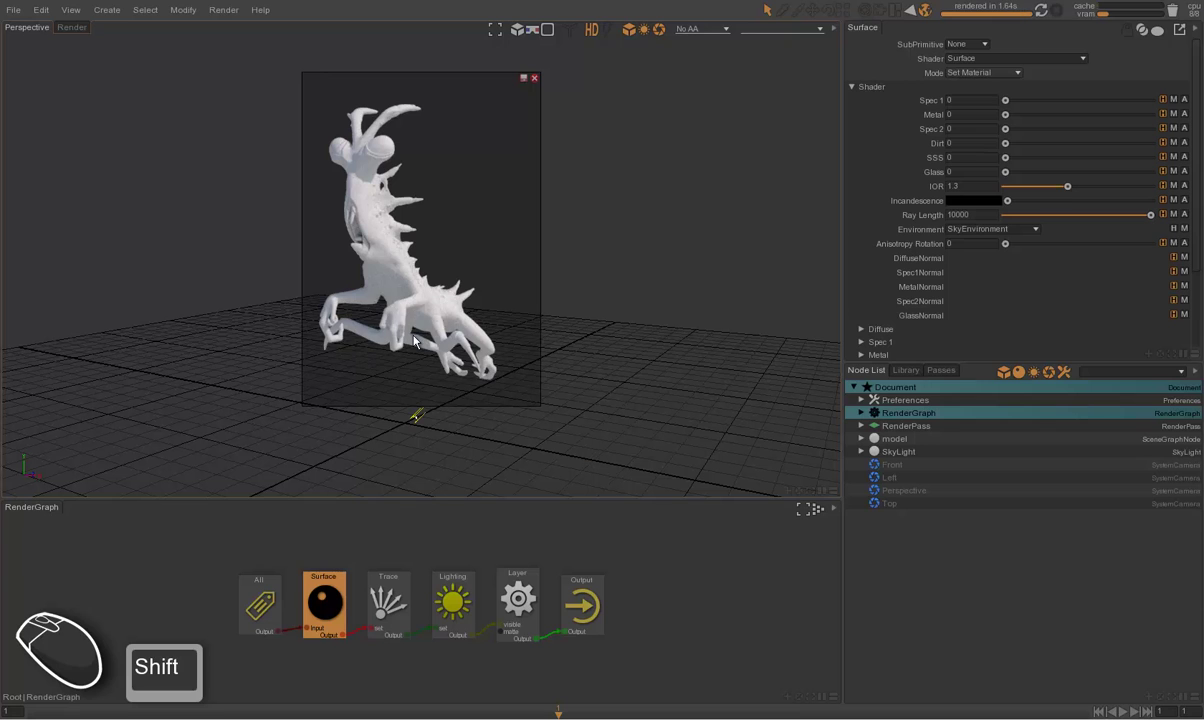
drag(398, 302, 517, 295)
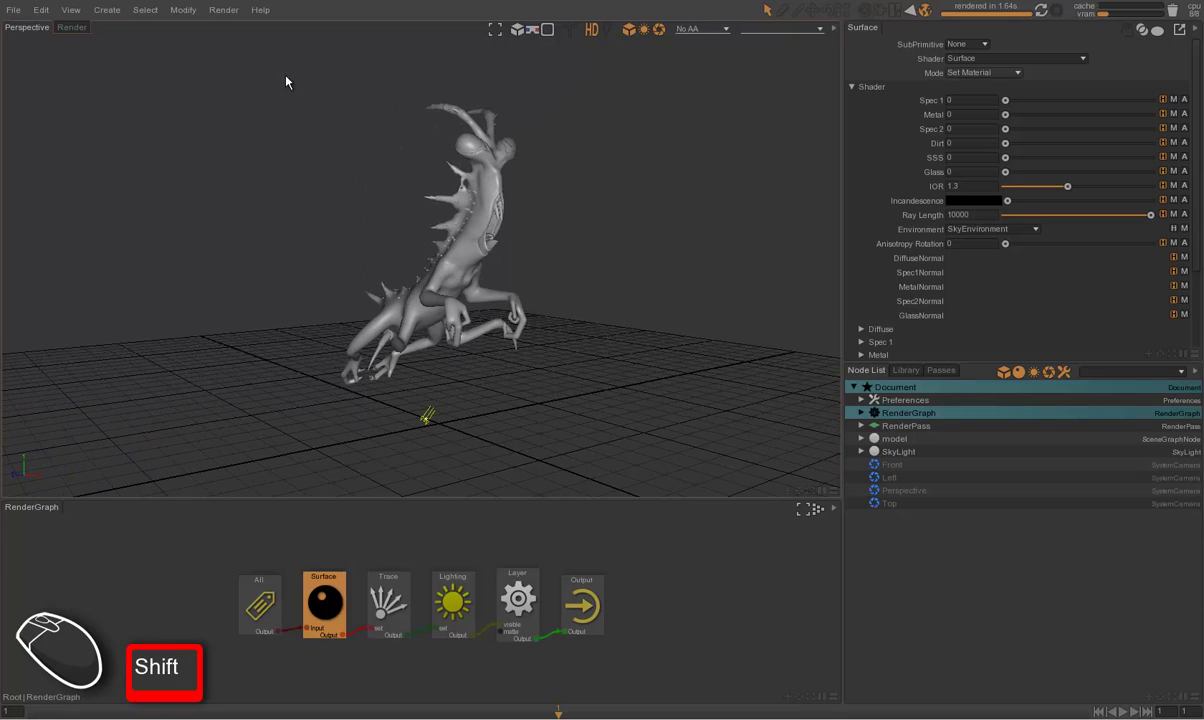
drag(309, 98, 560, 430)
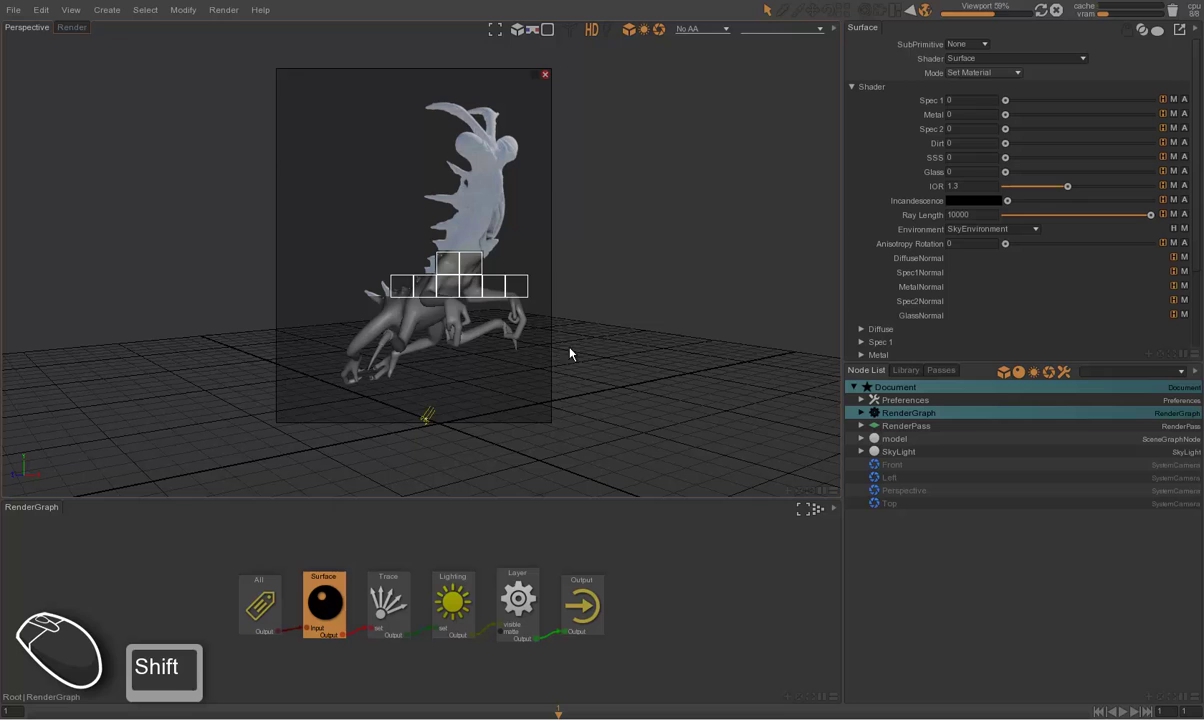
click(550, 81)
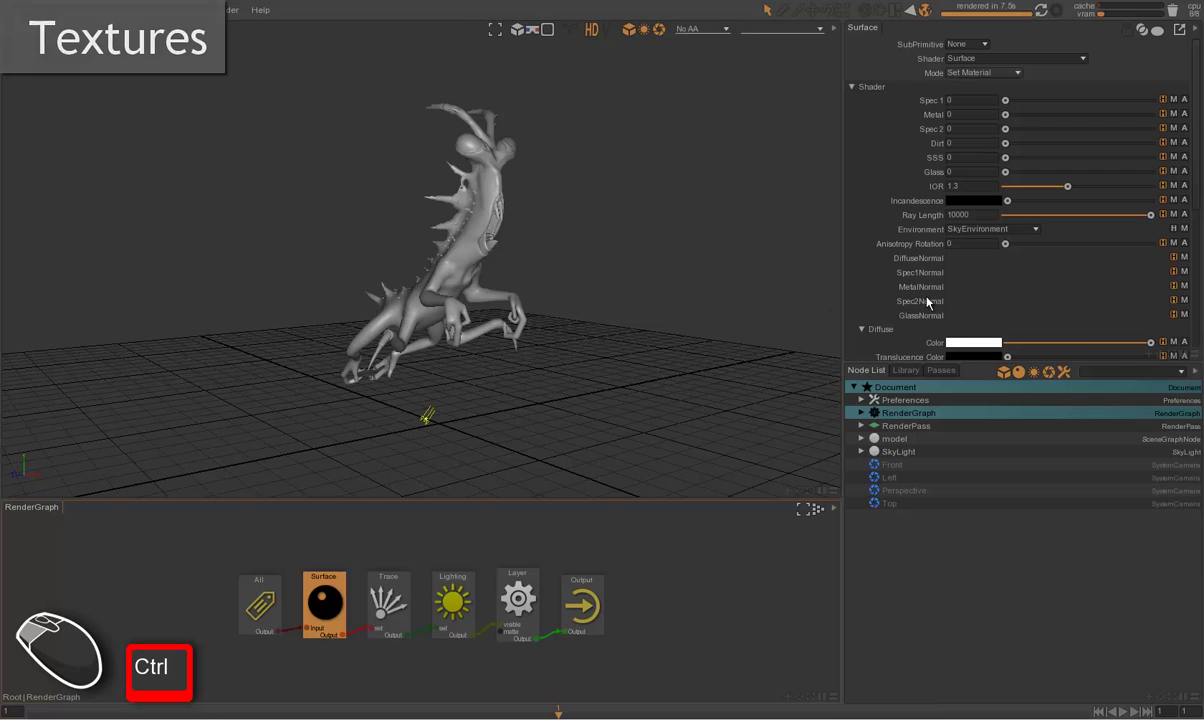
click(302, 555)
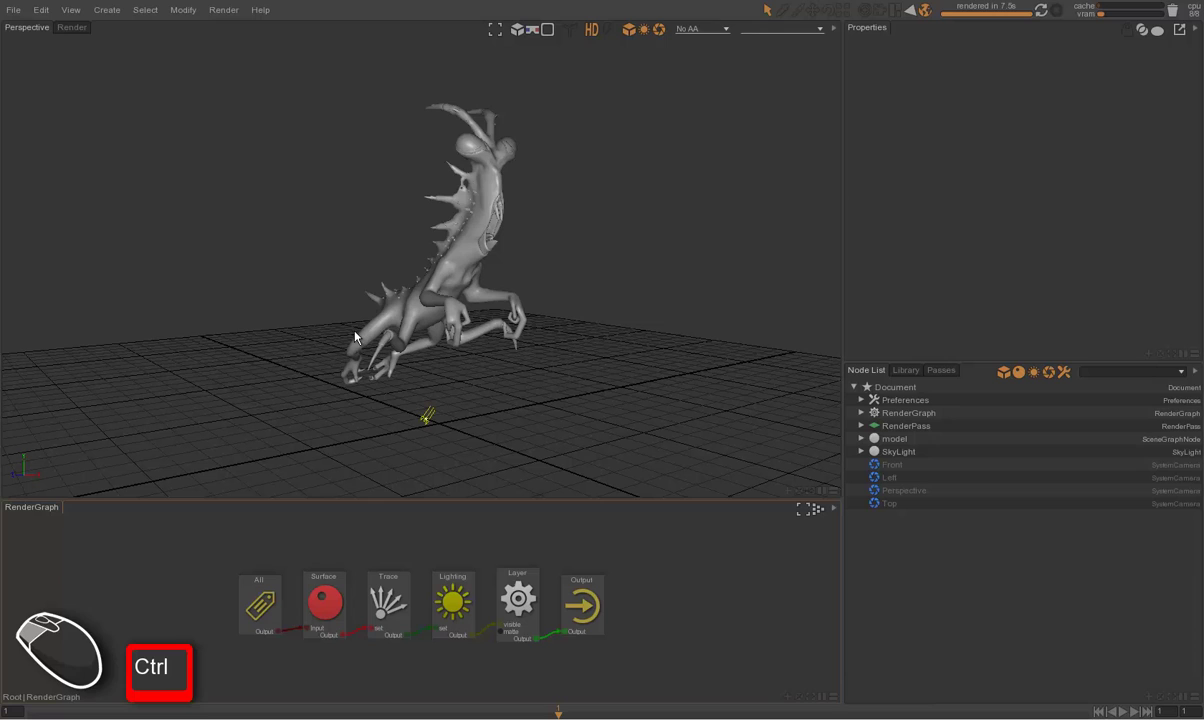
click(483, 269)
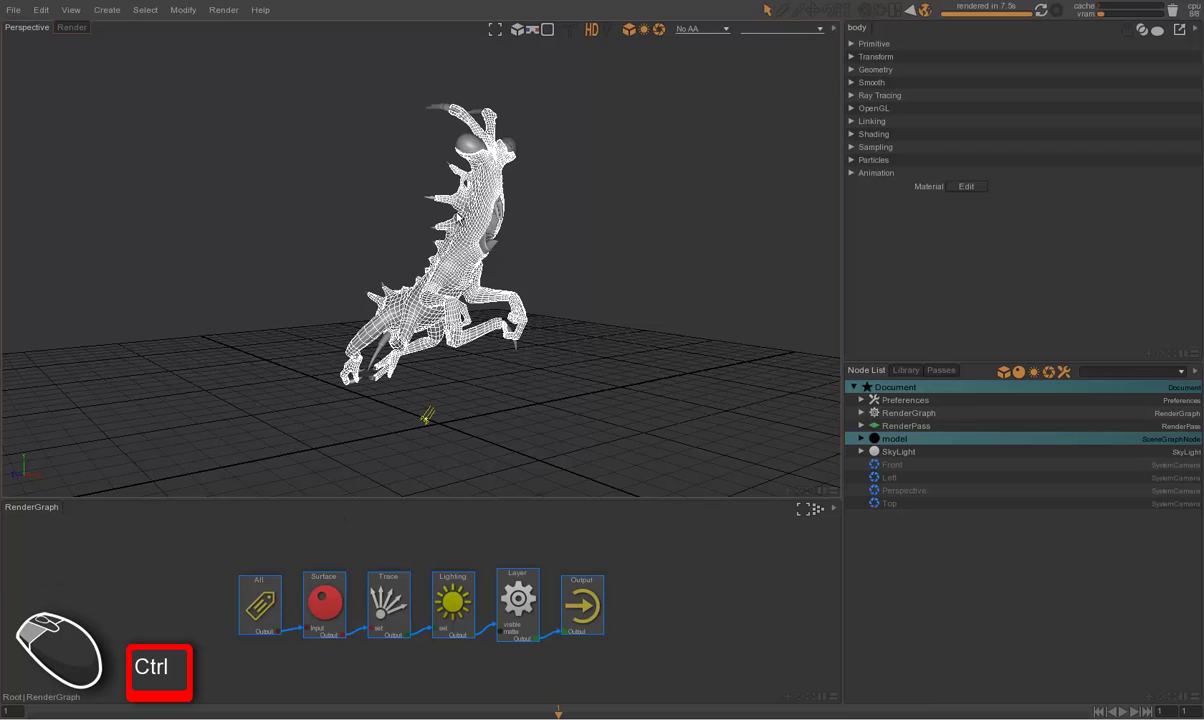
click(480, 145)
click(471, 148)
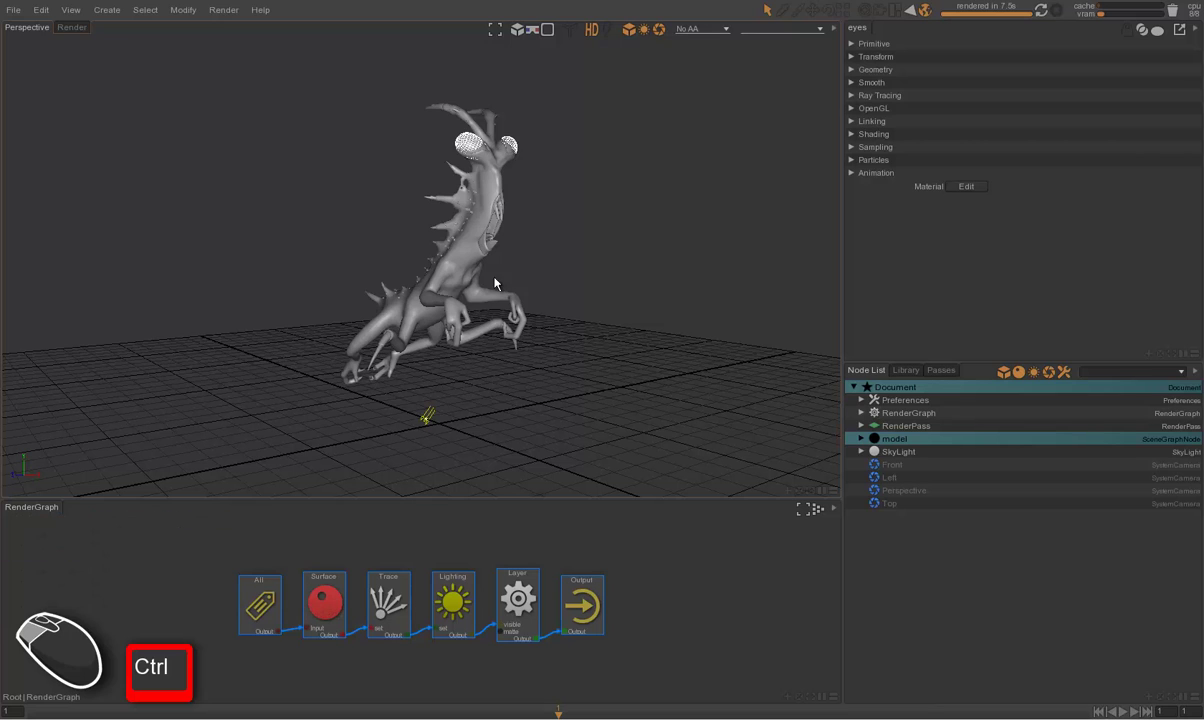
click(481, 259)
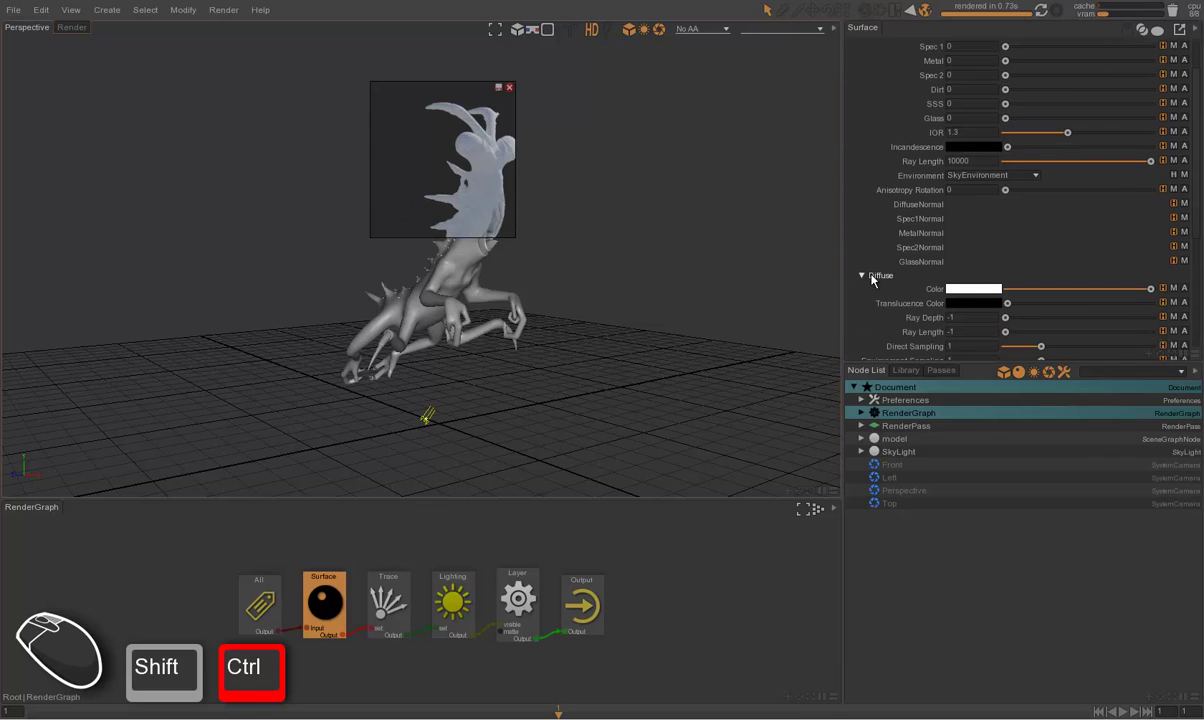
Step: Set the surface's Diffuse Color to a warm orange-tan and preview the tan creature in a render region
click(961, 295)
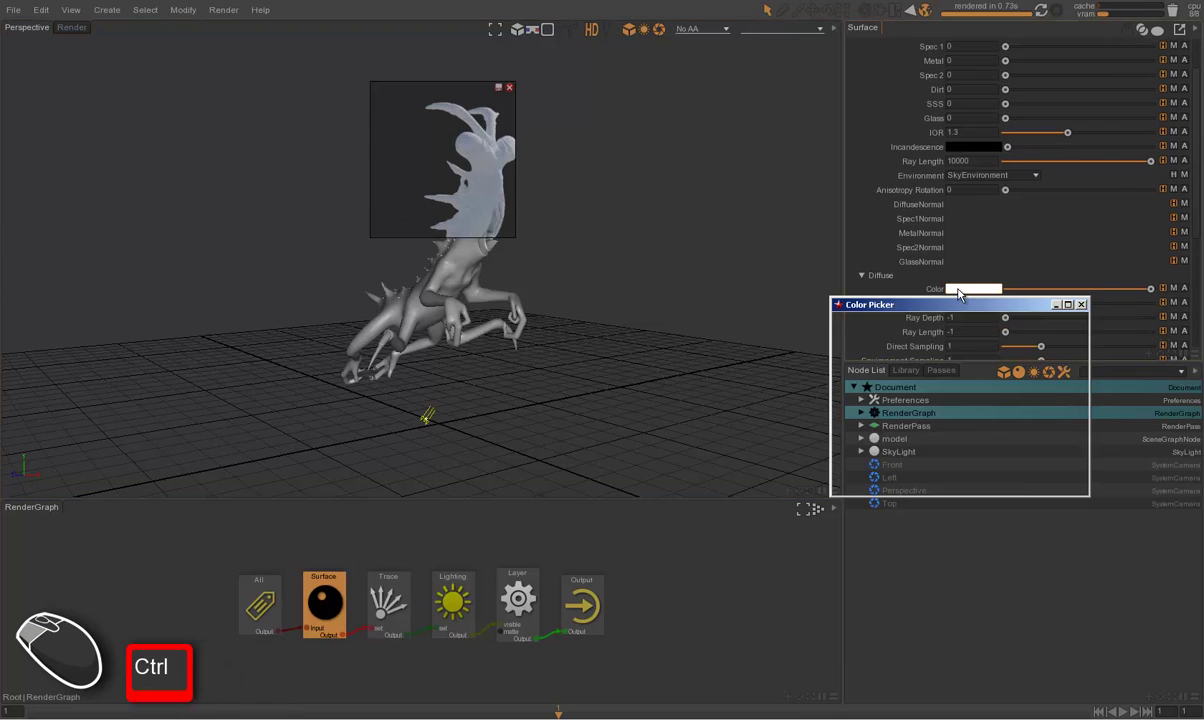
click(946, 370)
click(1015, 475)
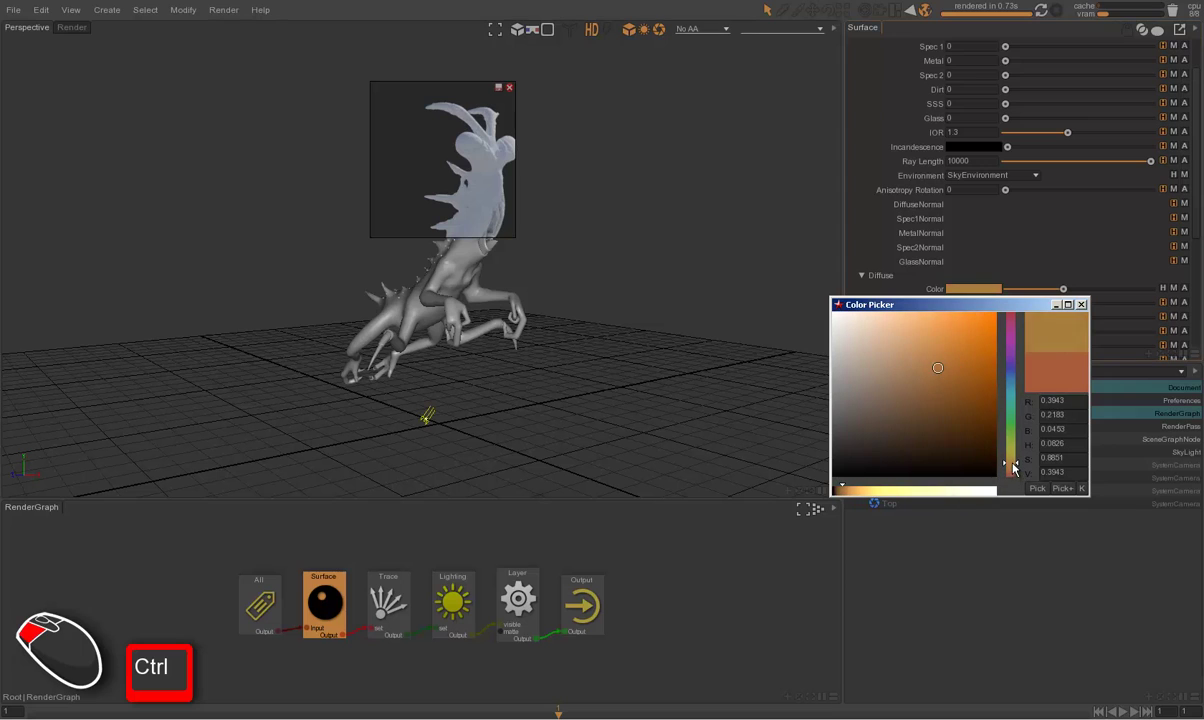
drag(960, 355, 960, 347)
drag(960, 350, 926, 351)
key(ctrl+Escape)
drag(450, 169, 604, 399)
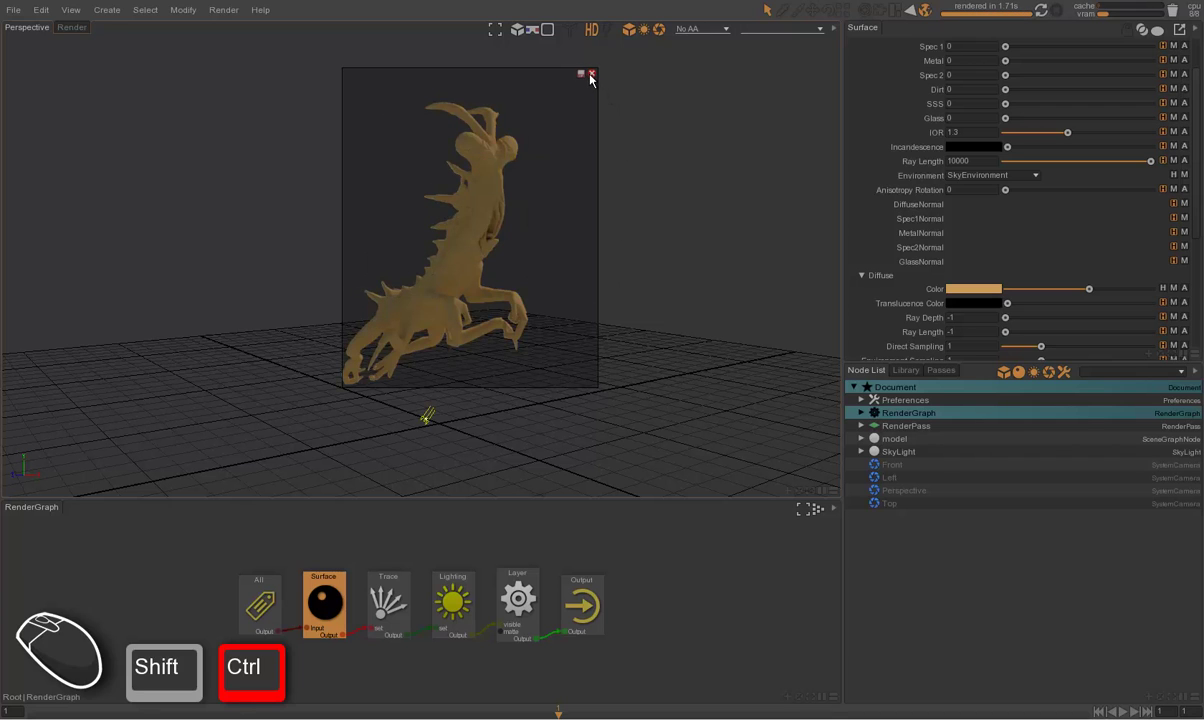
click(596, 81)
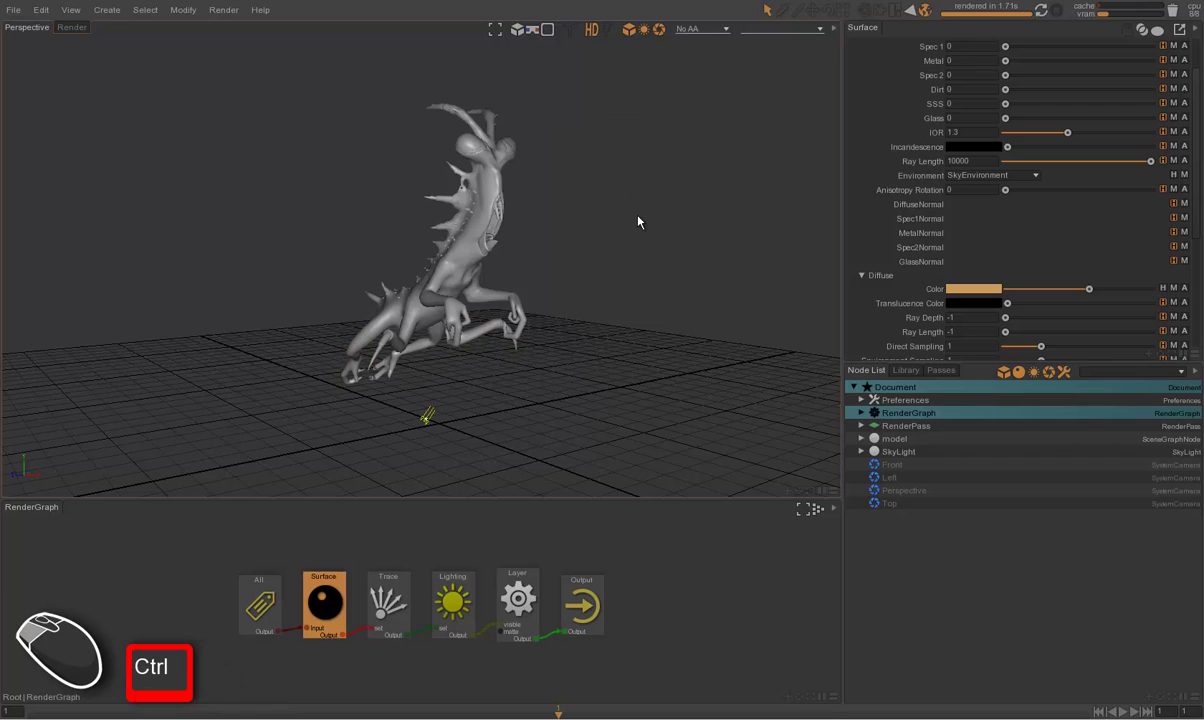
Step: Assign bls_chr_belanus_tex_main_diff.1001.tif from Explorer as the Diffuse Color texture
key(ctrl+alt+Tab)
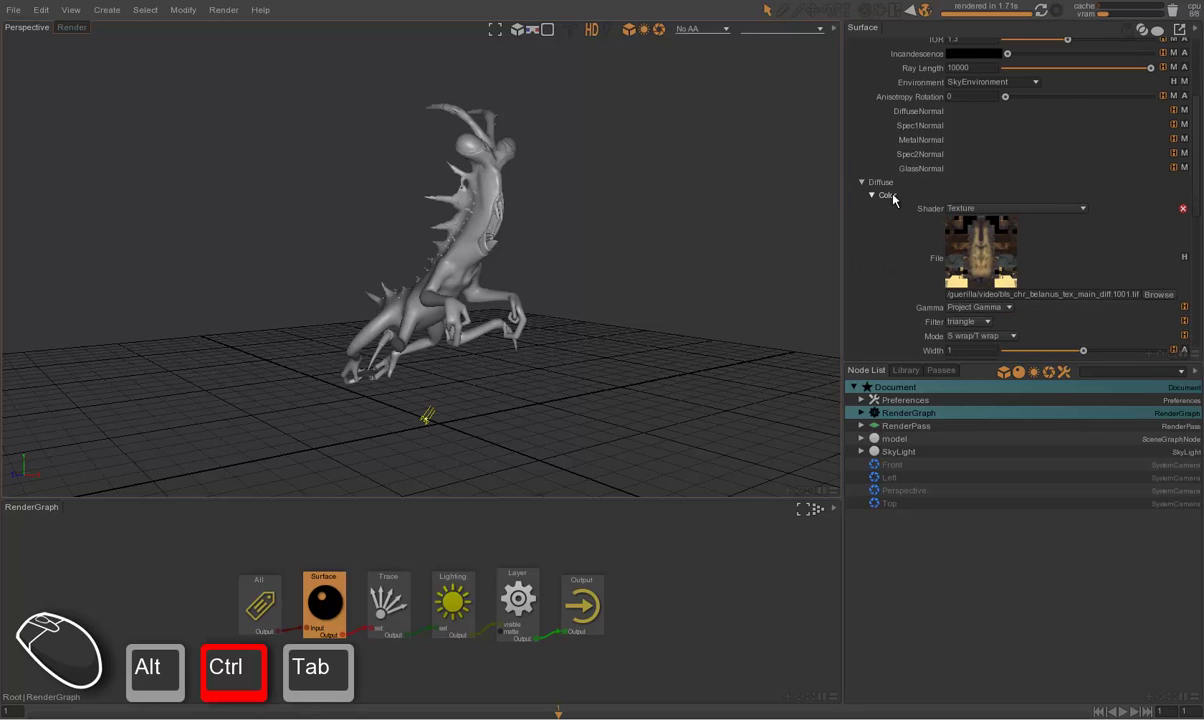
click(899, 201)
click(889, 270)
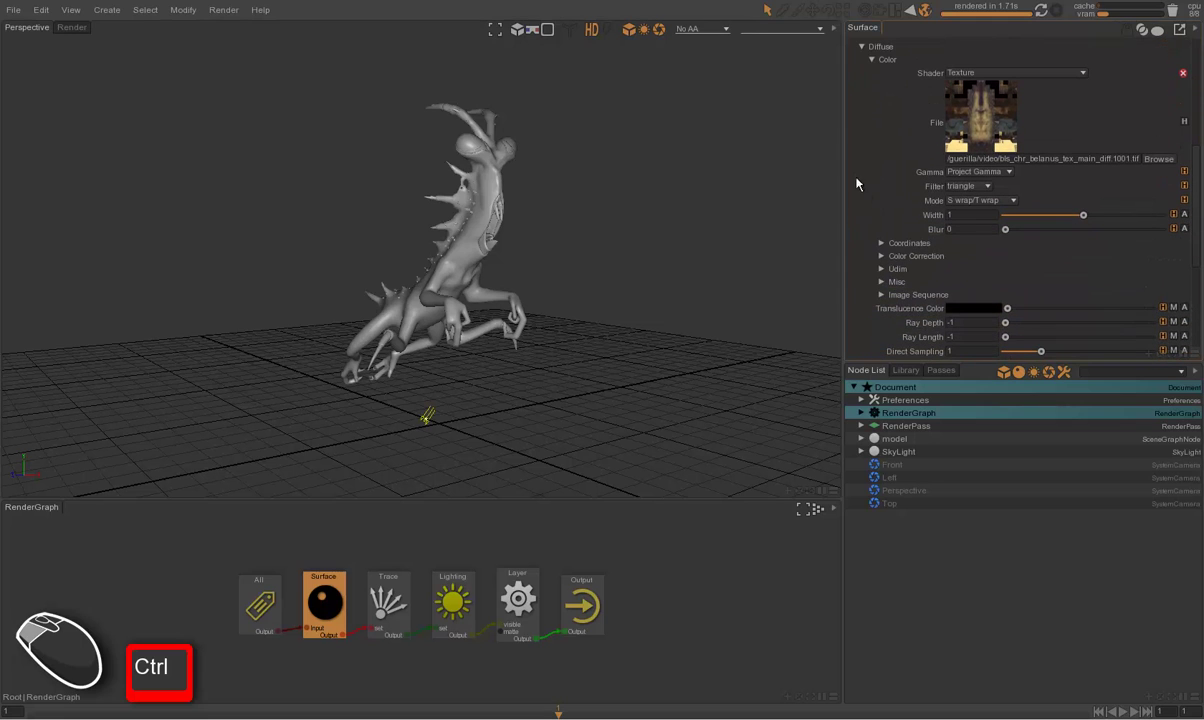
Step: Render the textured creature, then zoom onto its body and leg and preview the mottled skin close up
drag(317, 135, 592, 425)
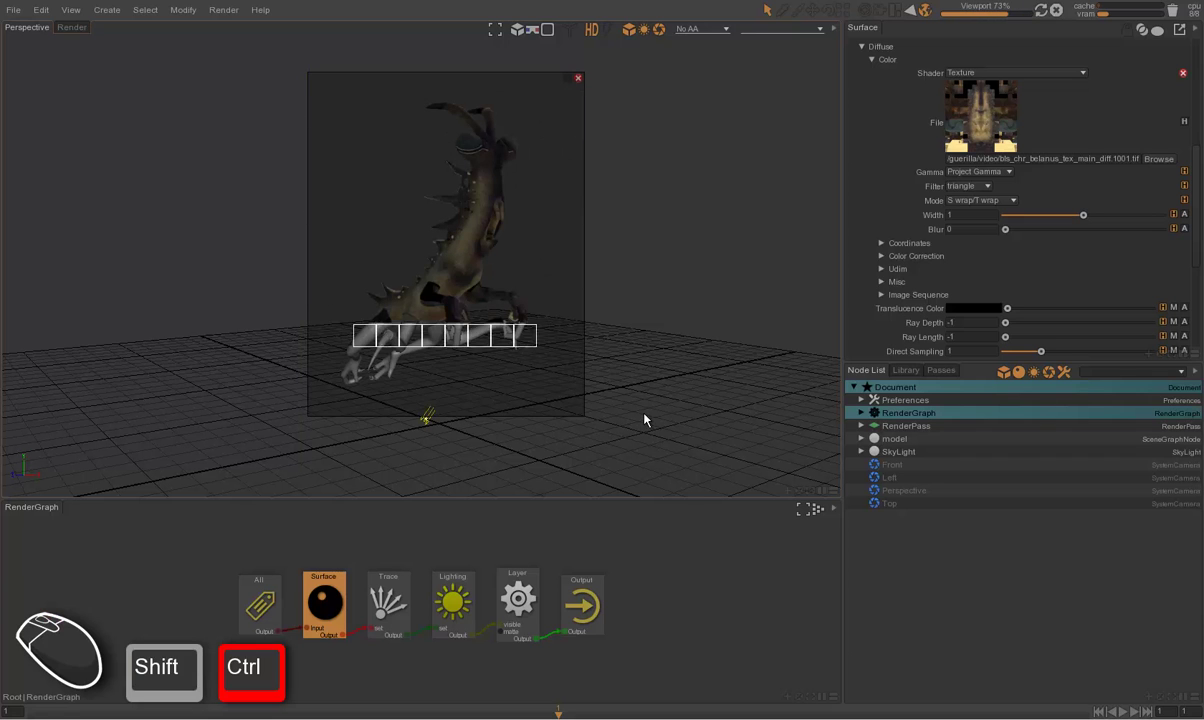
click(479, 354)
drag(490, 370, 532, 423)
middle_click(553, 332)
click(599, 340)
drag(664, 337, 784, 489)
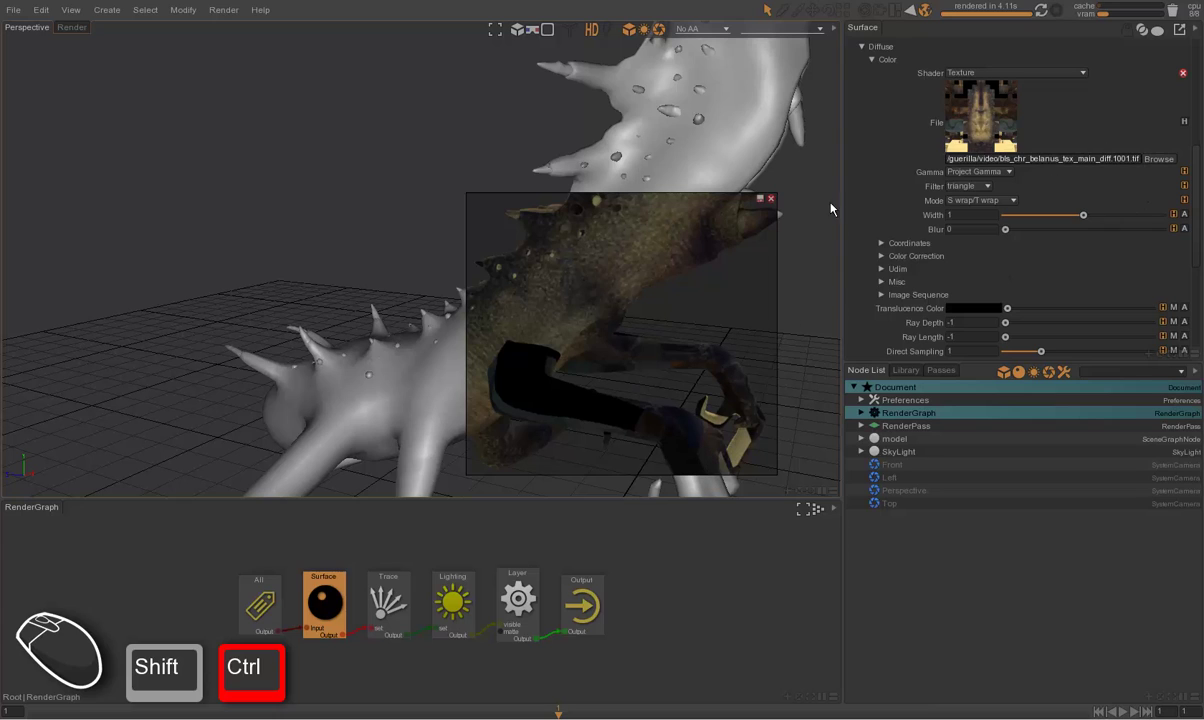
Step: Switch to the Explorer folder of diffuse texture tiles 1001–1003, then back to the texture path
key(ctrl+alt+Tab)
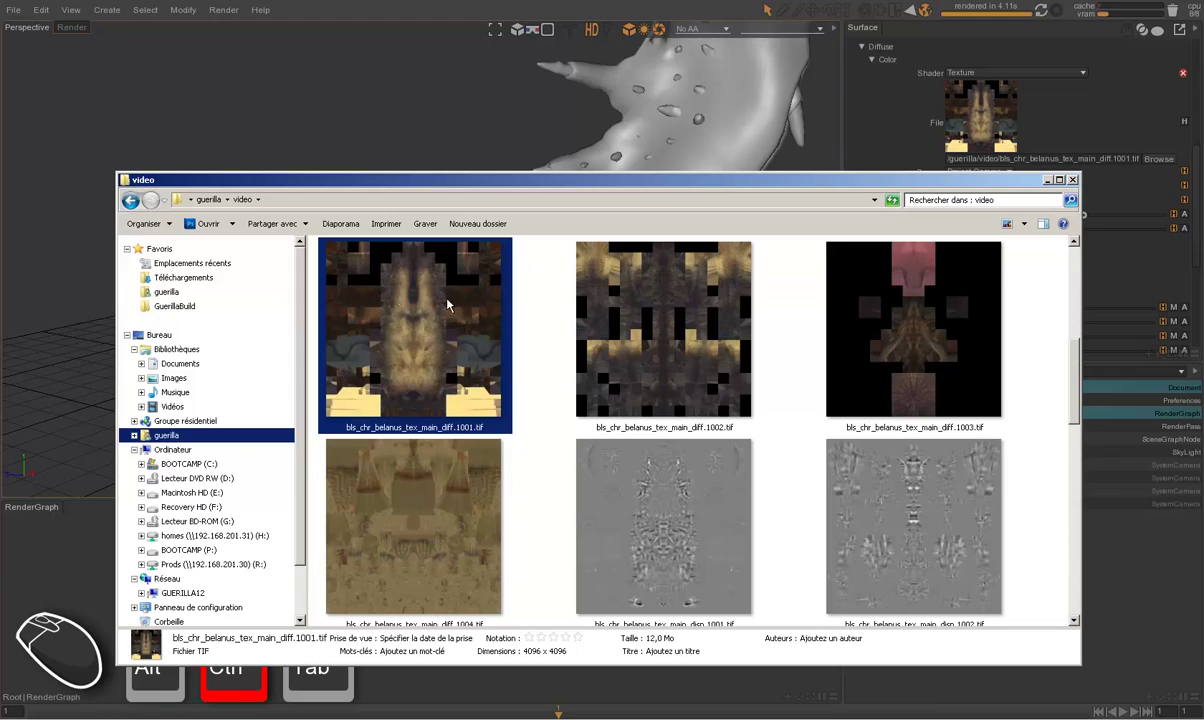
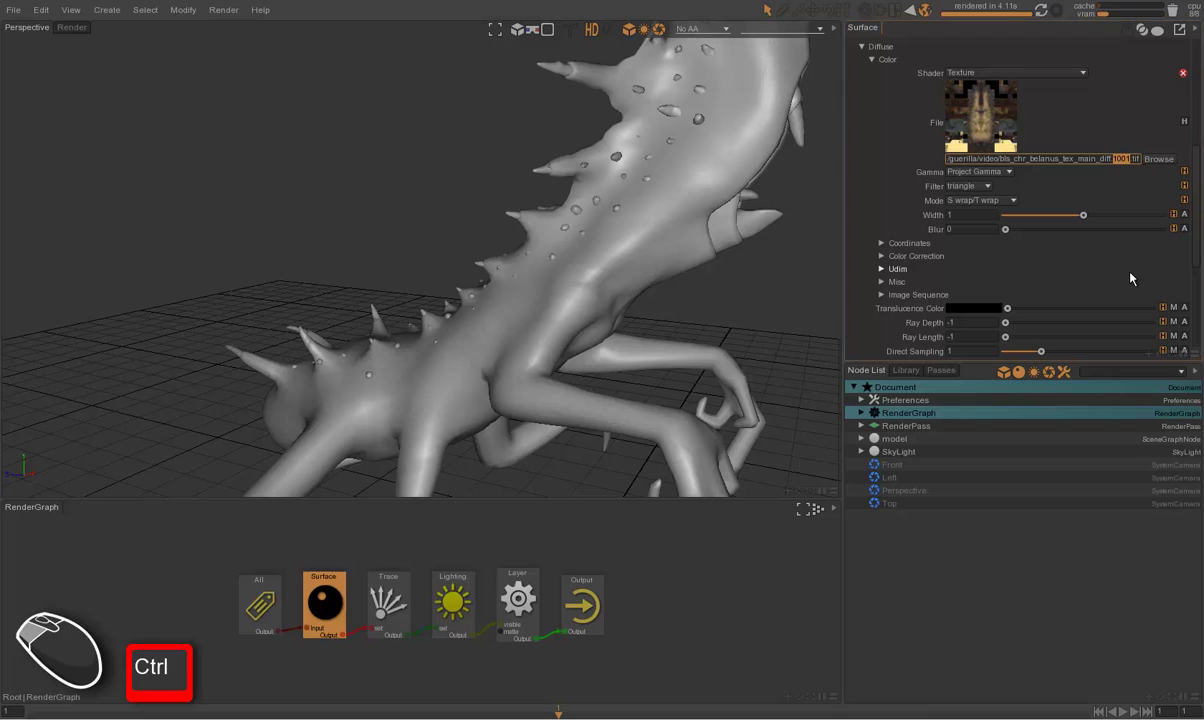
Step: Replace the tile number in the Diffuse Color path with %d so all UDIM tiles load
key(ctrl+d)
key(ctrl+Return)
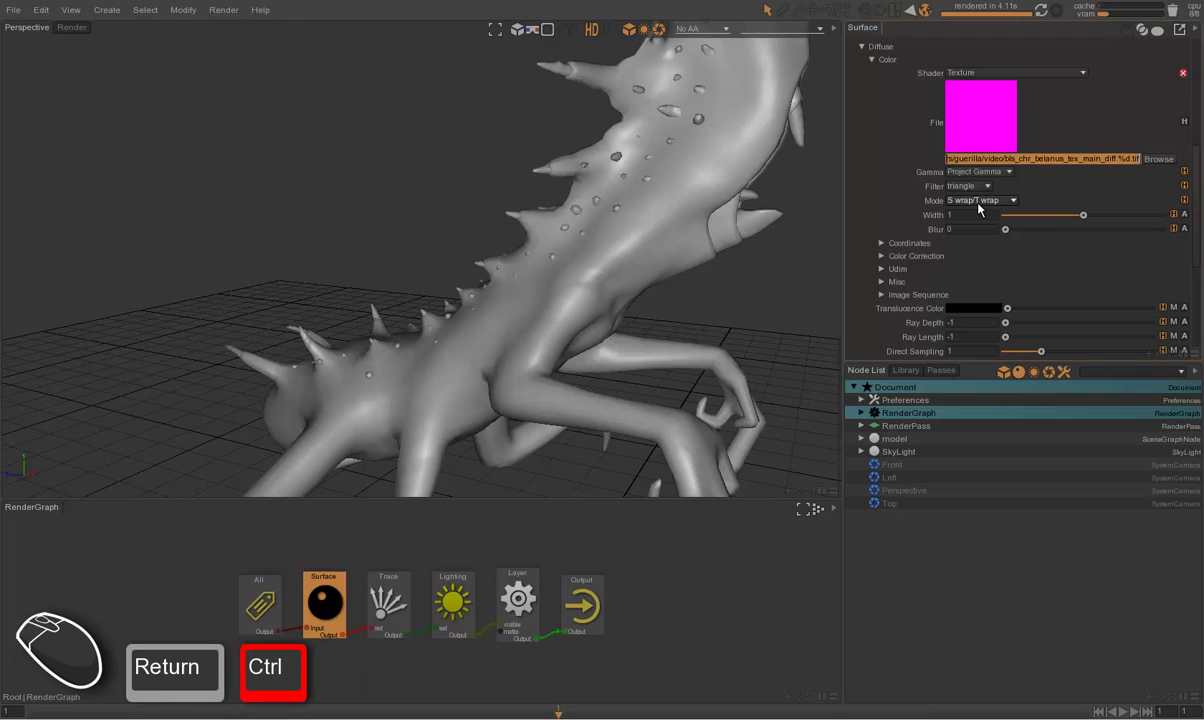
click(974, 204)
click(977, 213)
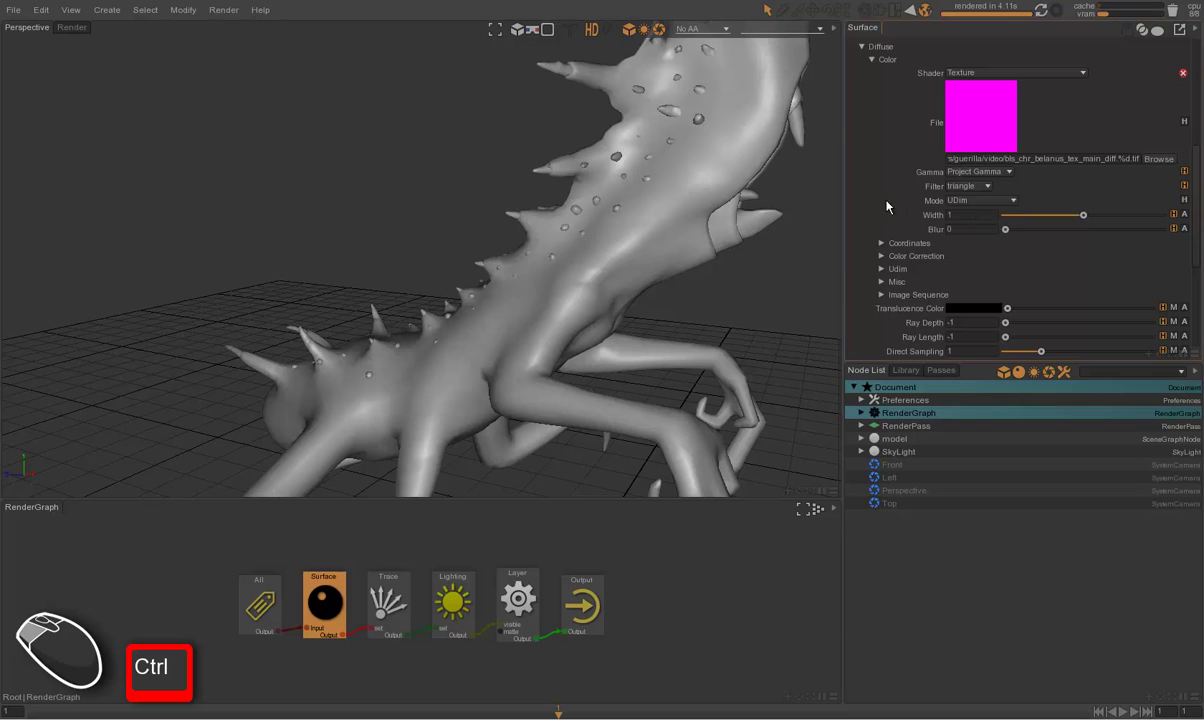
Step: Select the creature model and render a region showing body, legs and claws fully textured
click(875, 210)
click(725, 259)
drag(526, 285, 818, 499)
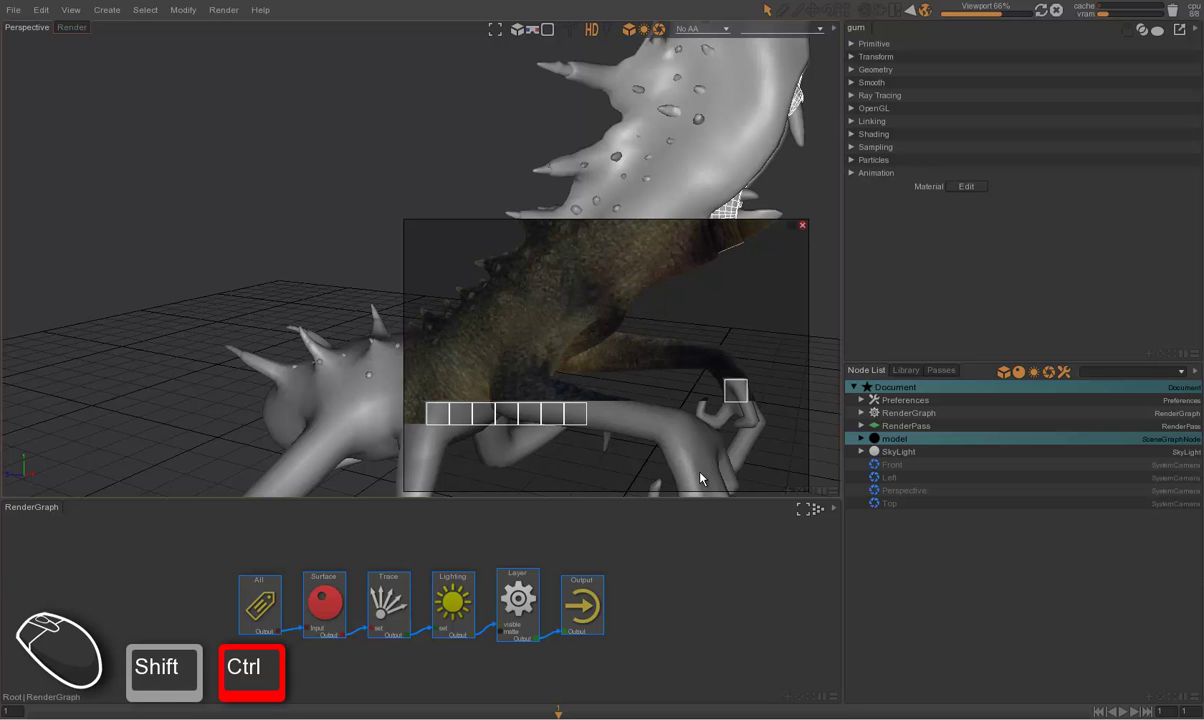
drag(708, 420, 642, 294)
middle_click(192, 170)
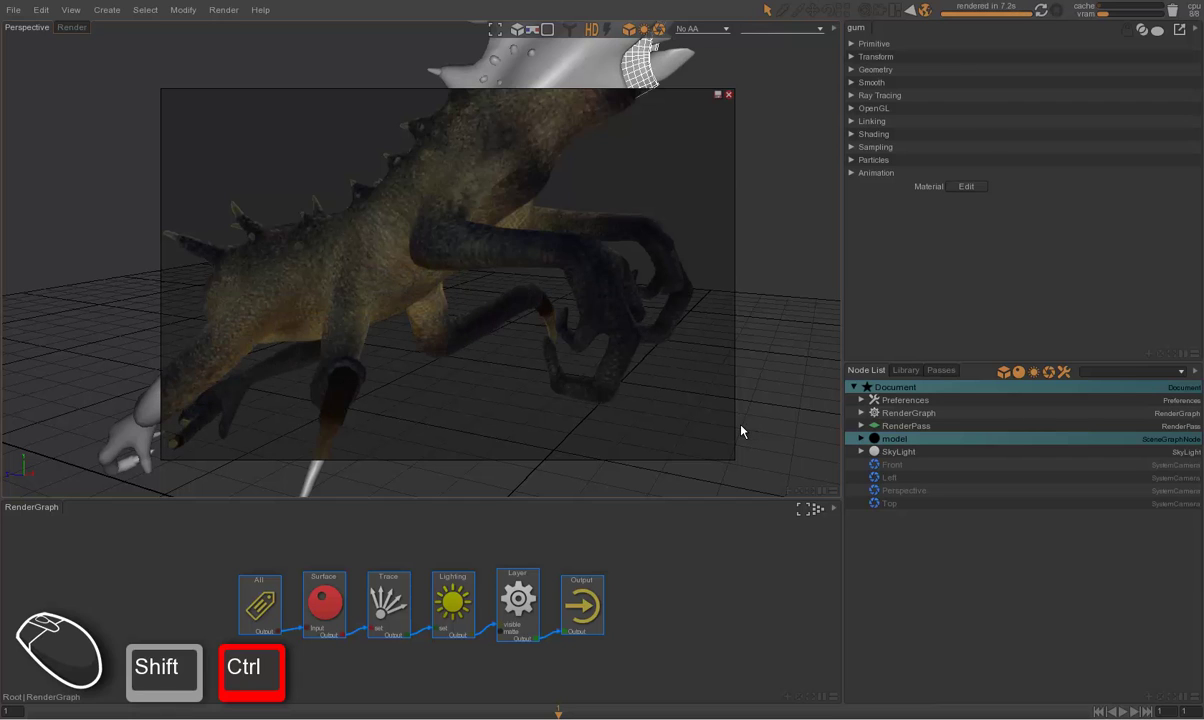
Step: Orbit, pan and zoom the camera onto the creature's mouth and spiny flank for a textured close-up
key(ctrl+shift+F10)
key(alt+Tab)
drag(663, 392, 608, 376)
drag(623, 362, 464, 365)
drag(477, 225, 520, 358)
right_click(495, 302)
drag(533, 344, 555, 372)
drag(499, 346, 428, 341)
drag(357, 285, 393, 286)
click(401, 276)
drag(464, 284, 583, 339)
right_click(579, 346)
click(579, 335)
middle_click(607, 341)
drag(544, 335, 561, 342)
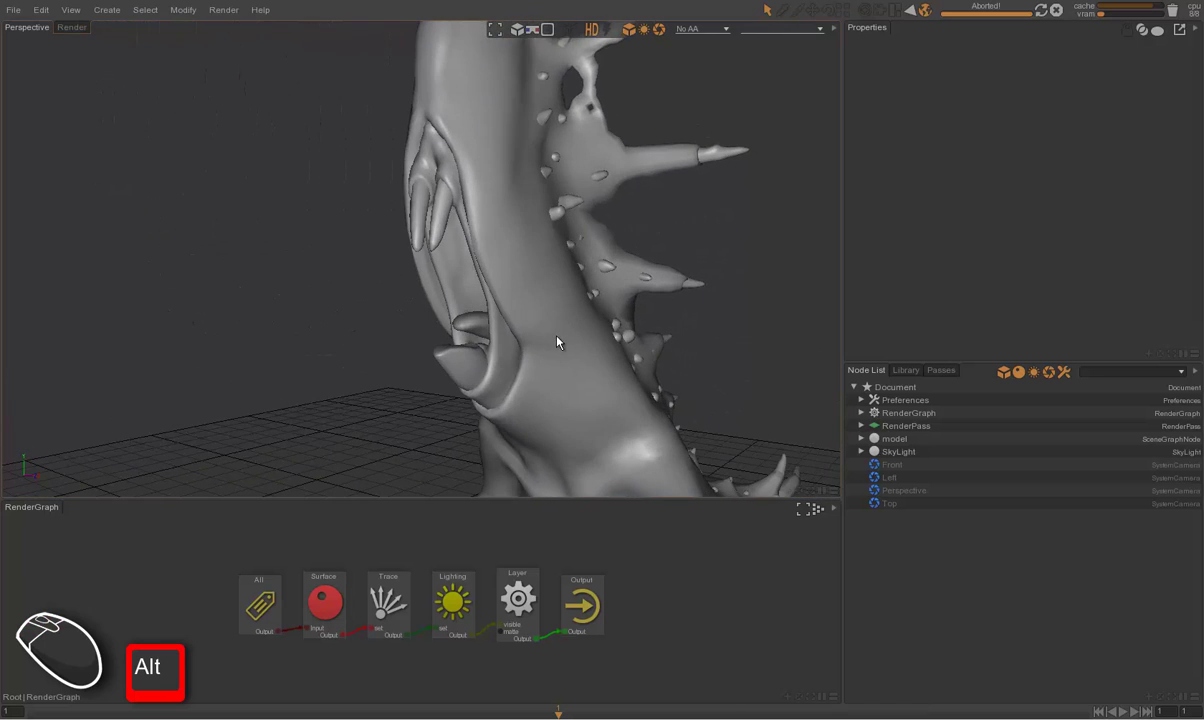
right_click(556, 346)
middle_click(541, 346)
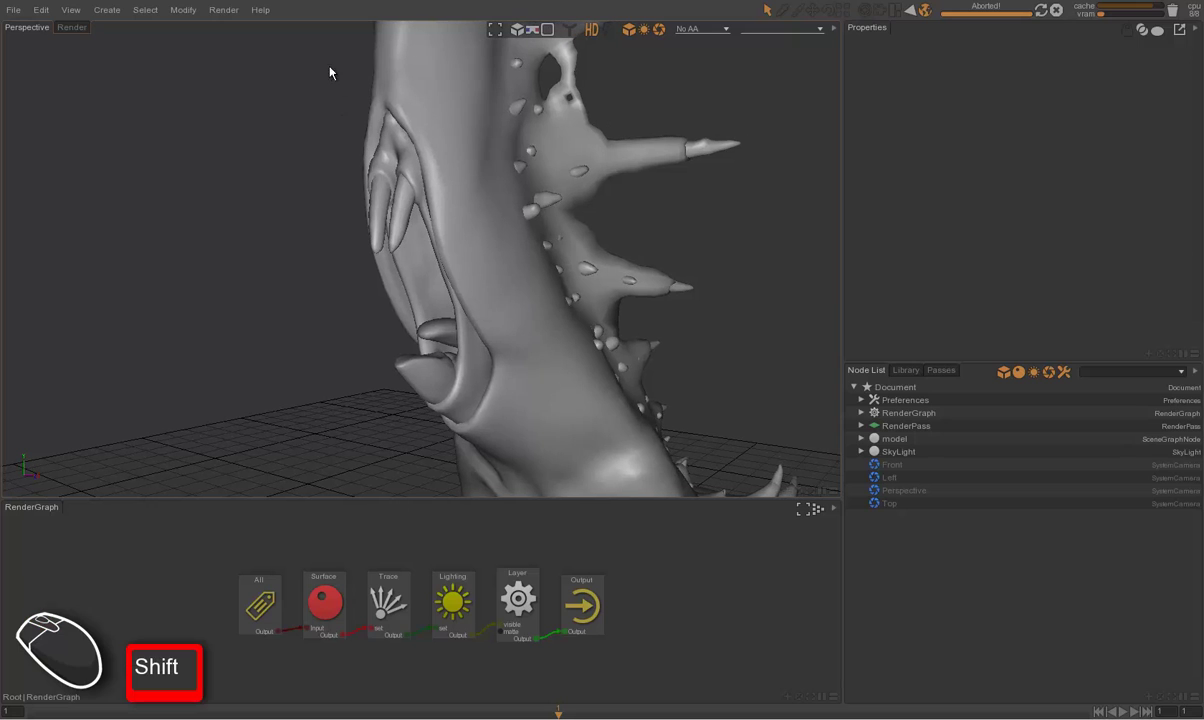
Step: Open the Surface shader, turn on Progressive preview rendering and re-render the close-up region
drag(349, 101, 806, 472)
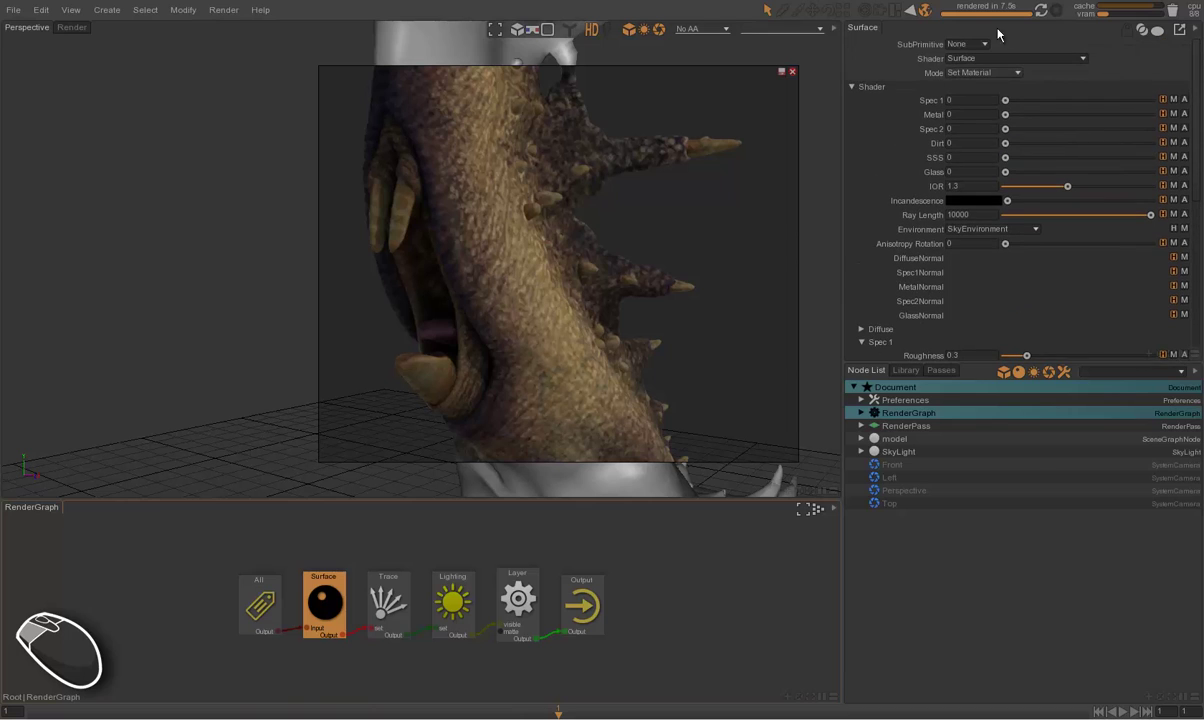
click(1010, 106)
drag(1015, 106, 1196, 110)
click(296, 154)
key(F5)
middle_click(357, 89)
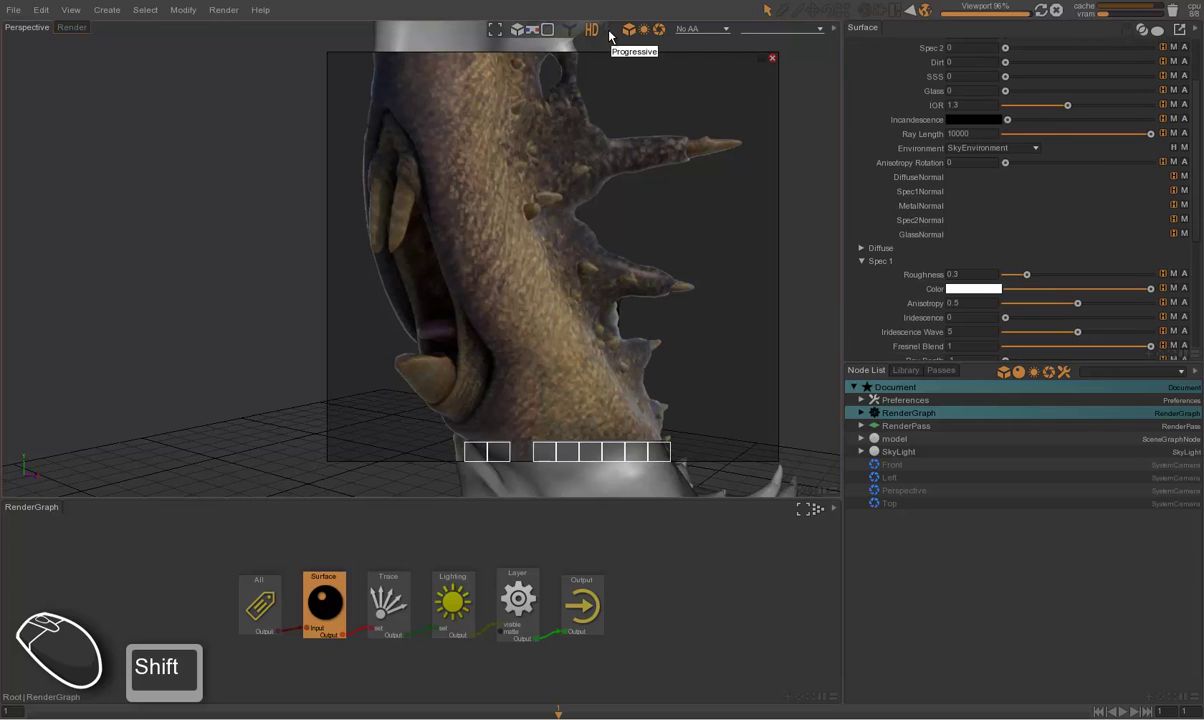
click(613, 35)
drag(351, 70, 757, 457)
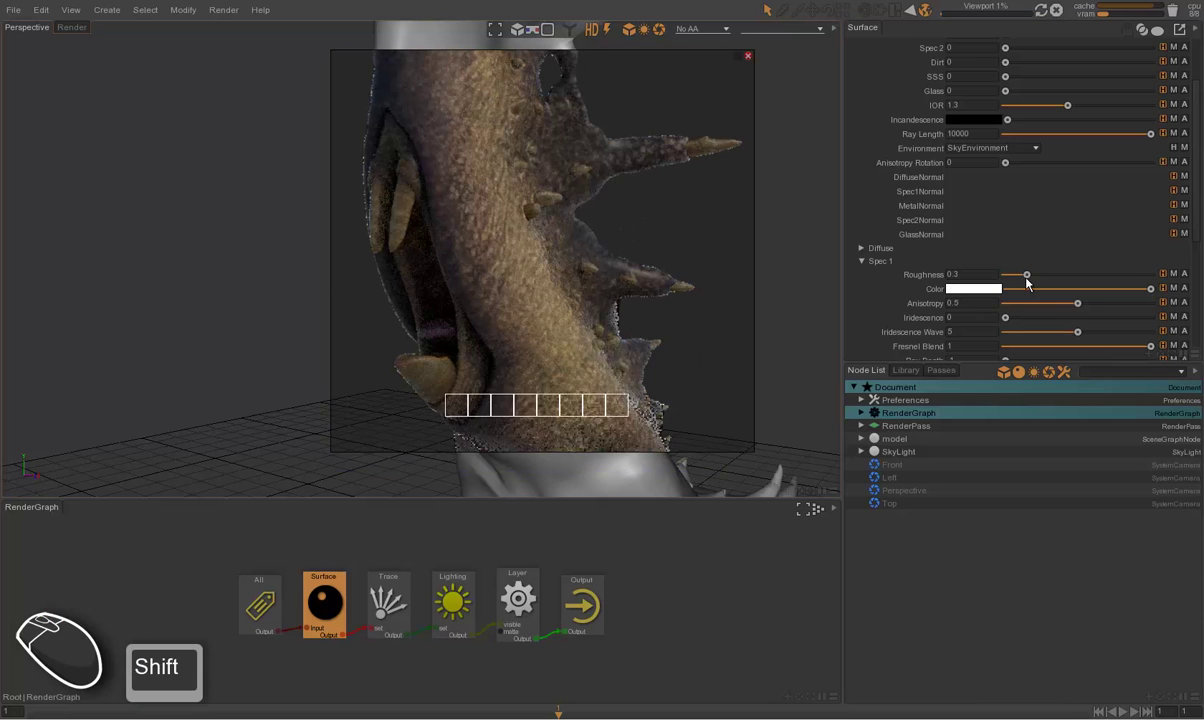
Step: Trial Spec 1 Roughness at 0 and 0.92 with region previews, settling on 0.12
click(1031, 282)
drag(1024, 282, 1008, 281)
click(1007, 279)
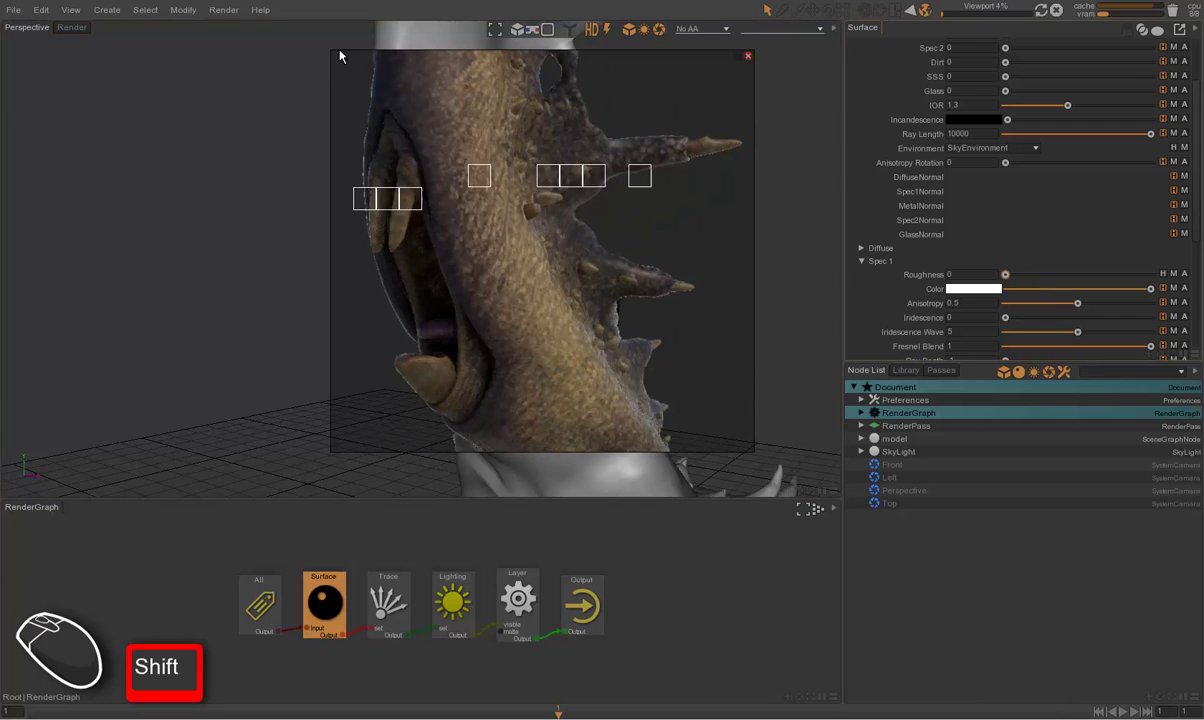
drag(398, 160, 761, 477)
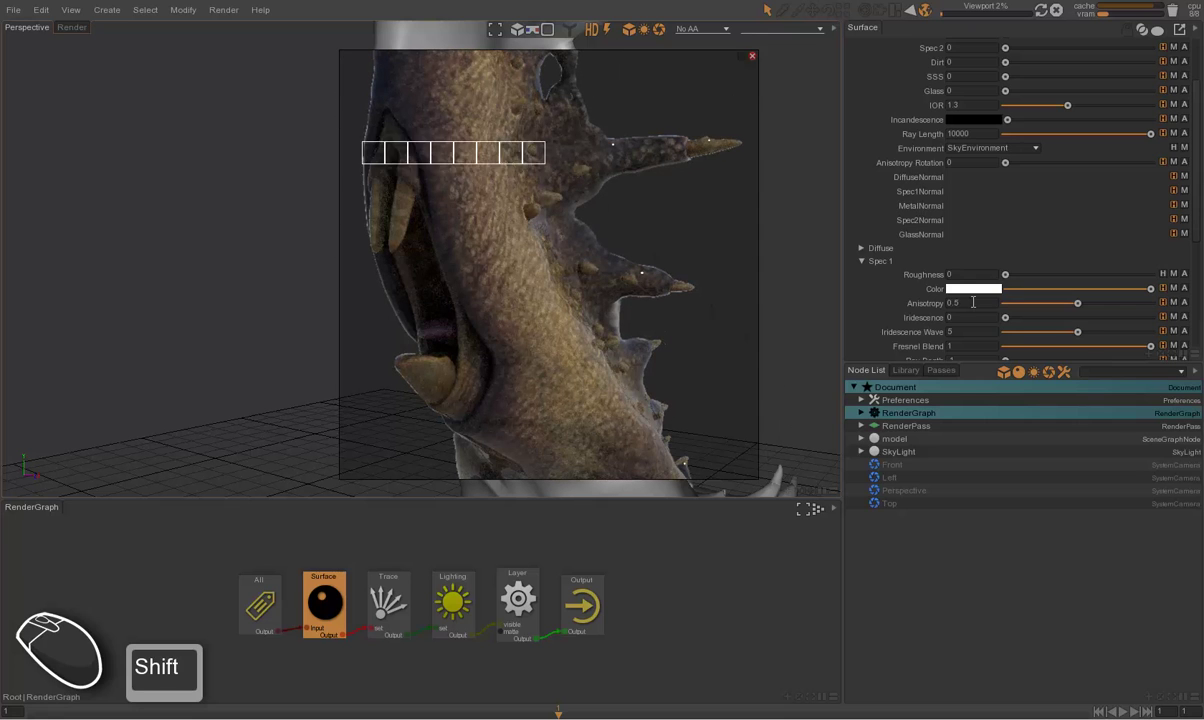
drag(1016, 279, 1054, 279)
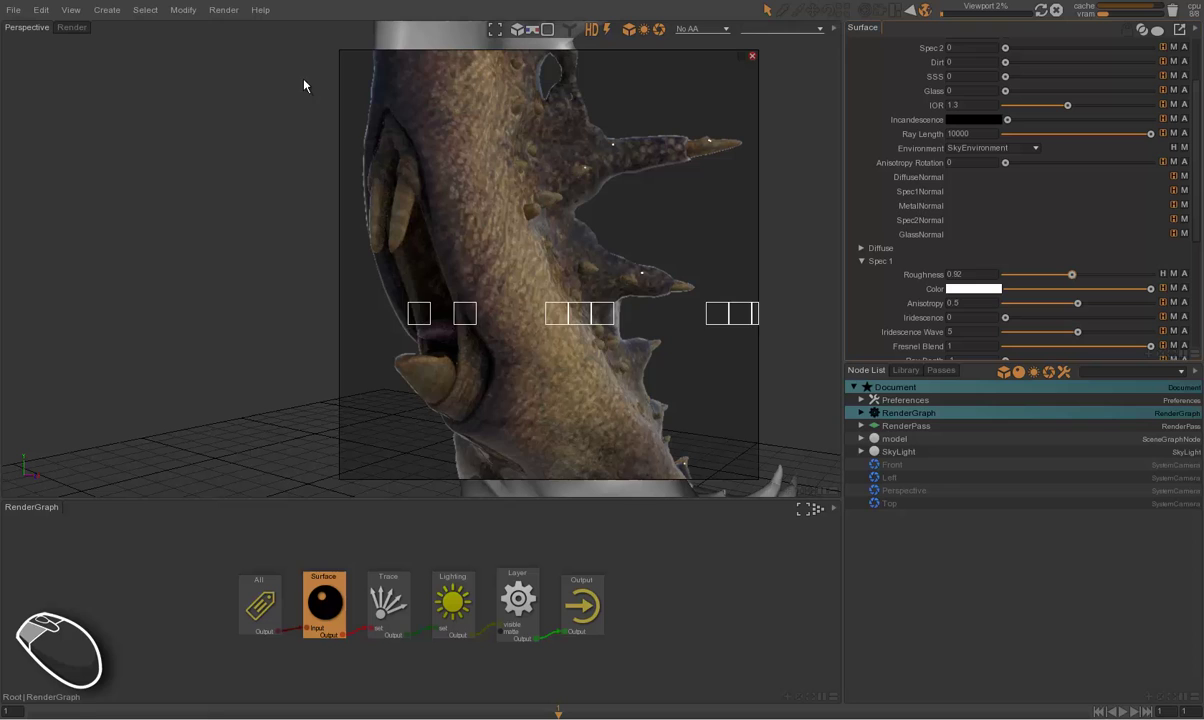
drag(359, 60, 768, 464)
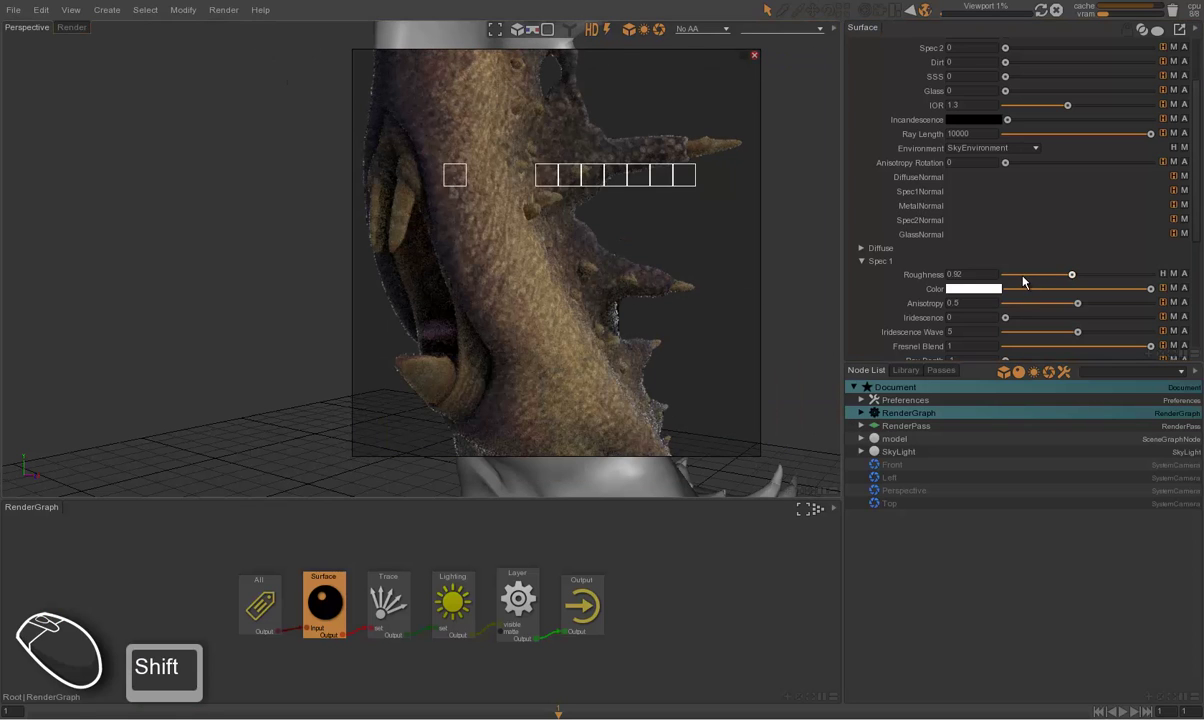
click(1020, 282)
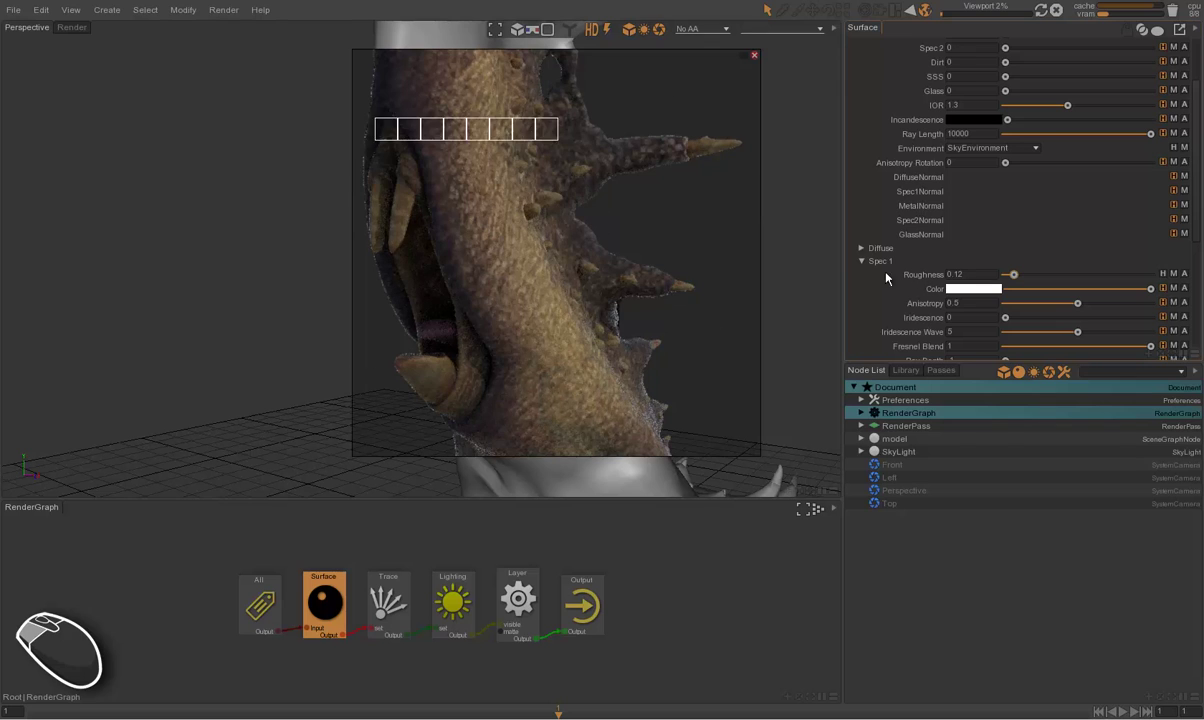
Step: Drive Spec 1 Roughness with the srgh MaskTexture via a %d UDIM path and re-render the region
key(alt+Tab)
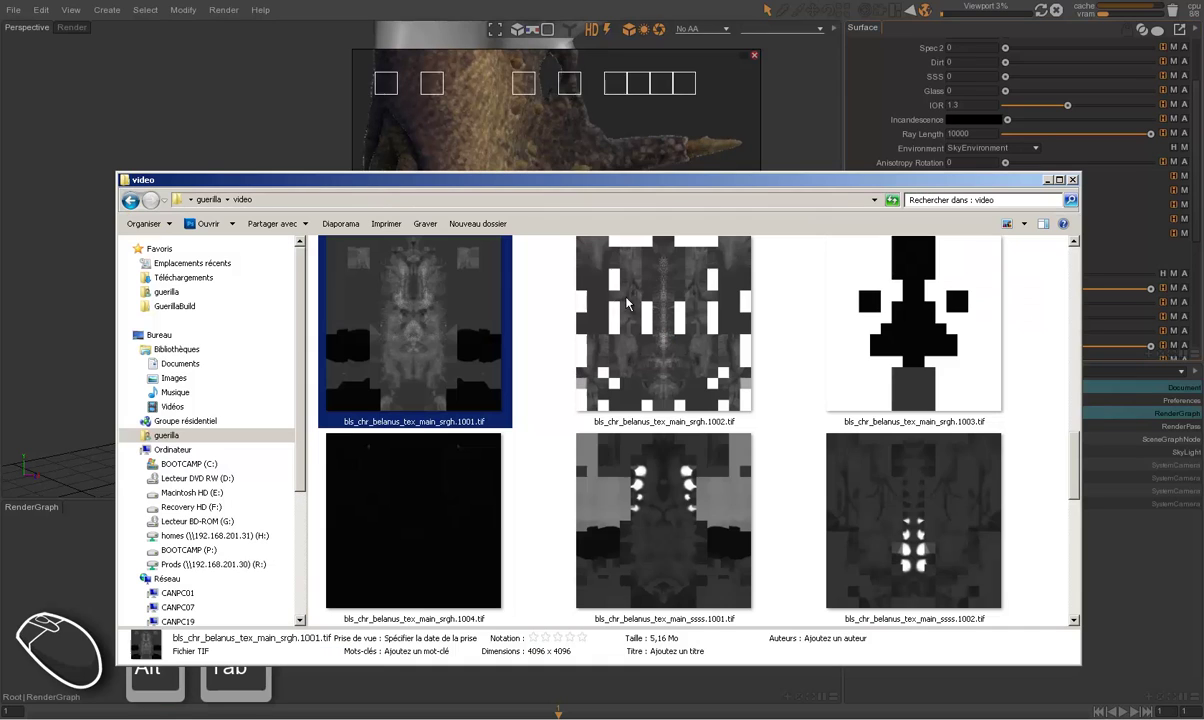
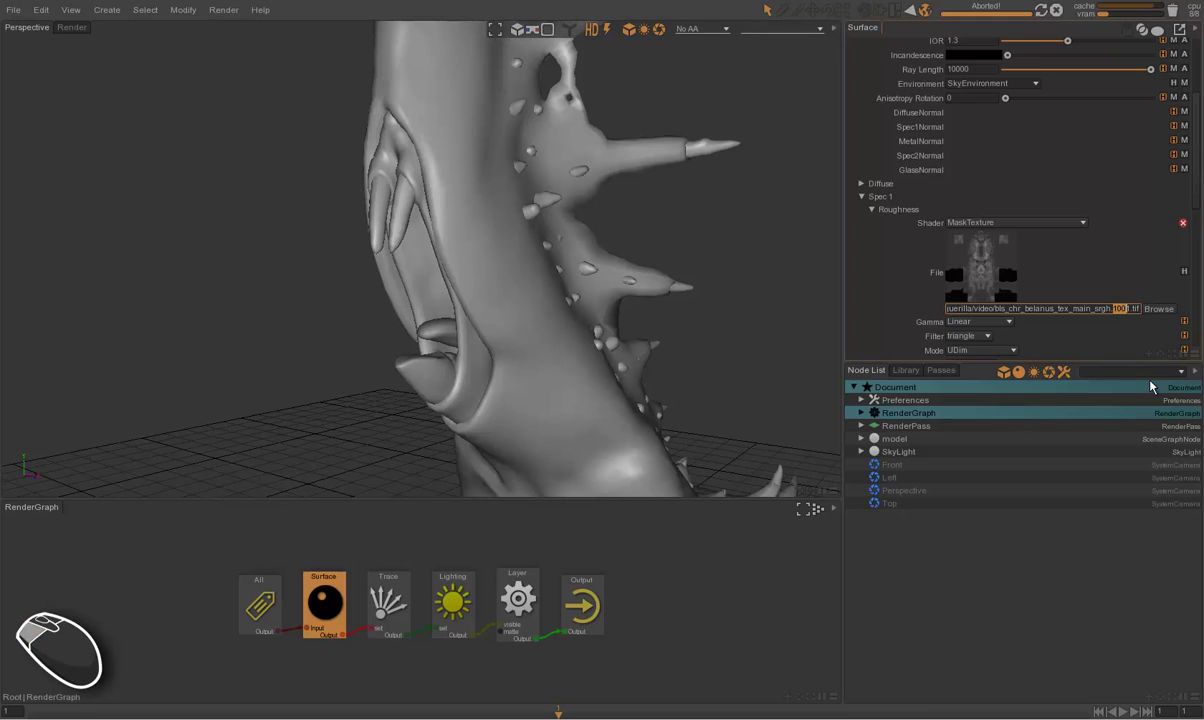
key(shift+Right)
key(d)
key(Return)
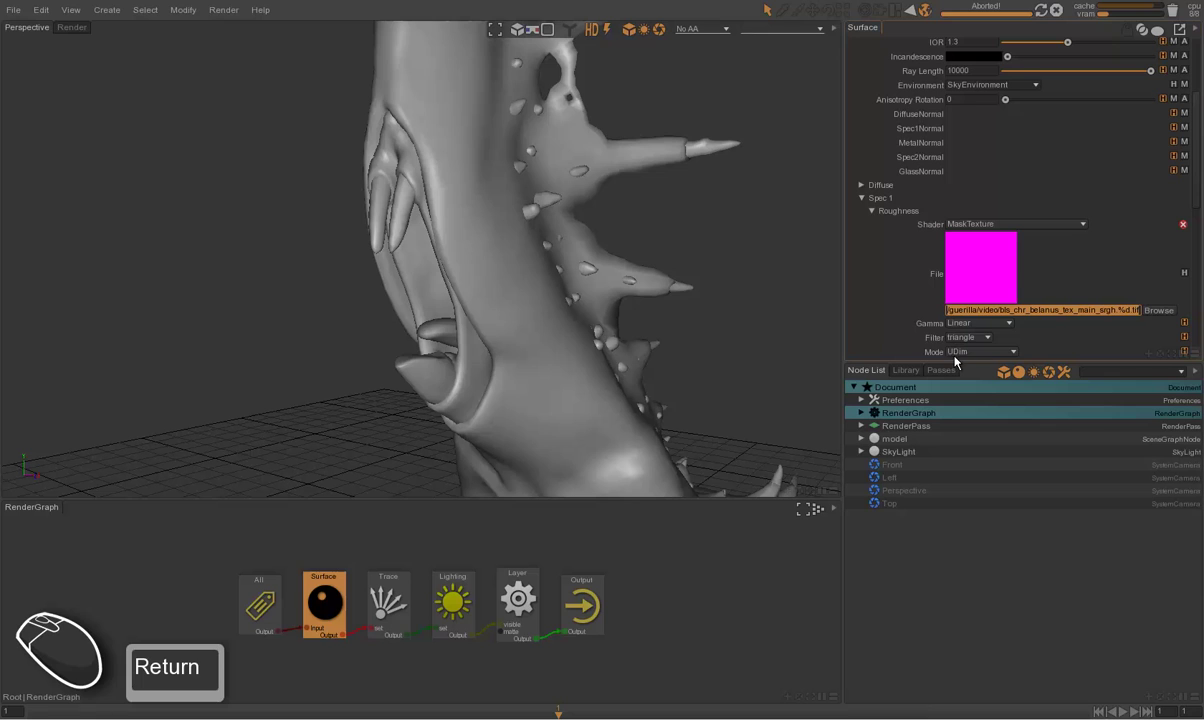
drag(357, 116, 781, 449)
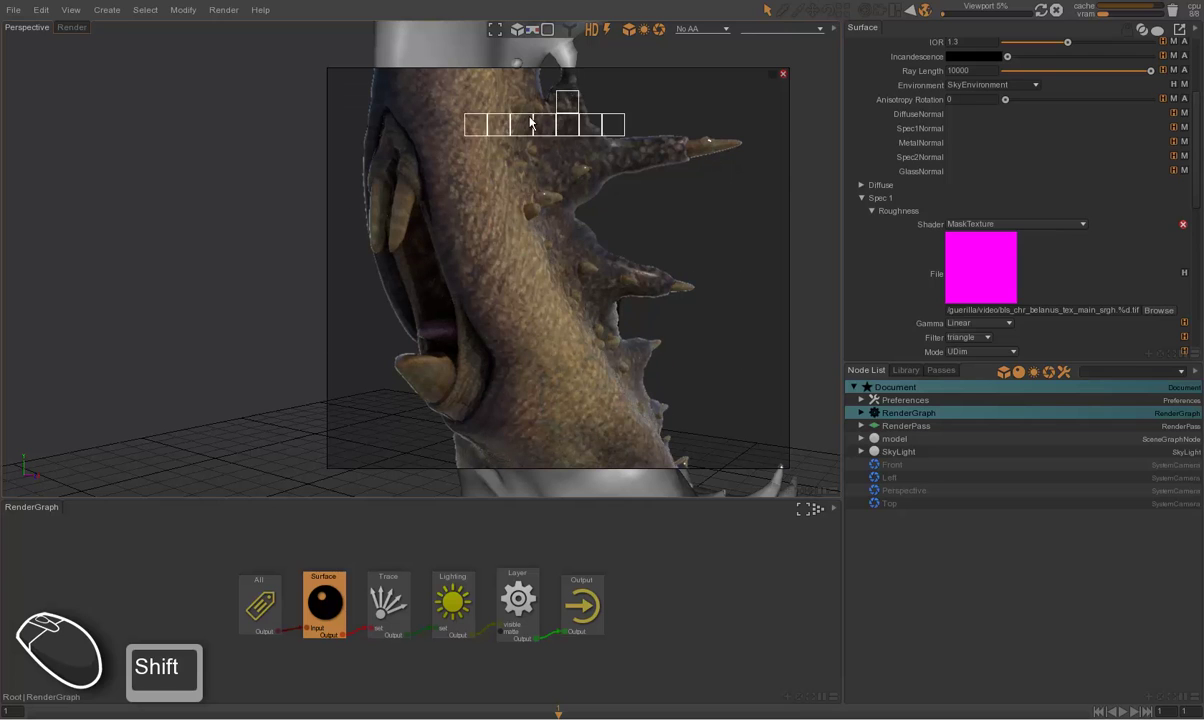
Step: Show the preview against a black background and save the project
click(553, 35)
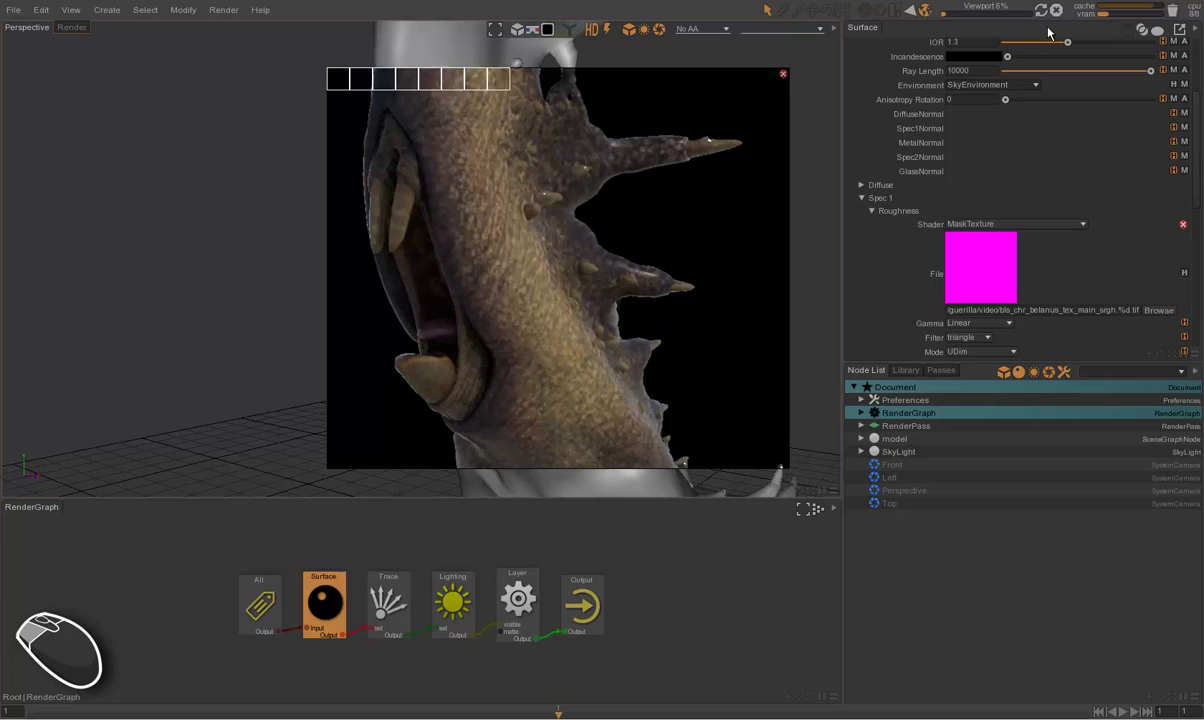
click(1065, 16)
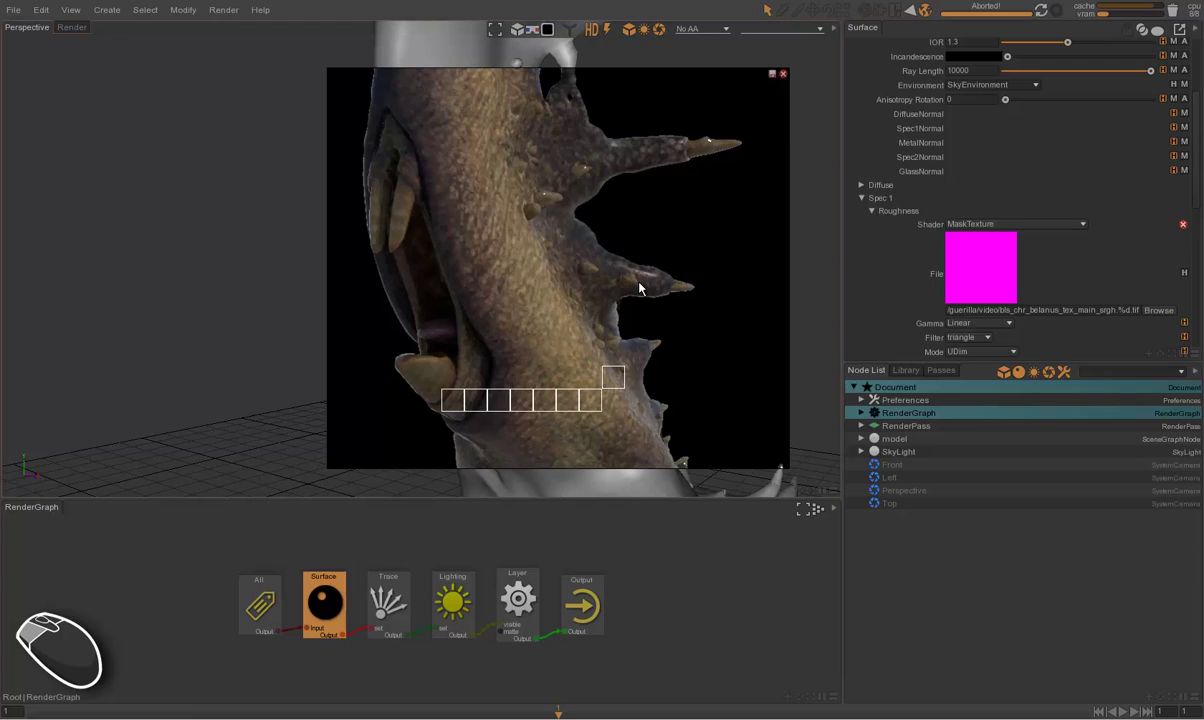
key(F10)
key(ctrl+s)
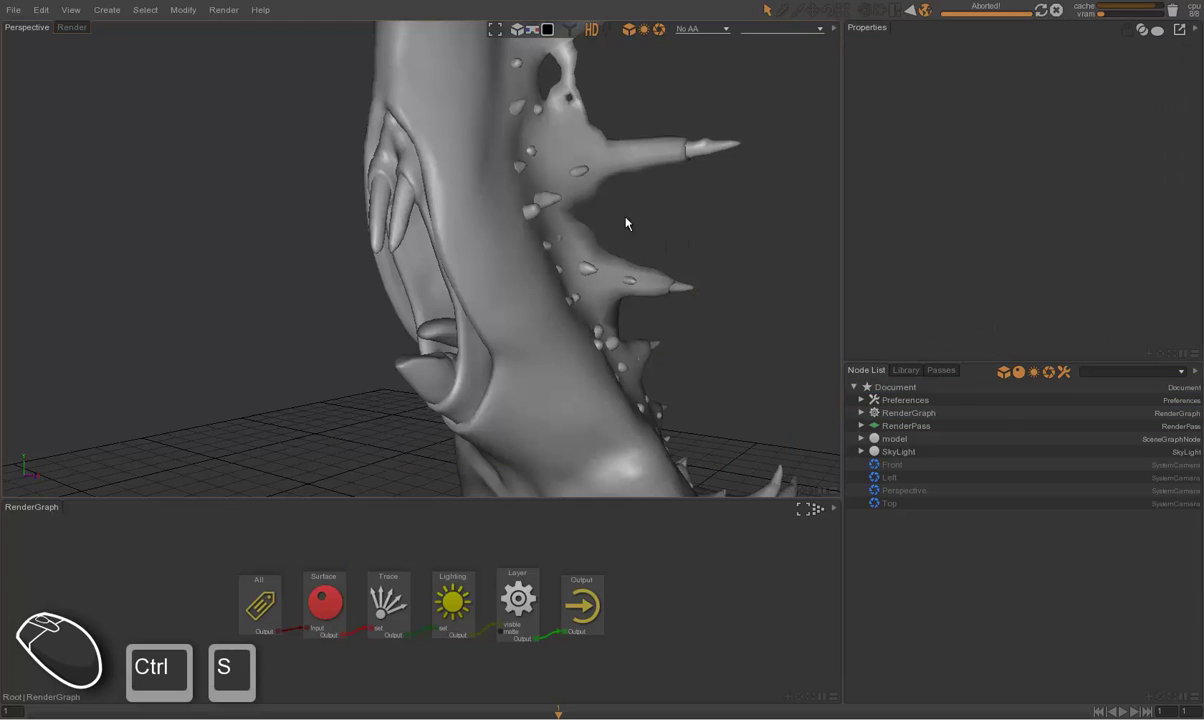
Step: Render a larger preview region over the head, then close the interactive region
drag(422, 158, 779, 459)
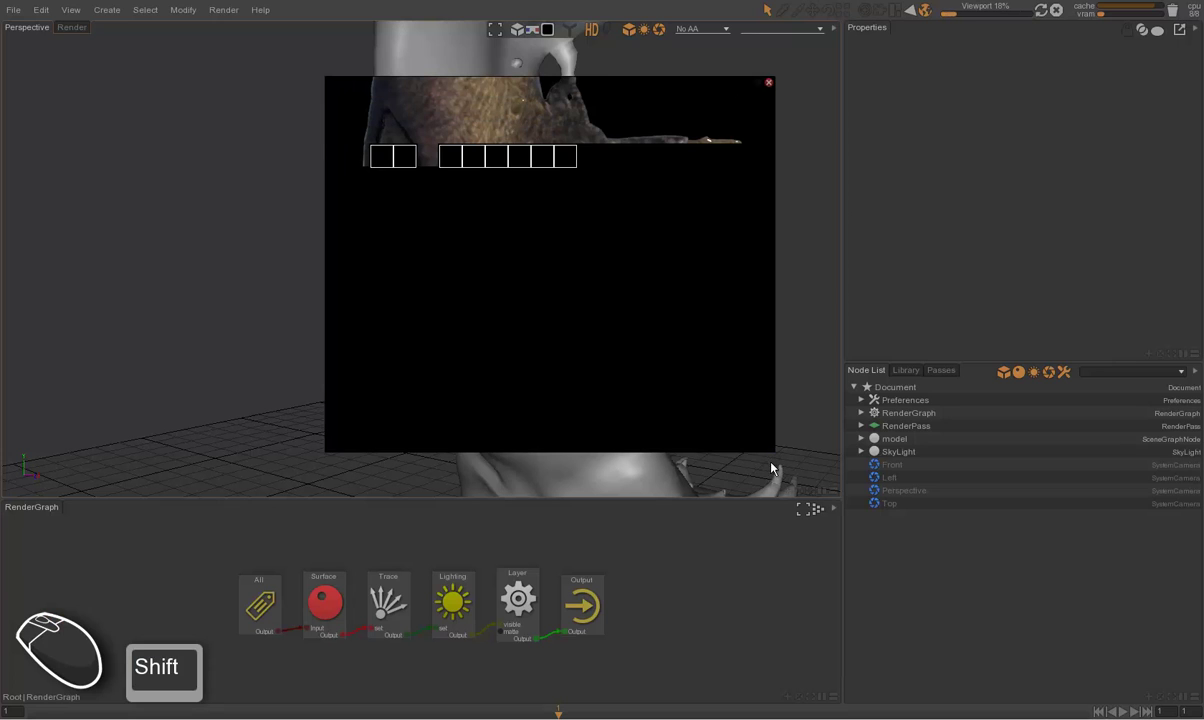
click(771, 90)
click(779, 236)
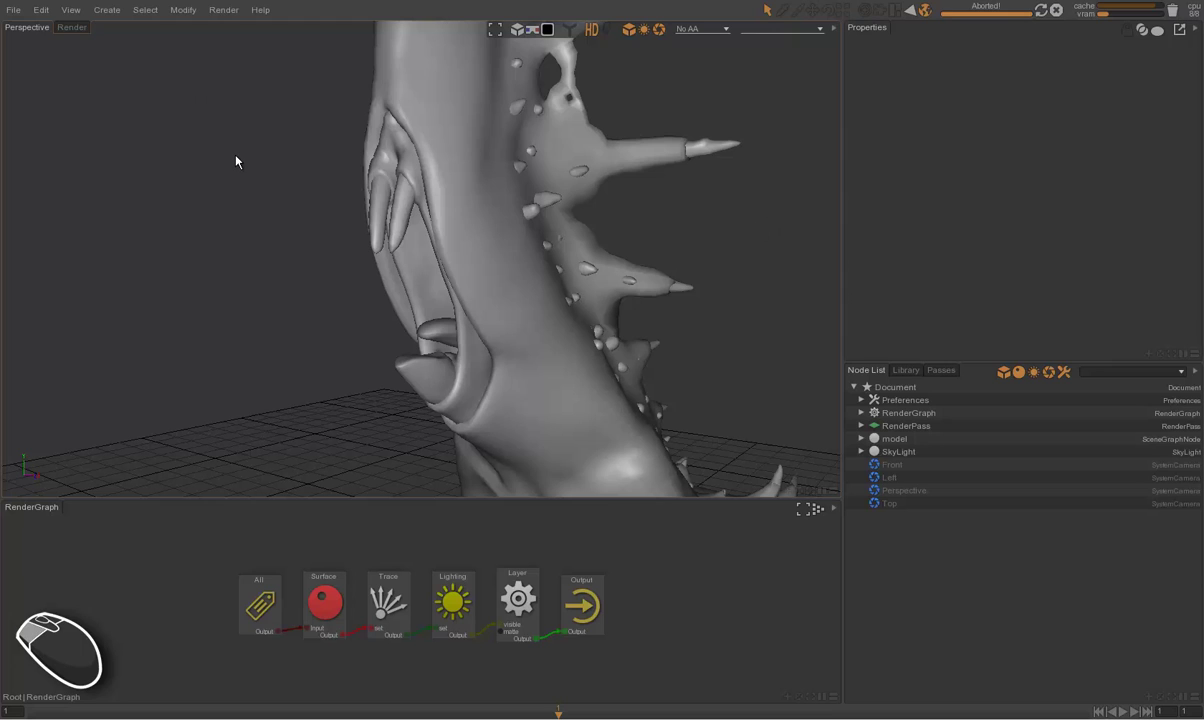
Step: Launch a full render of the scene and view it against a black background
key(ctrl+r)
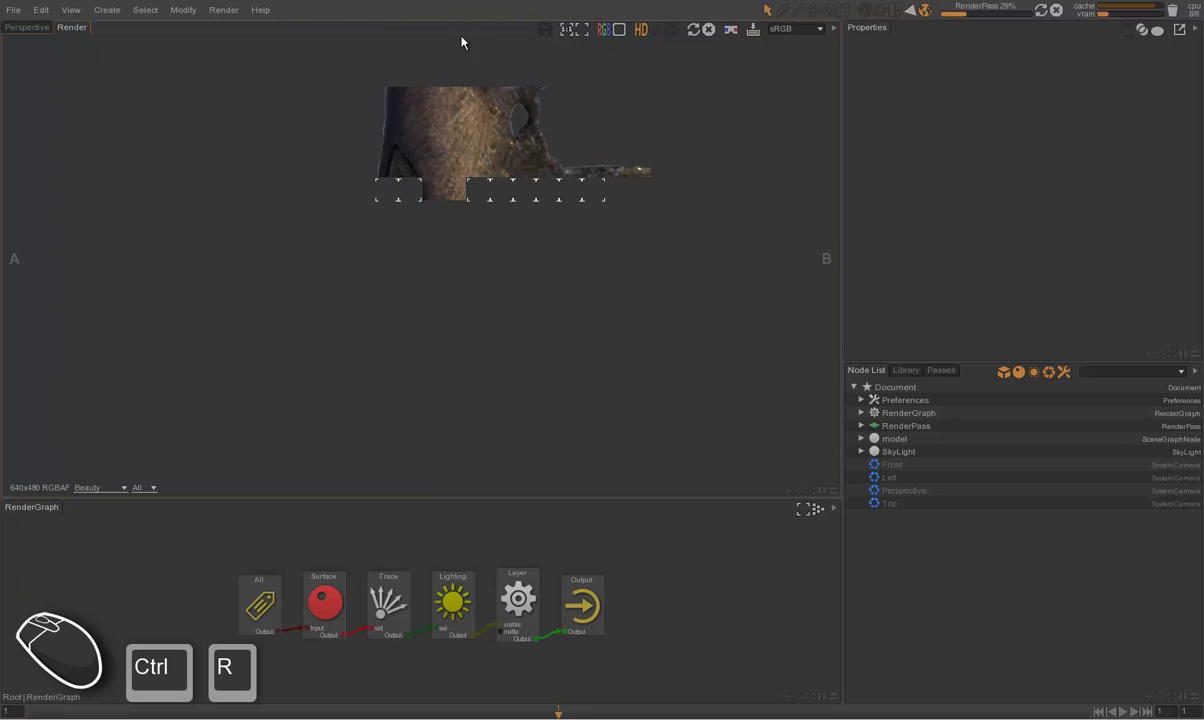
click(625, 37)
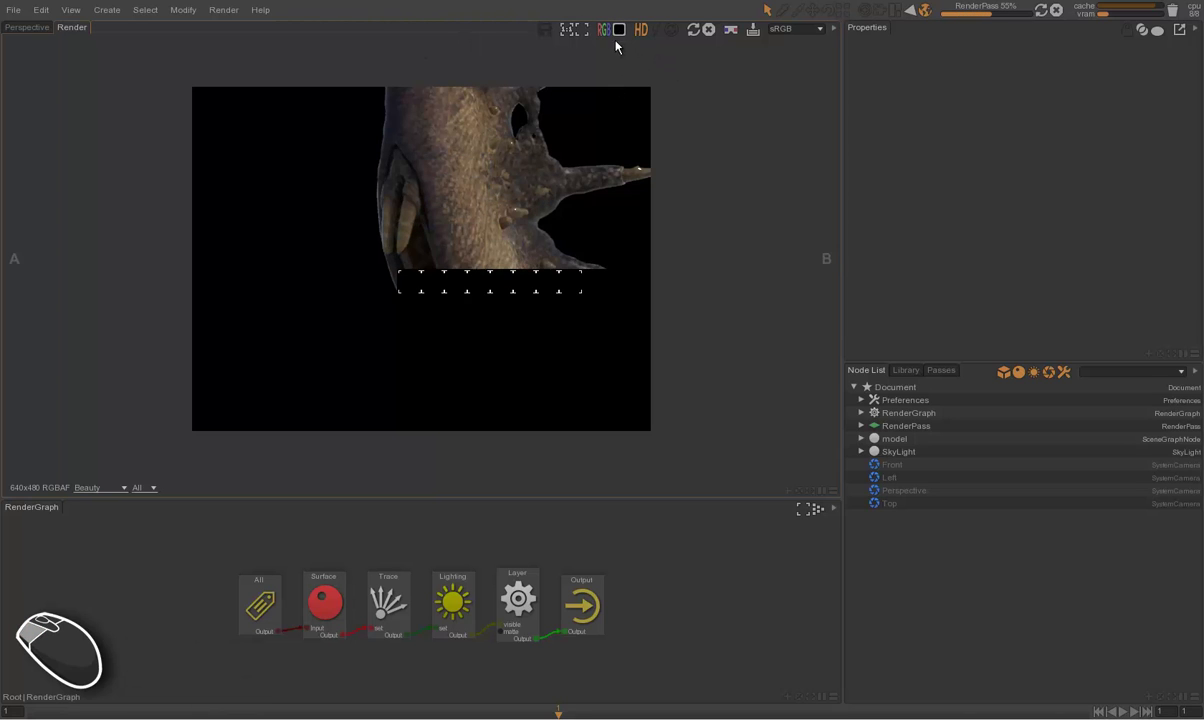
click(626, 35)
click(626, 35)
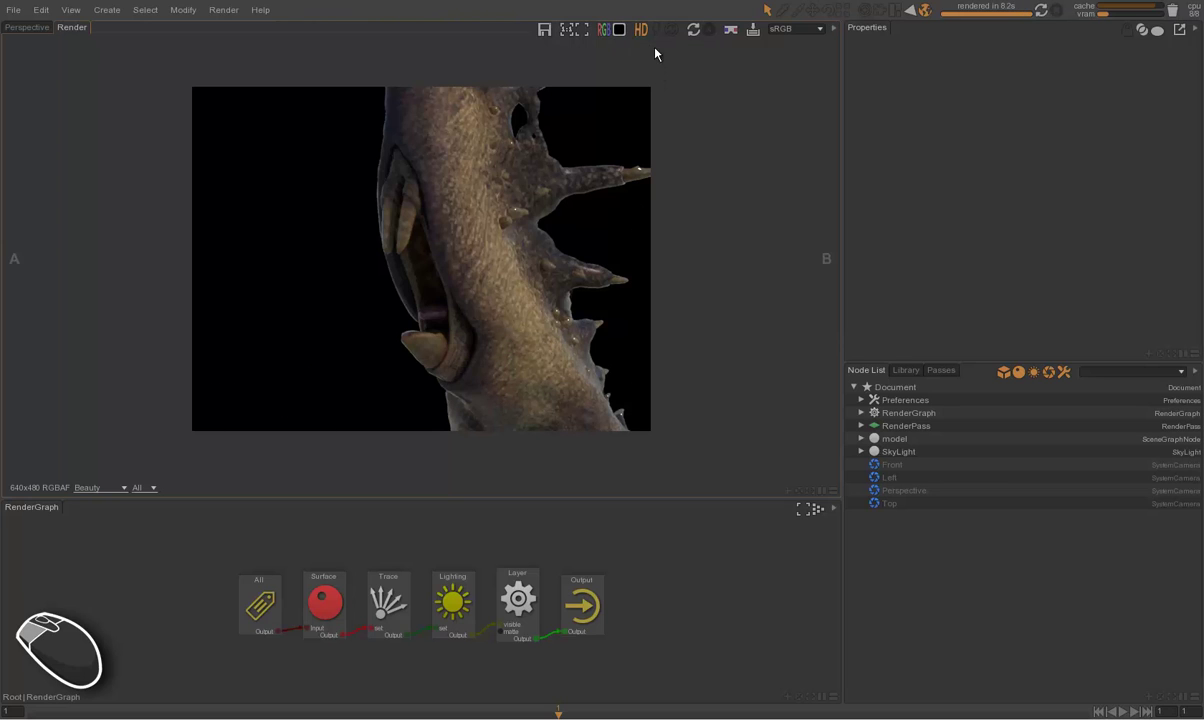
click(657, 35)
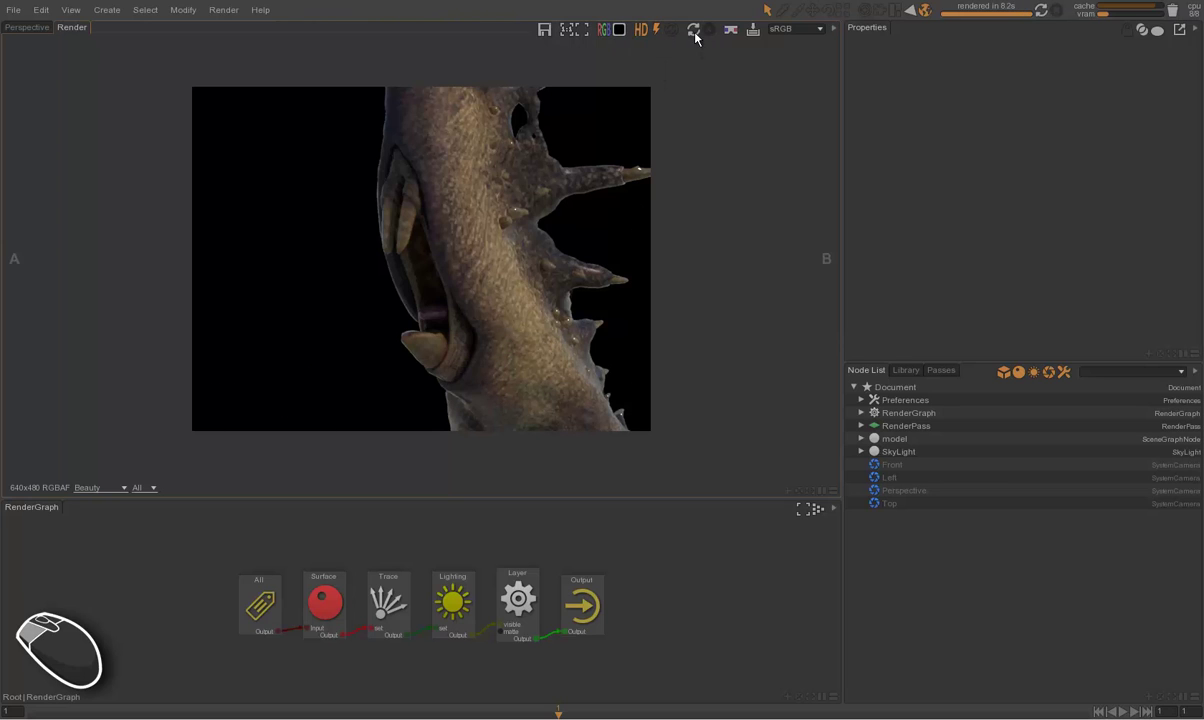
Step: Re-render the image from the render toolbar, then stop the render in progress
click(694, 35)
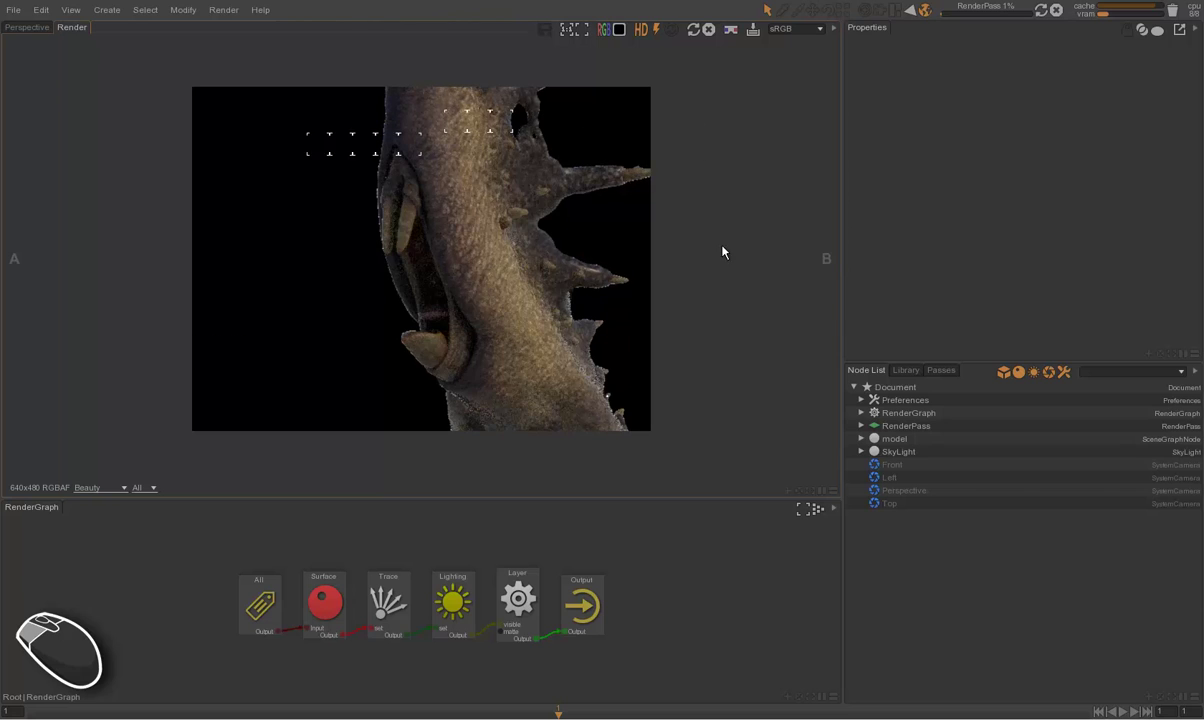
click(715, 36)
click(712, 109)
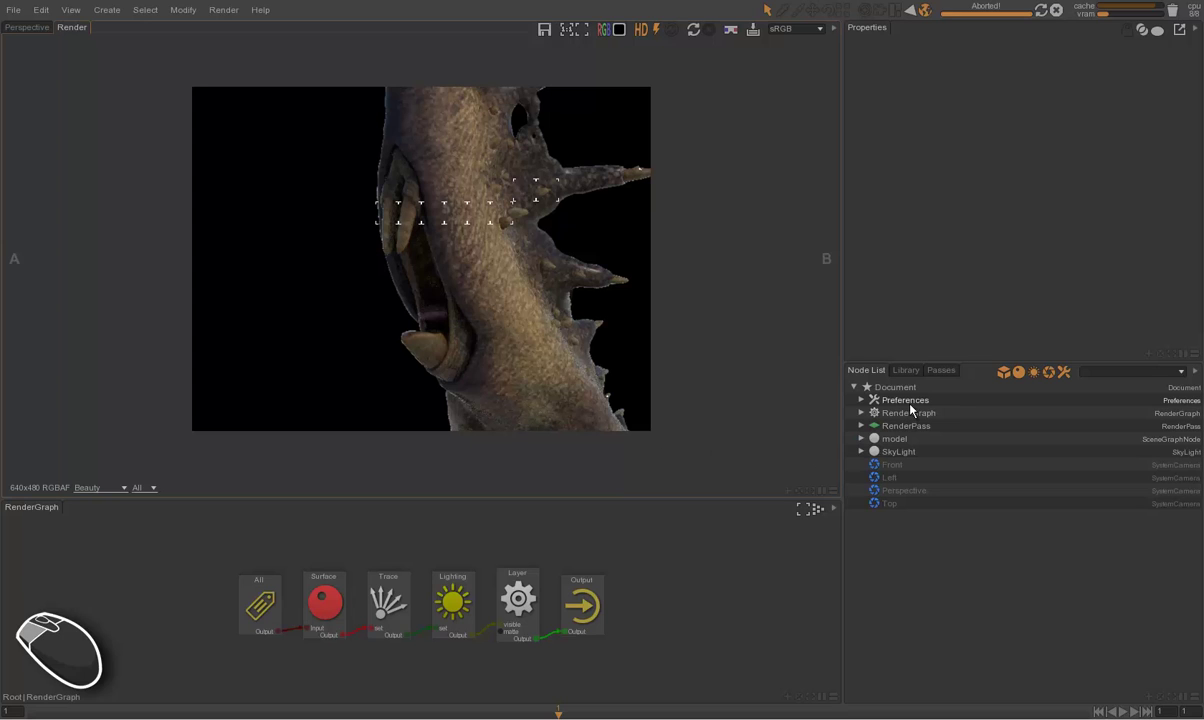
Step: Set the project resolution to width 1100 and height 600 in Preferences
click(910, 406)
click(874, 103)
click(874, 101)
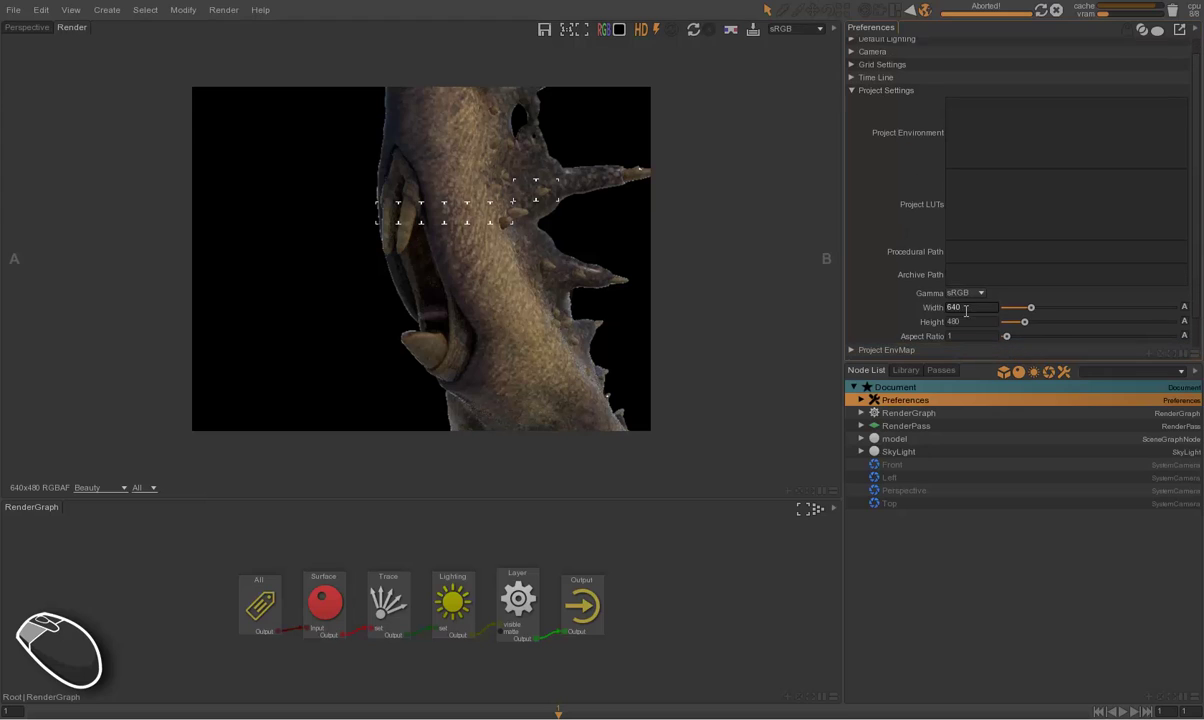
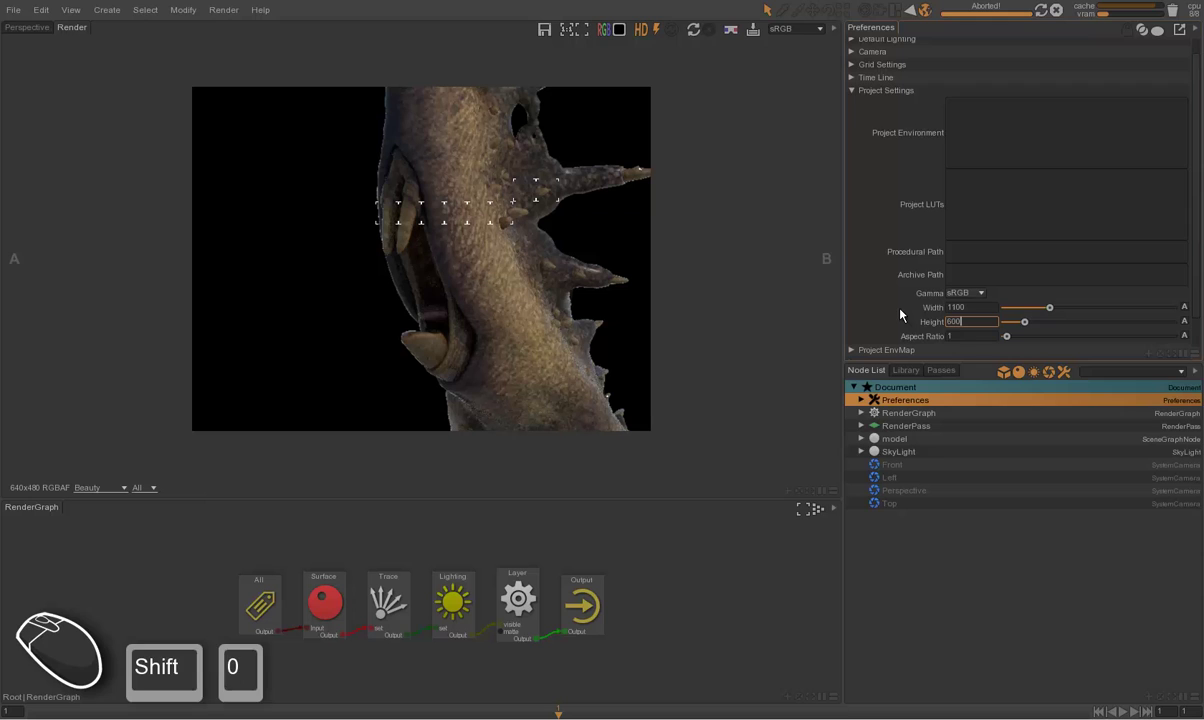
key(Return)
Step: Start a test render at the new size and stop it partway
click(756, 313)
key(F5)
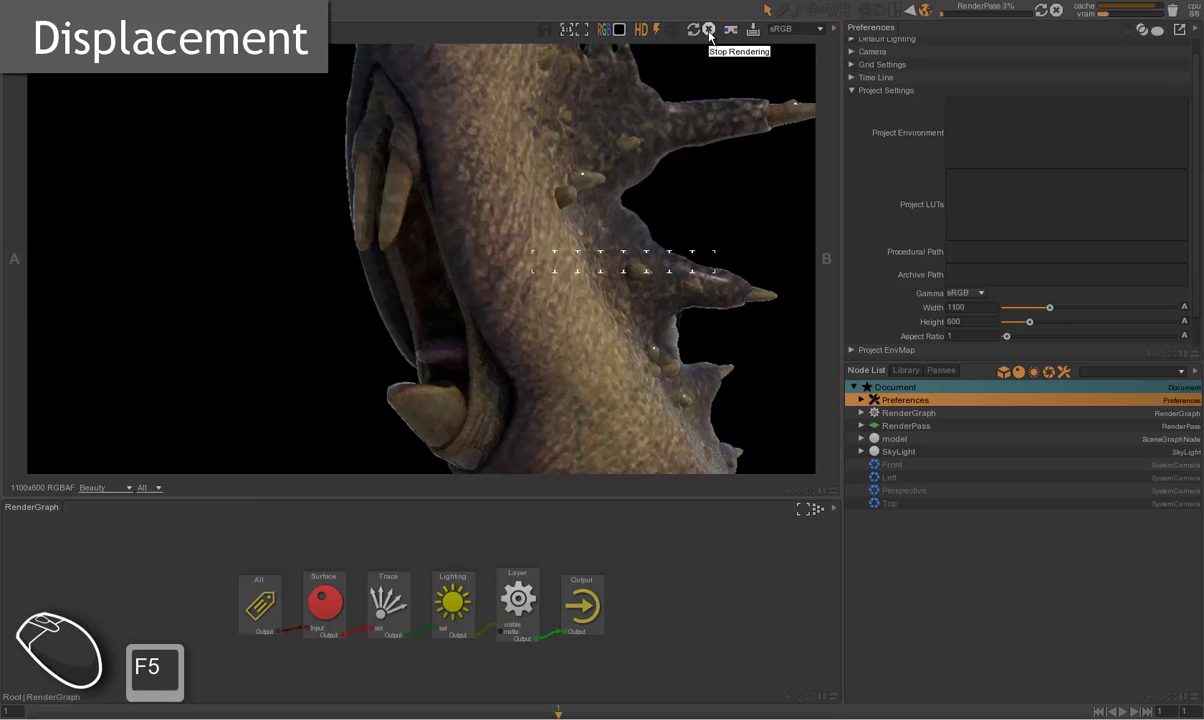
click(715, 39)
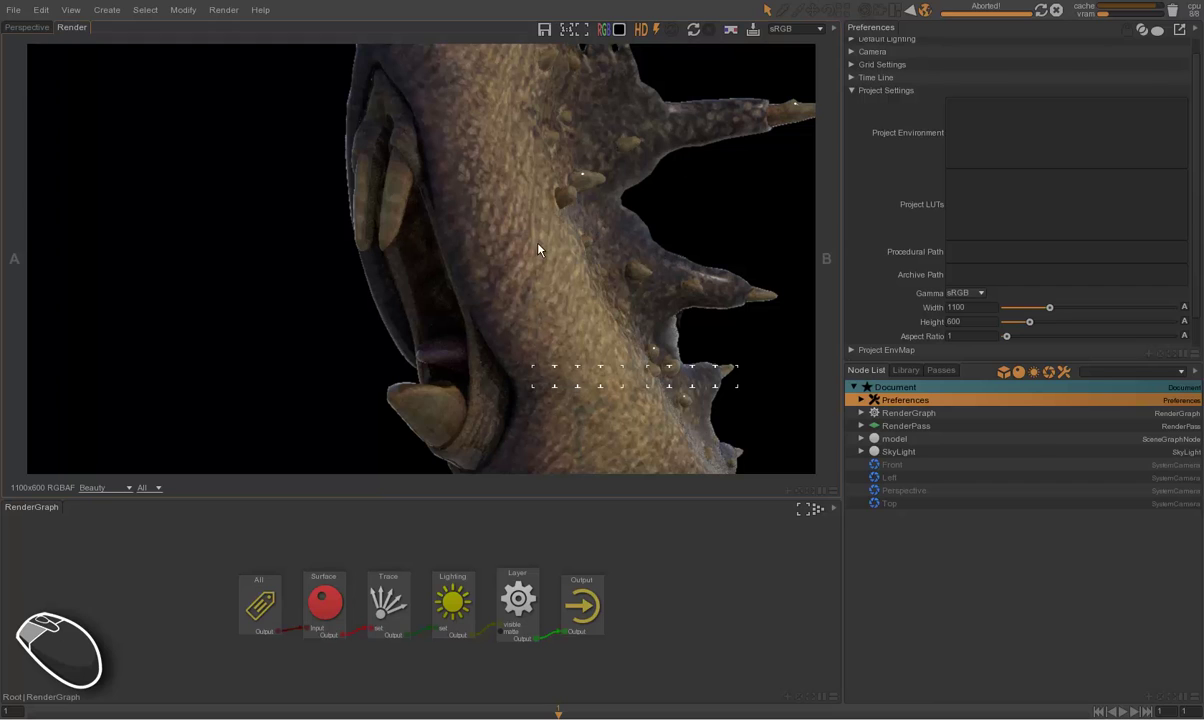
Step: Rearrange the render graph nodes and deselect the project preferences
click(209, 547)
drag(298, 588, 342, 610)
drag(297, 603, 246, 595)
click(301, 576)
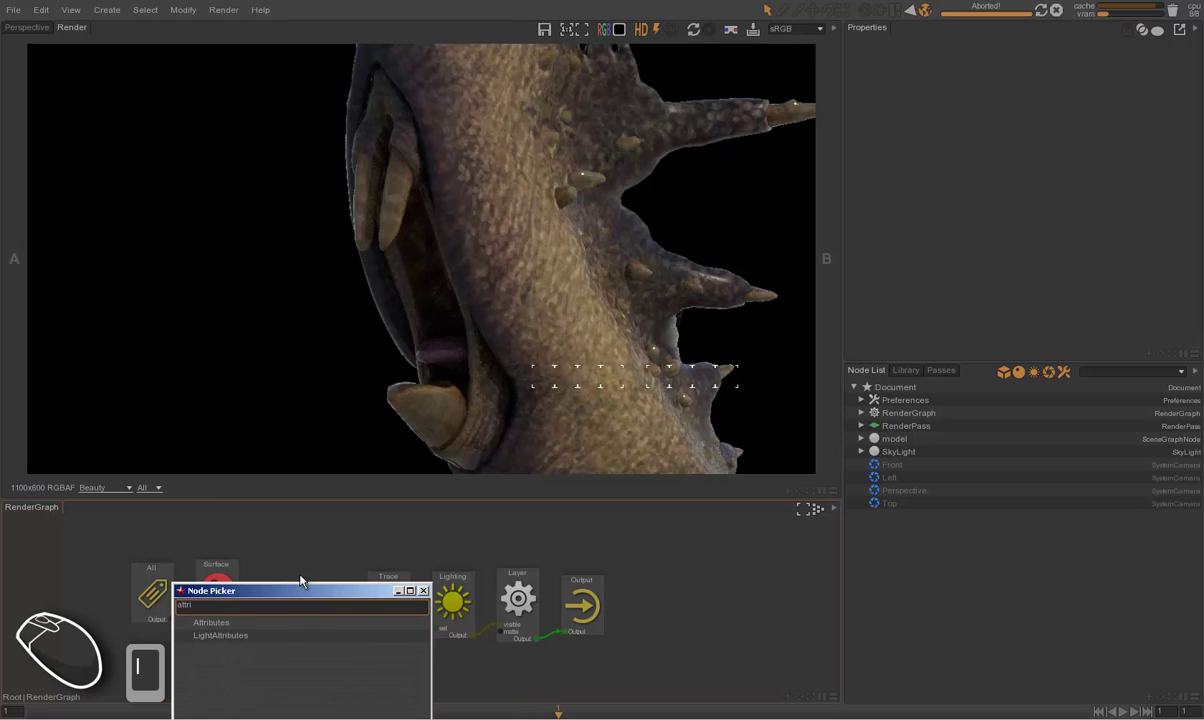
Step: Add a geometry Attributes node and place it in the render graph
key(Return)
drag(335, 607, 317, 631)
drag(310, 627, 311, 599)
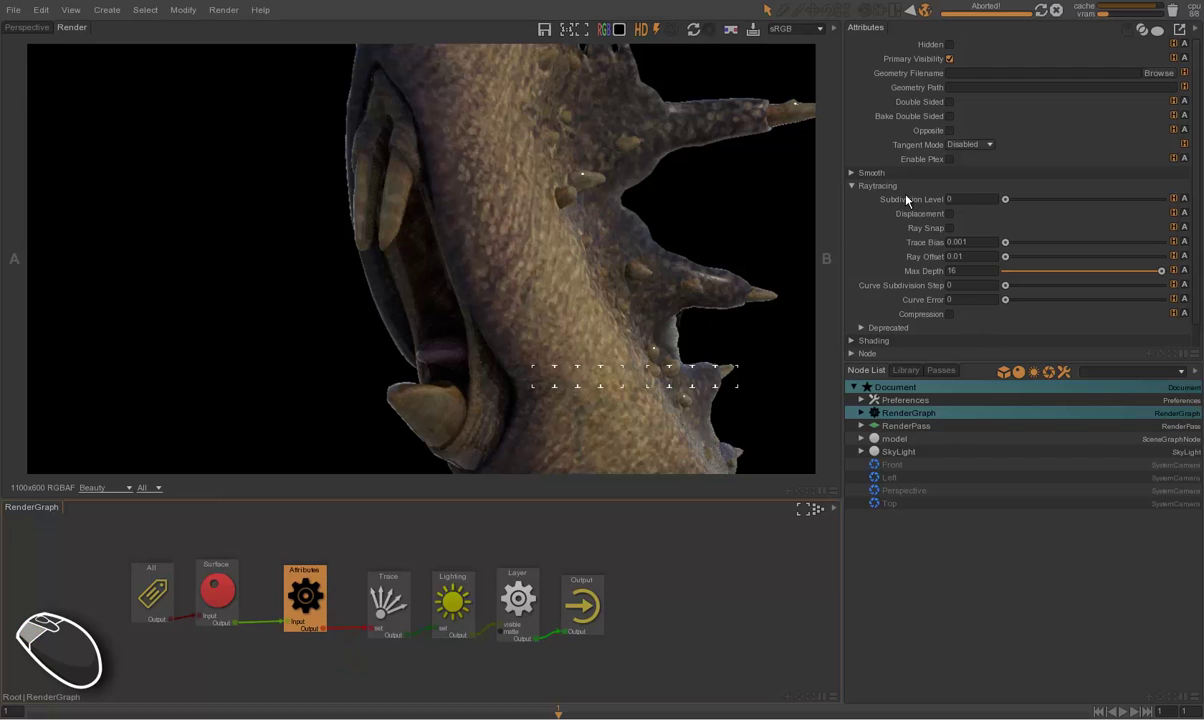
Step: Set the Raytracing Subdivision Level of the attributes to 2
click(896, 191)
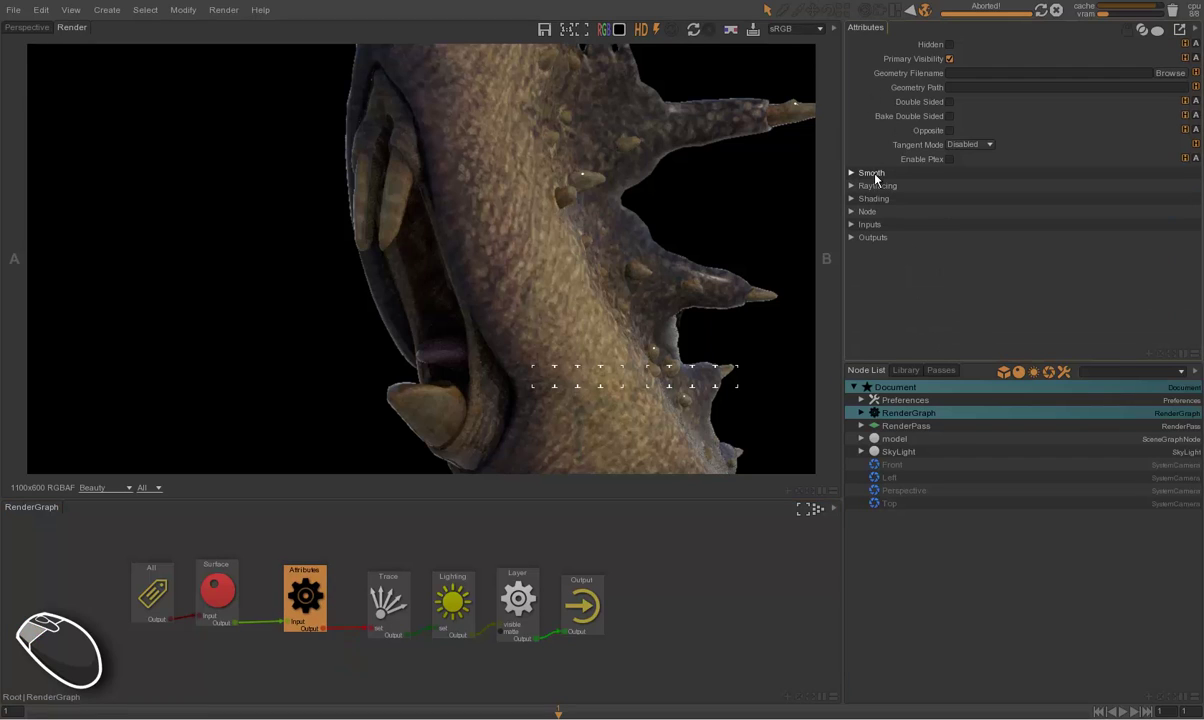
click(873, 177)
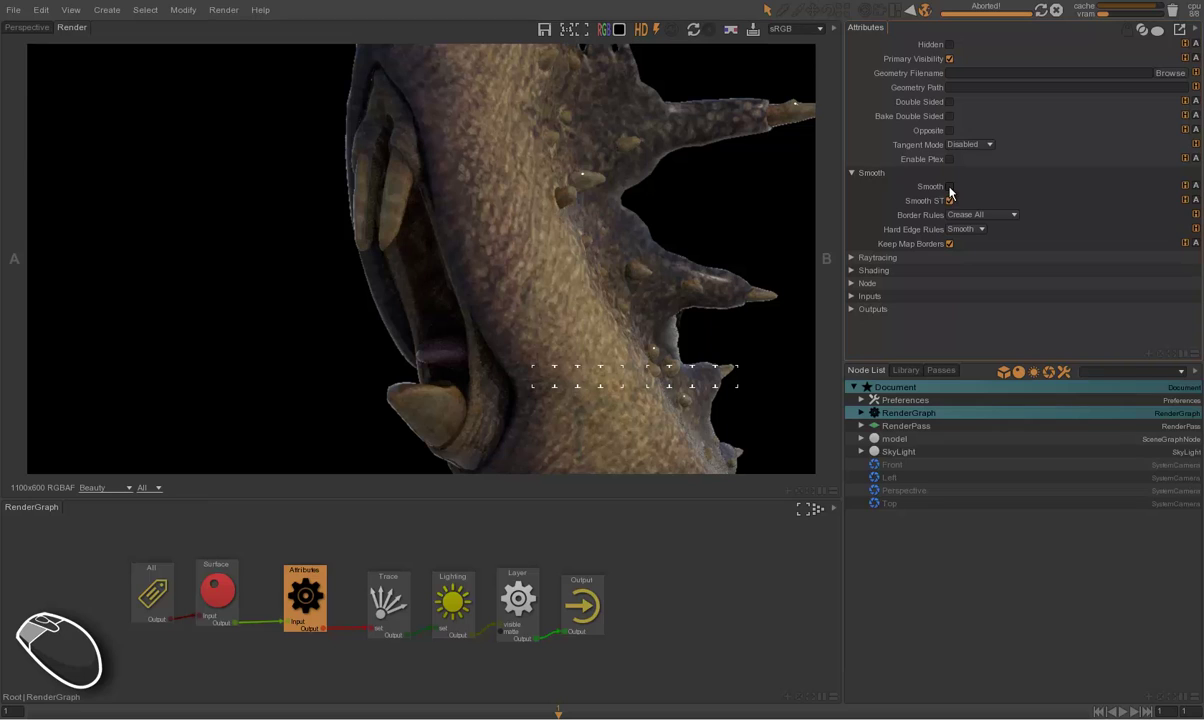
click(953, 191)
click(885, 180)
click(884, 191)
drag(1021, 205, 1072, 204)
click(1080, 205)
Step: Refresh the render with subdivision level 2 and stop it early
click(738, 219)
key(F5)
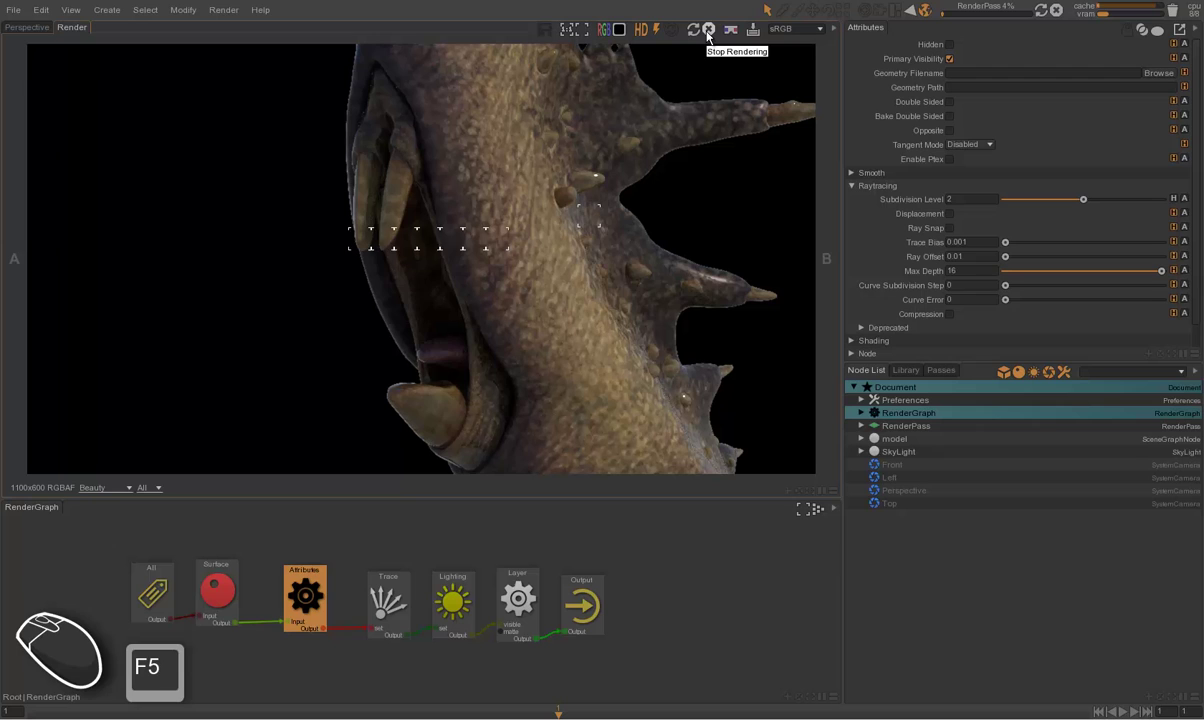
click(713, 41)
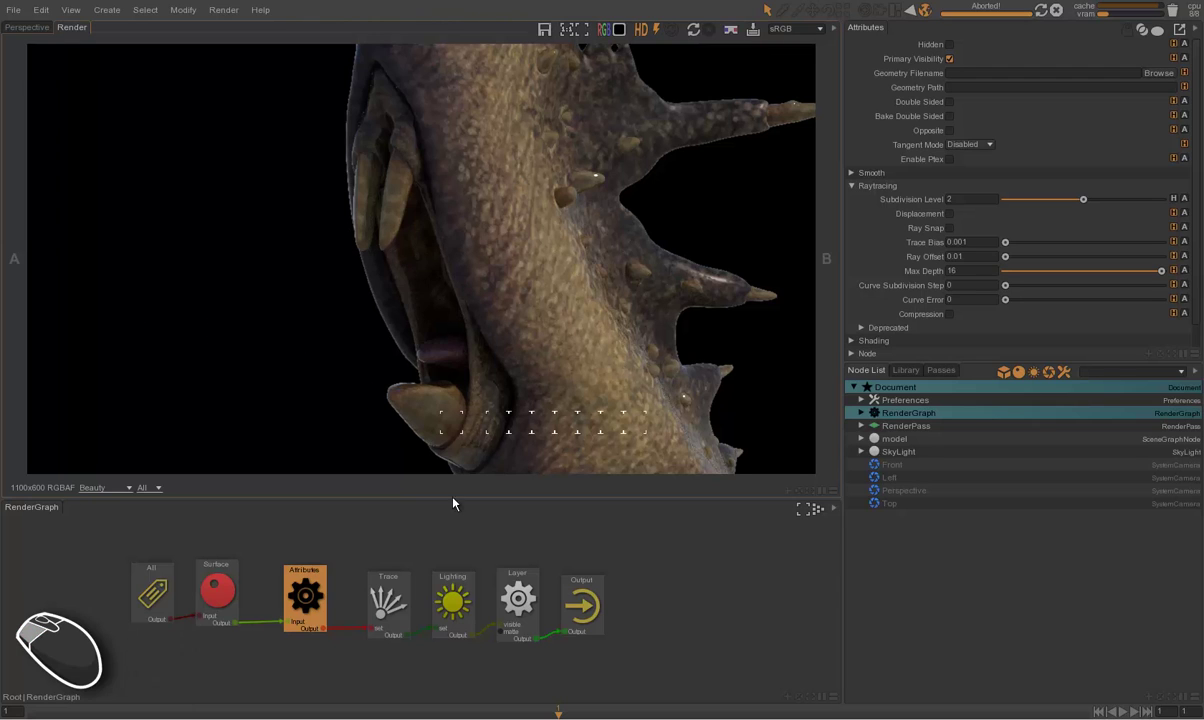
Step: Create a Displacement shader node in the render graph and connect it
drag(303, 538, 569, 631)
drag(590, 611, 607, 610)
click(441, 519)
key(d)
key(s)
key(Down)
key(Return)
drag(321, 578, 279, 624)
drag(283, 621, 281, 600)
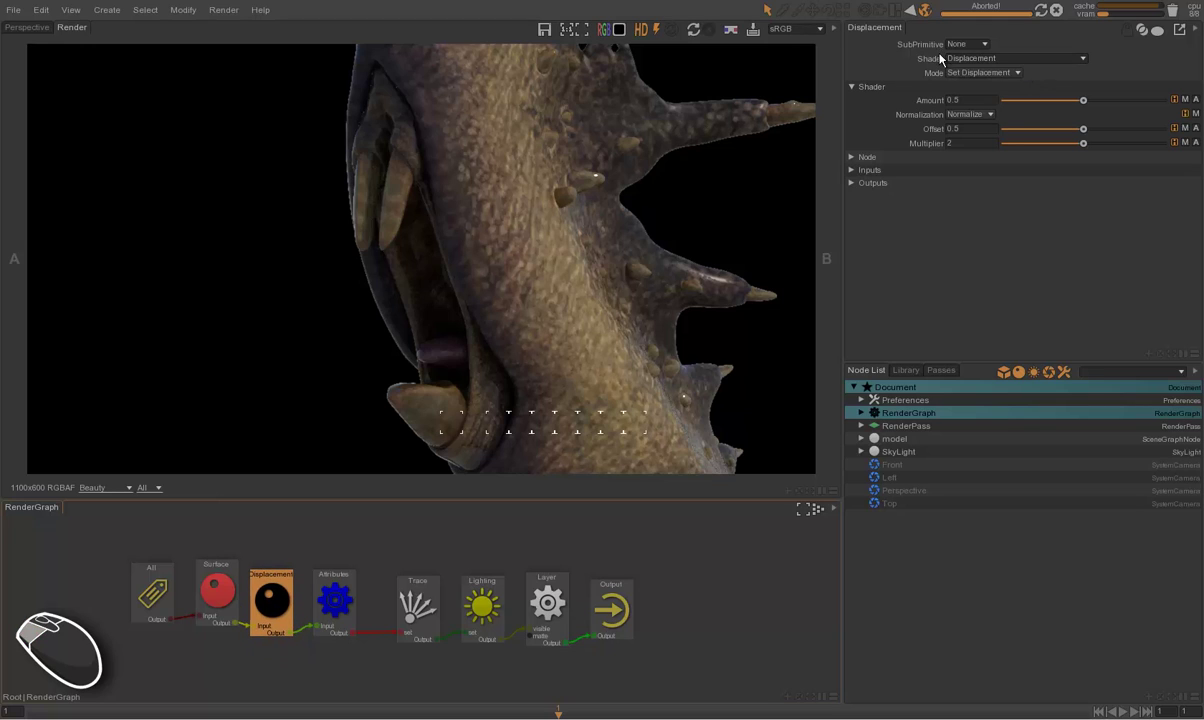
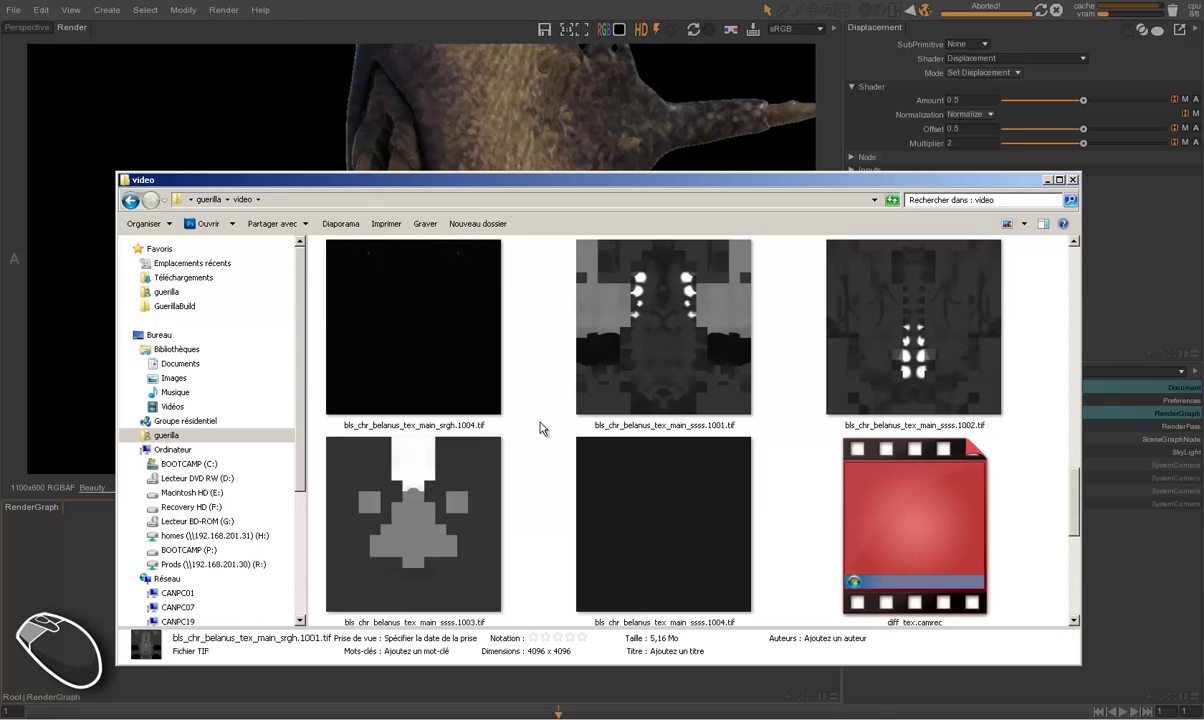
Step: Drive the displacement Amount with the disp.1001.tif texture using bspline filtering
drag(543, 428, 843, 519)
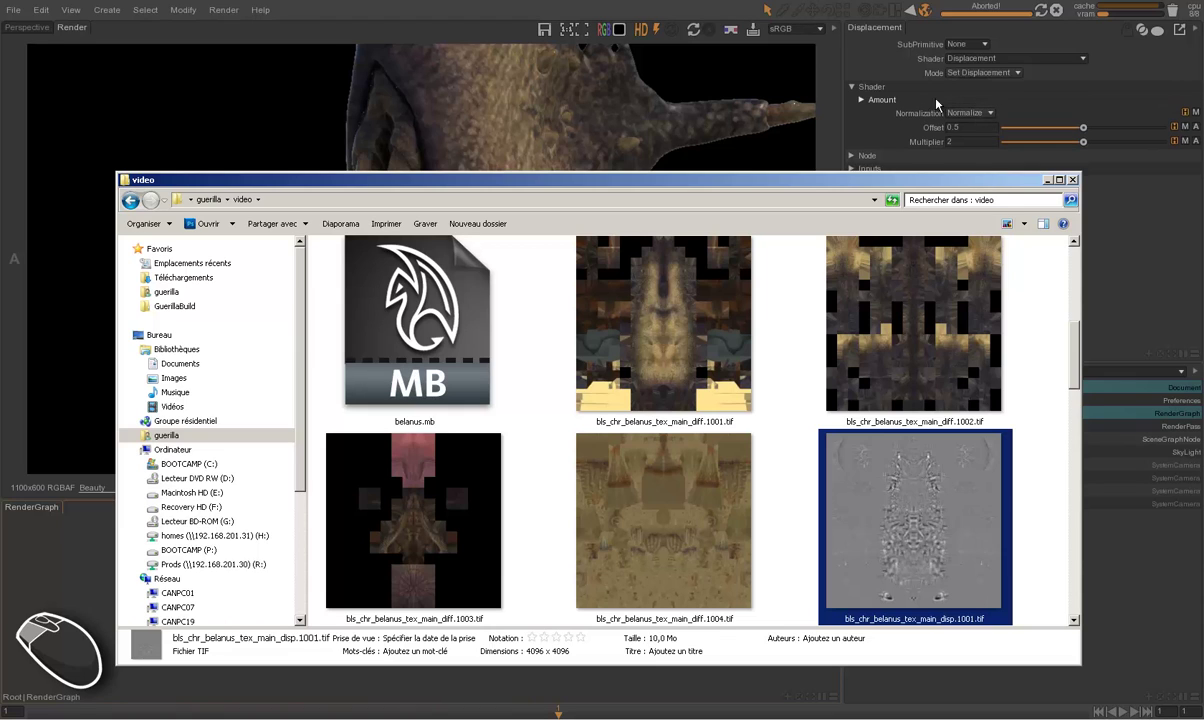
click(901, 108)
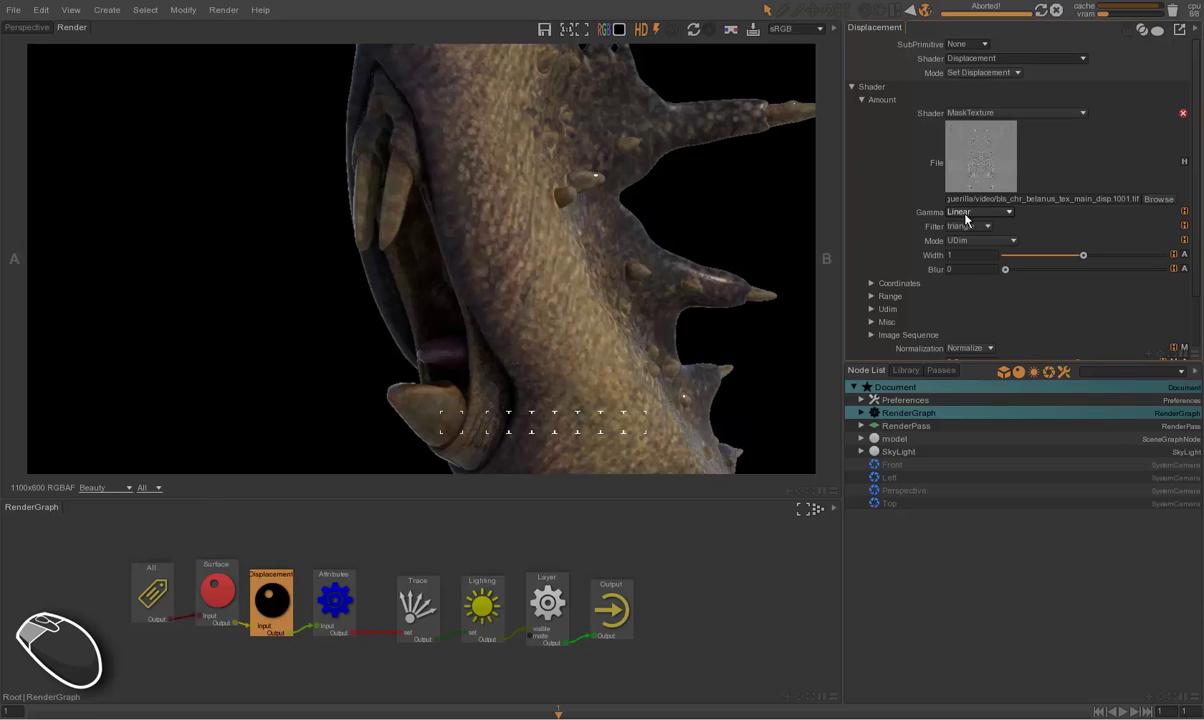
click(965, 231)
click(975, 274)
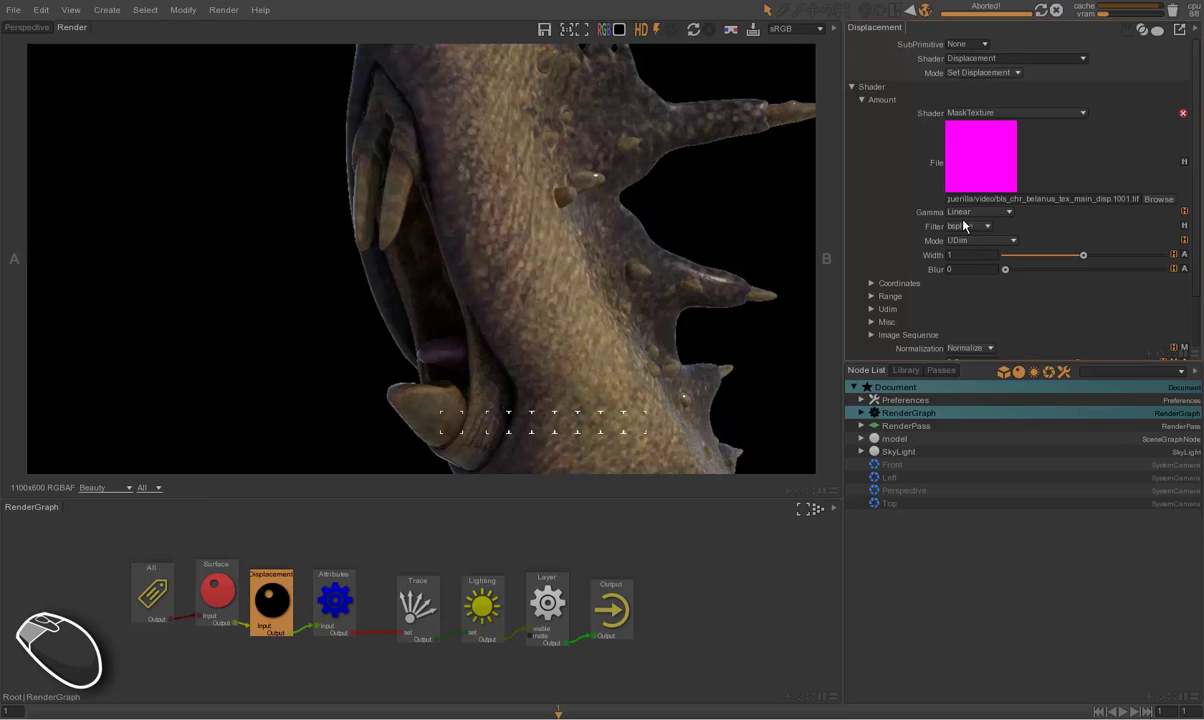
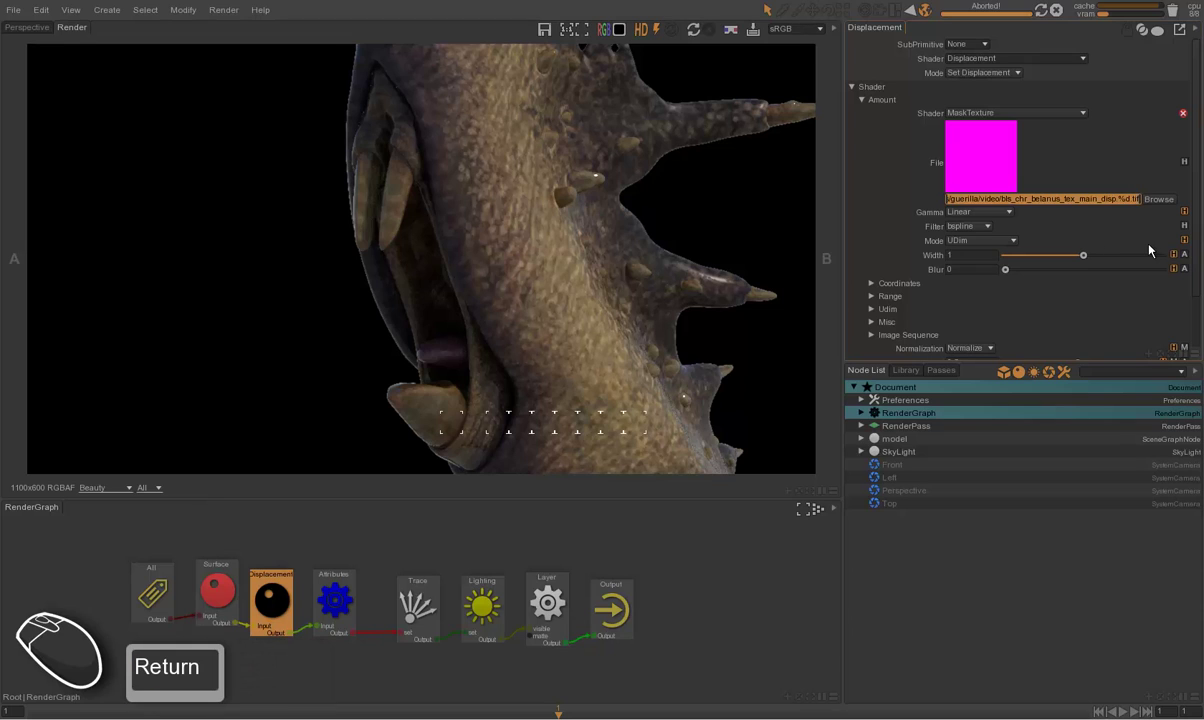
Step: Switch the texture path to the %d UDIM pattern and reselect the Attributes node
click(795, 352)
click(349, 597)
click(292, 595)
click(327, 593)
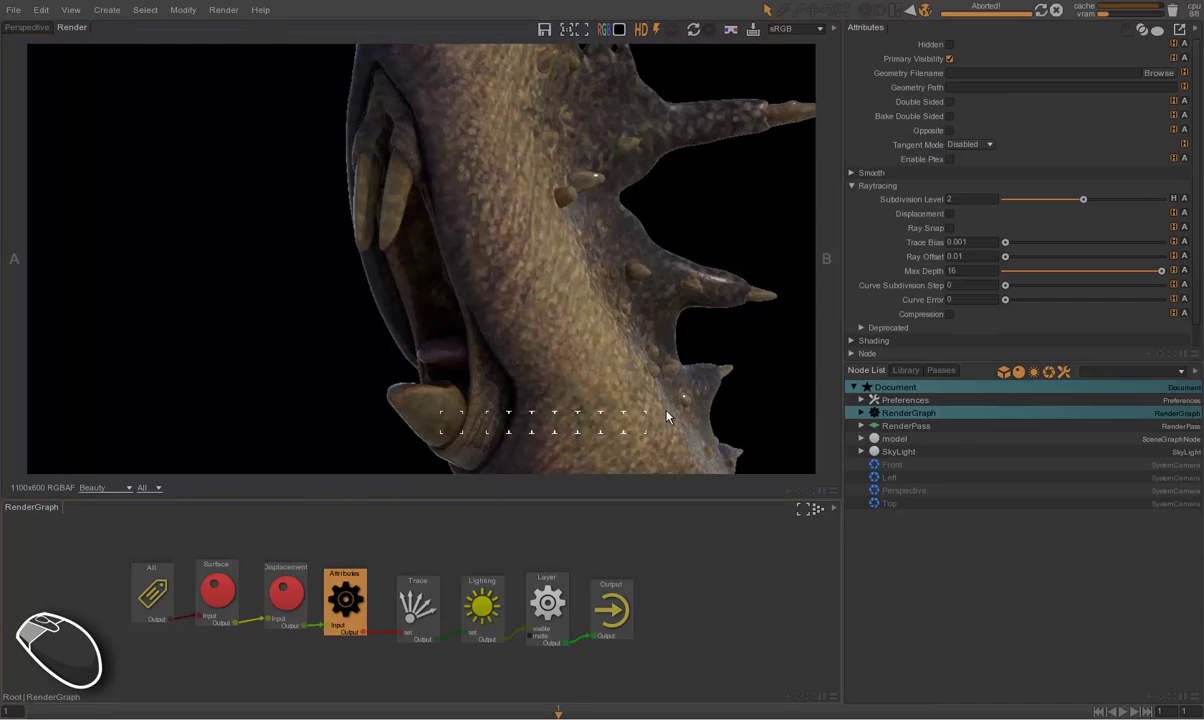
Step: Enable Displacement under Raytracing with Displace Amount 1 and render the displaced creature
click(949, 219)
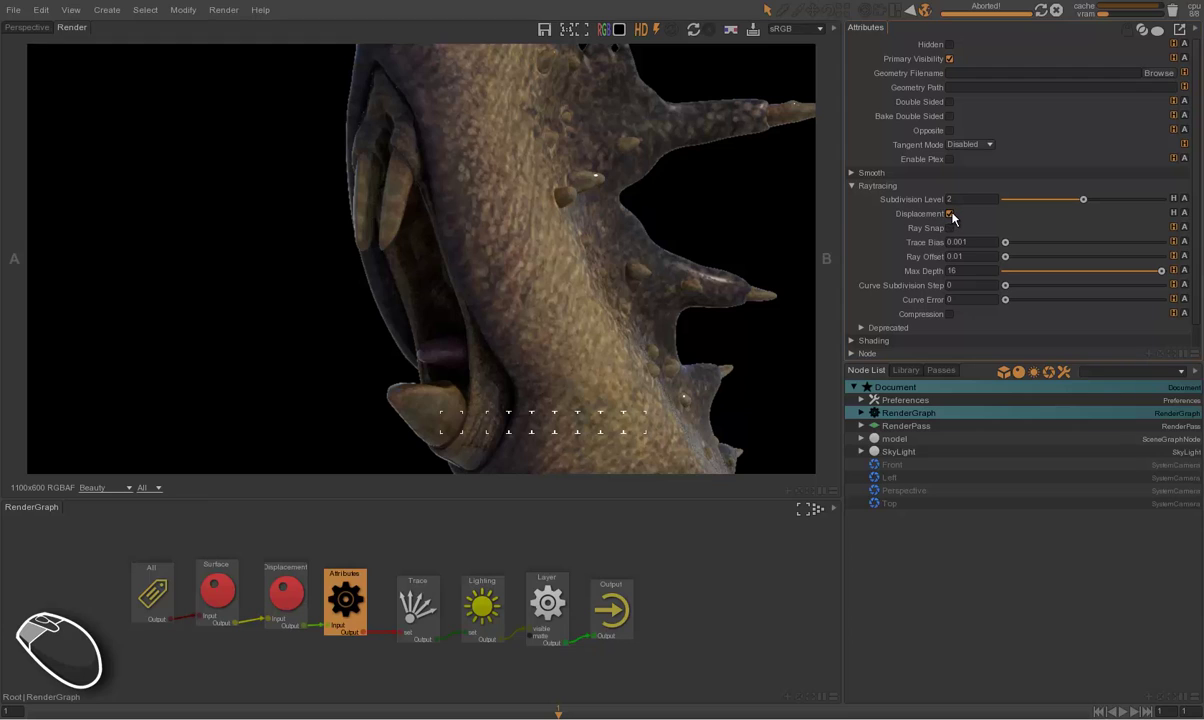
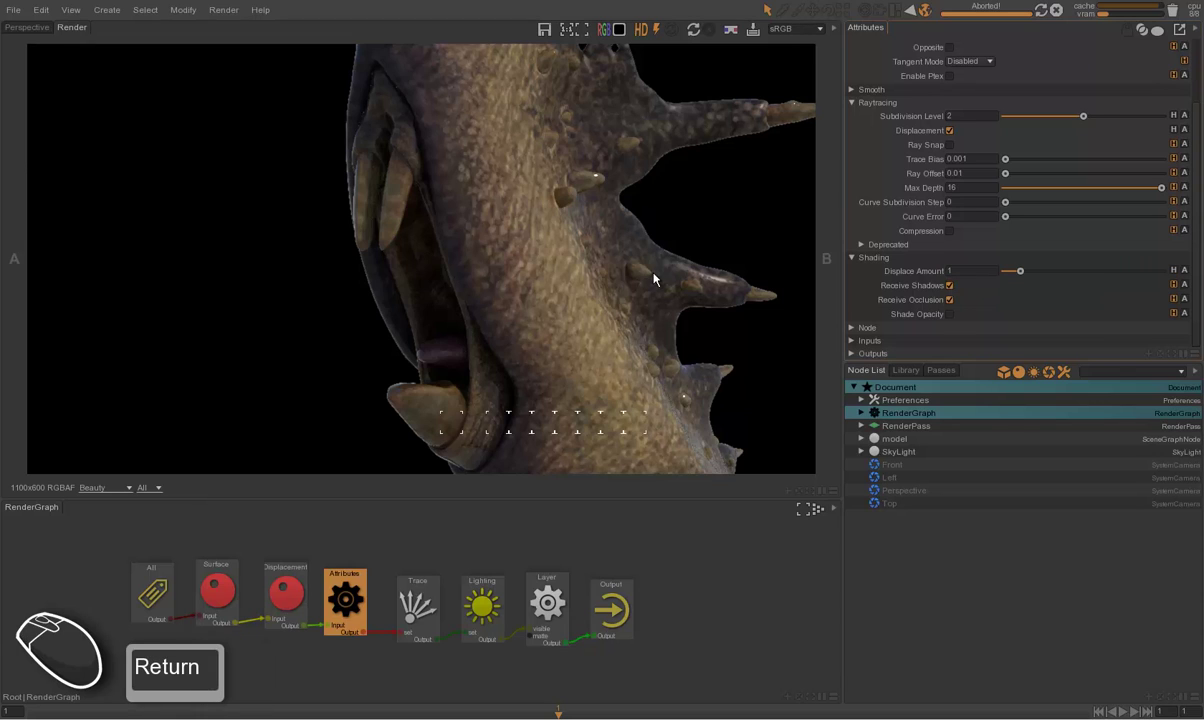
click(706, 263)
key(F5)
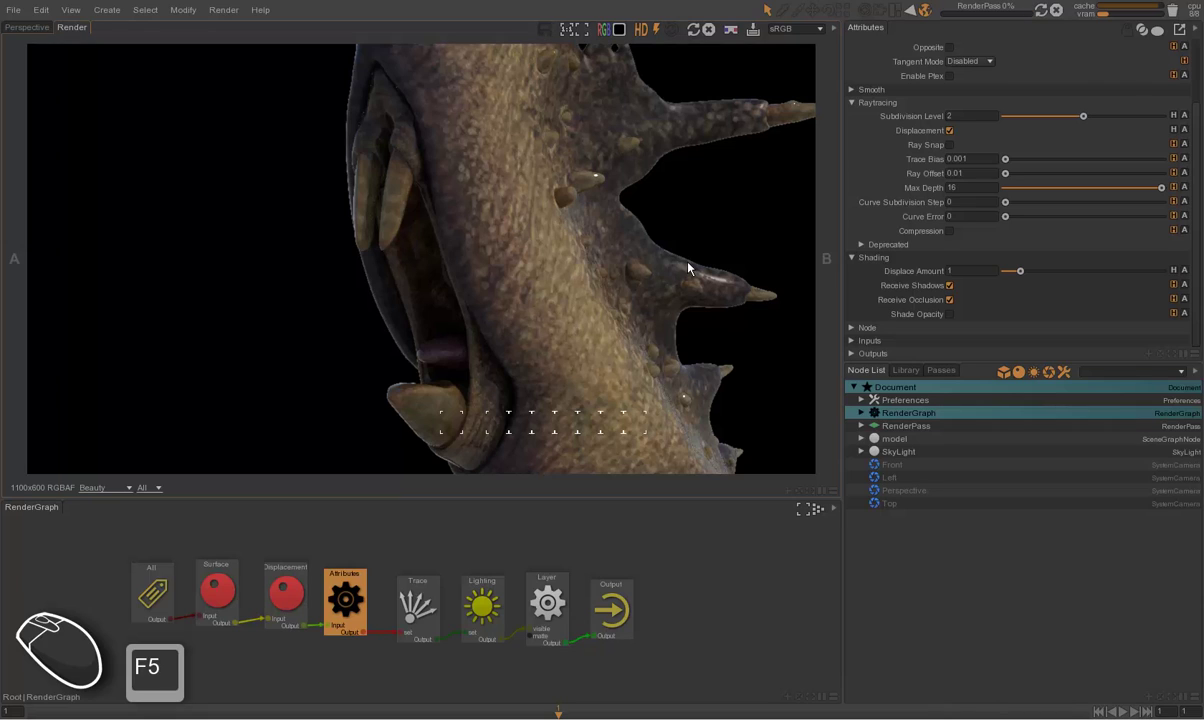
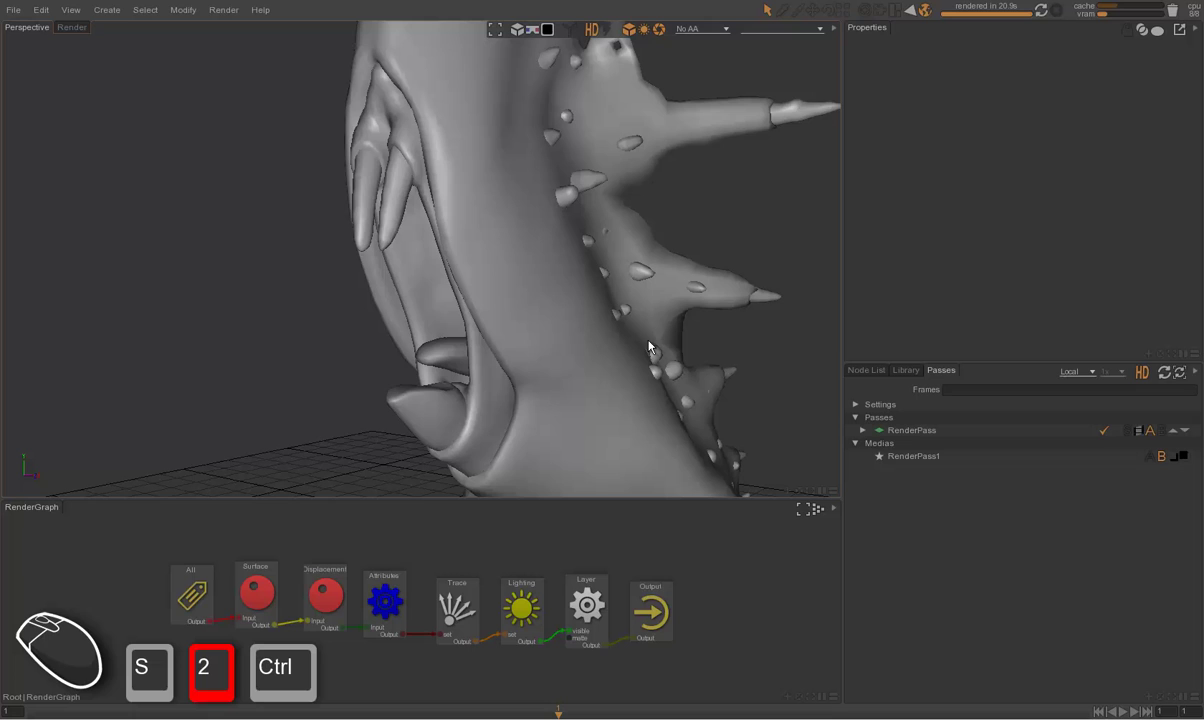
click(645, 273)
click(544, 237)
click(390, 229)
click(416, 142)
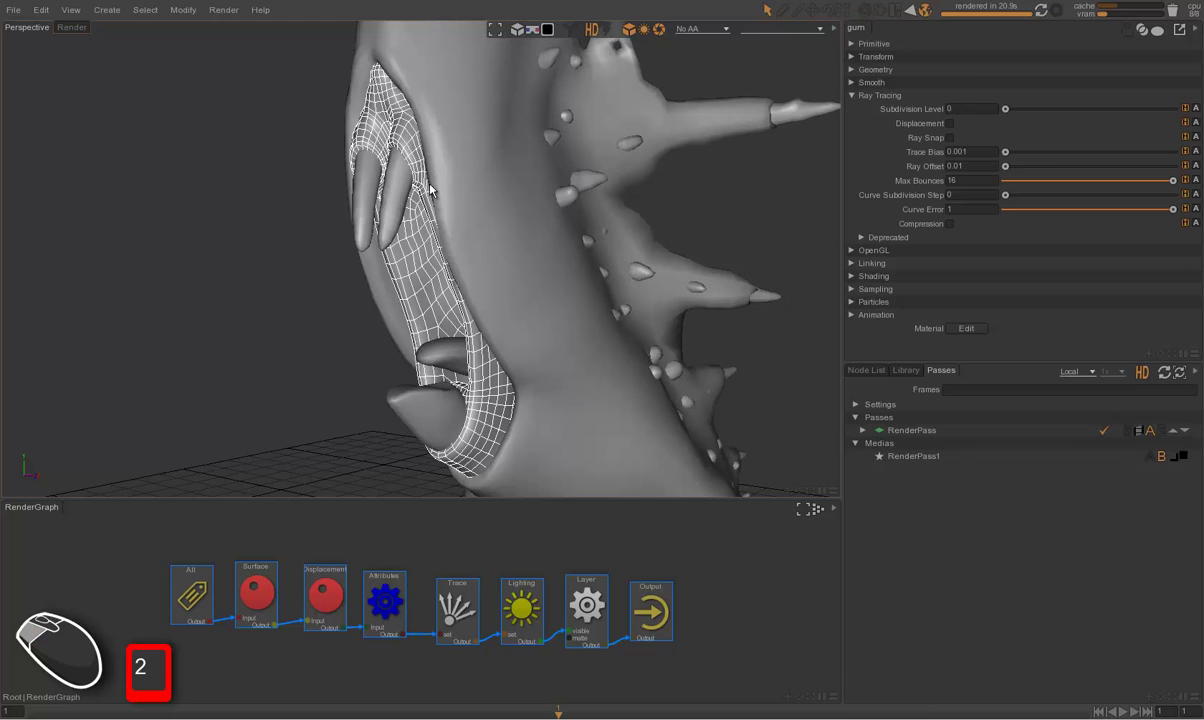
click(436, 190)
click(298, 238)
drag(389, 599, 412, 573)
click(400, 600)
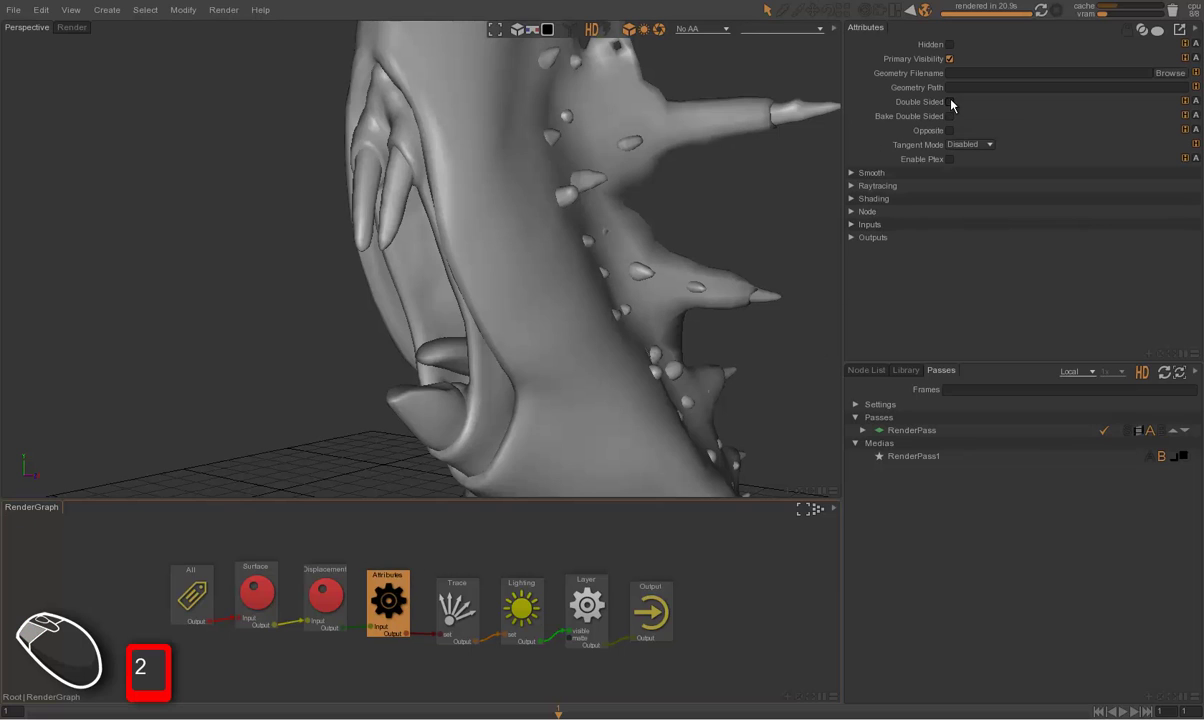
click(952, 104)
click(252, 361)
click(252, 362)
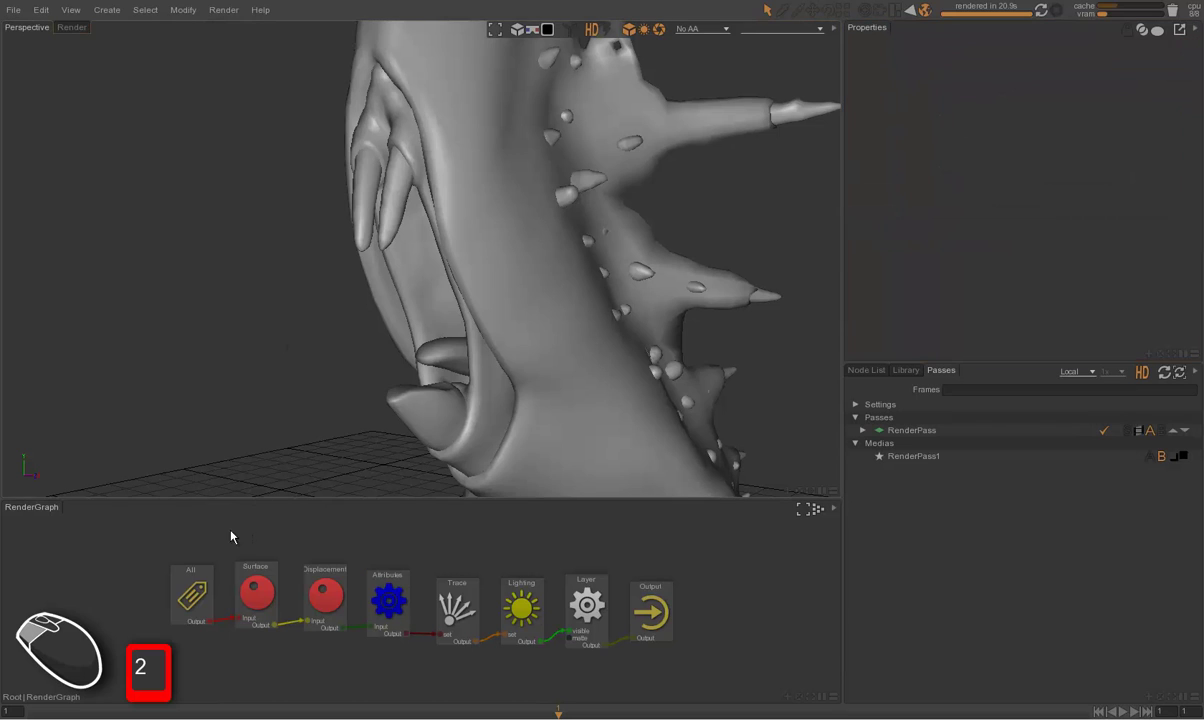
drag(167, 553, 339, 606)
drag(328, 599, 270, 586)
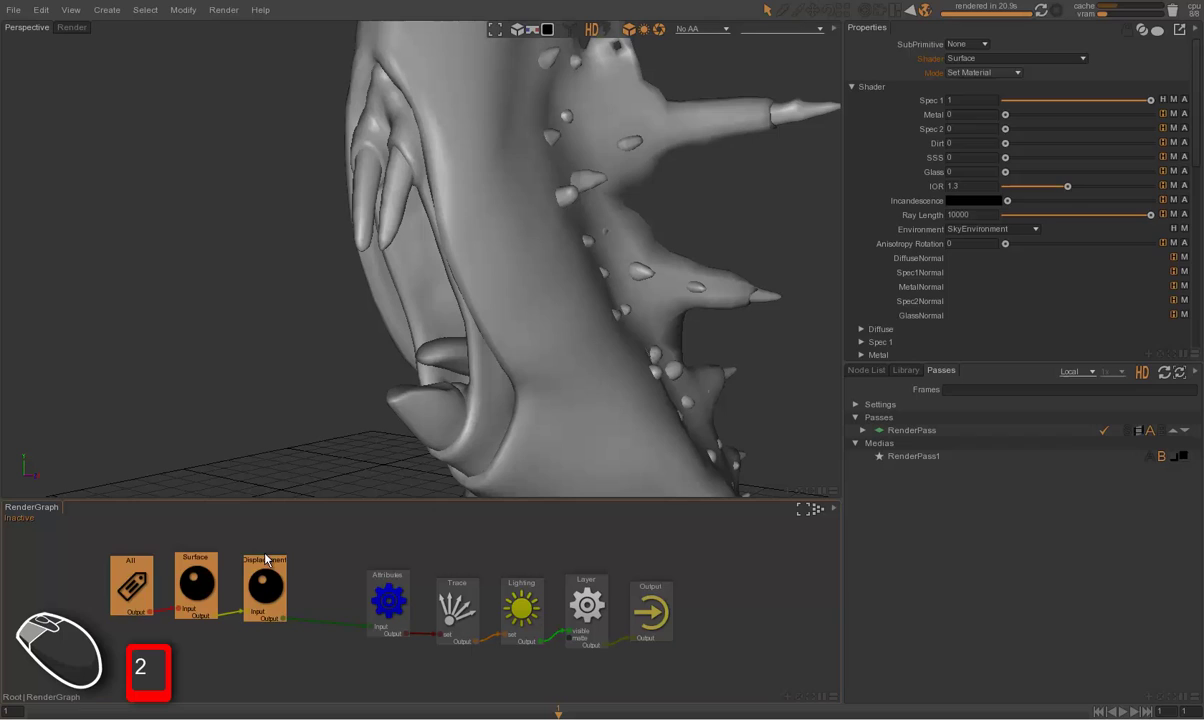
click(261, 522)
click(207, 573)
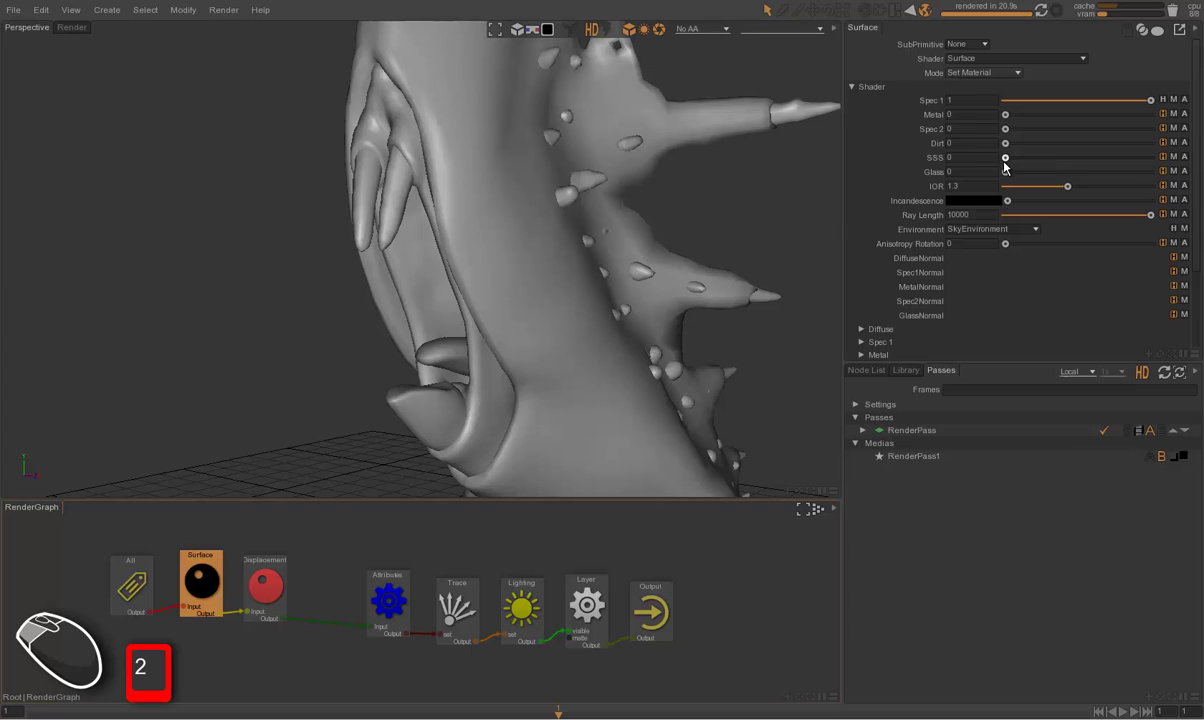
click(413, 561)
click(347, 556)
key(space)
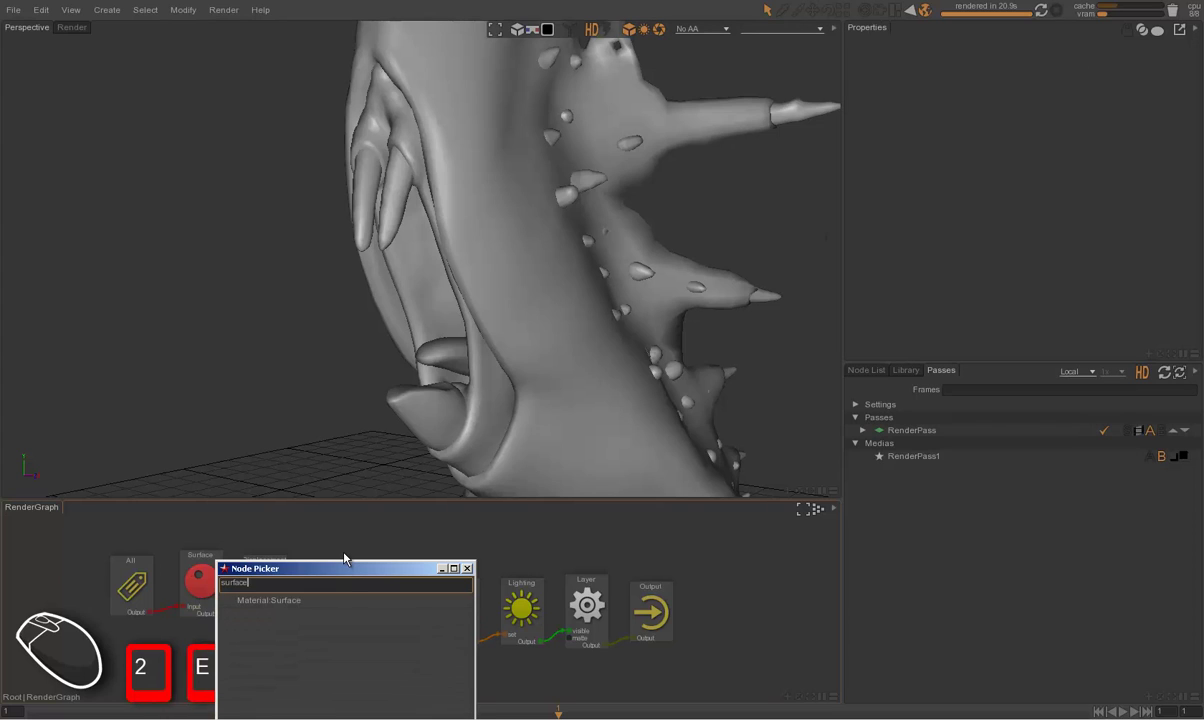
Step: Create a surface shader node named SSS and connect it in the render graph
key(Down)
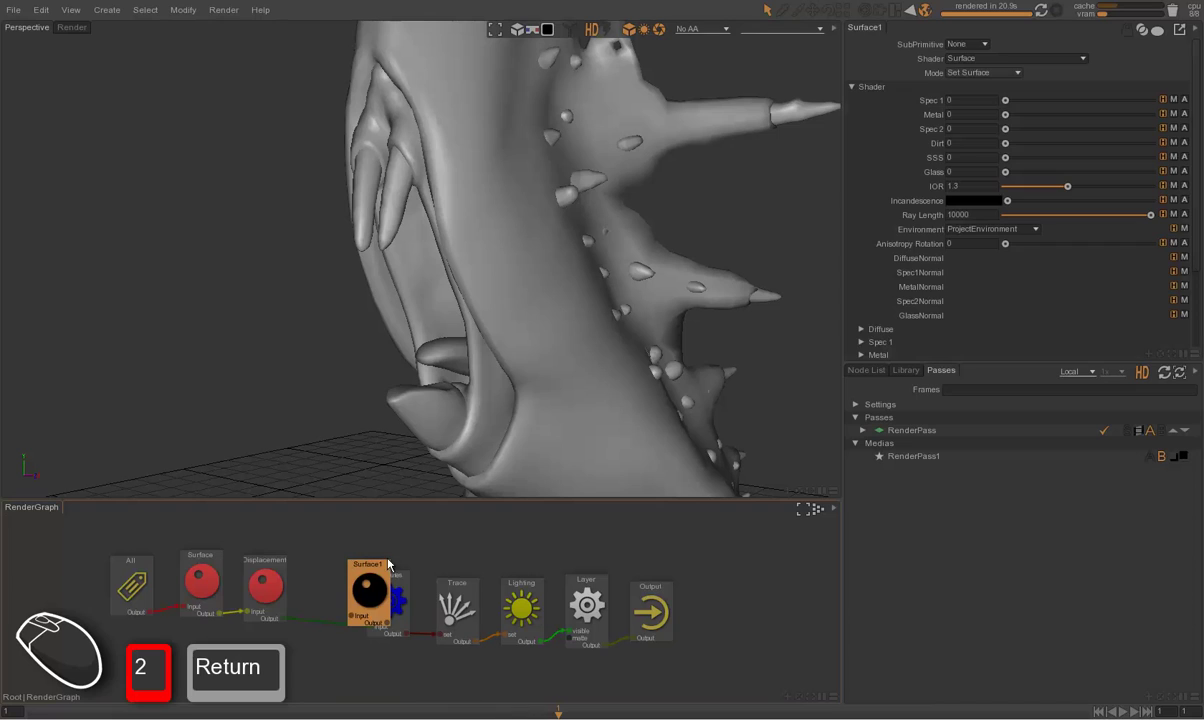
drag(379, 578, 341, 563)
drag(338, 571, 334, 629)
click(336, 616)
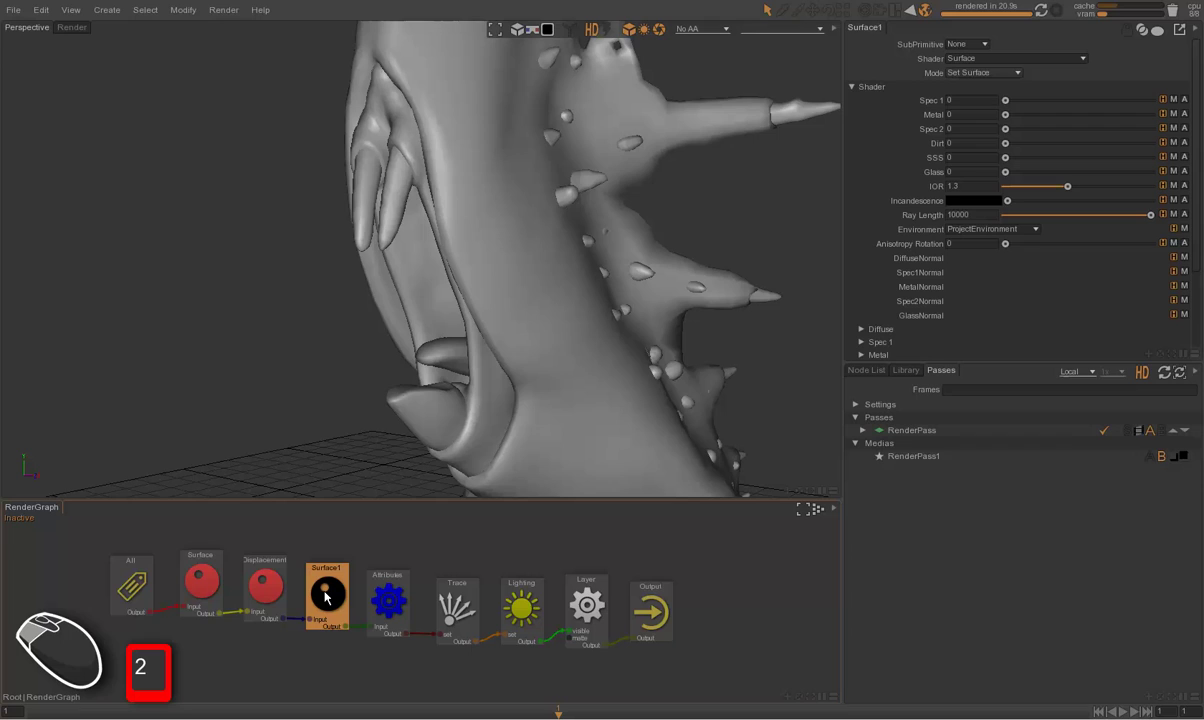
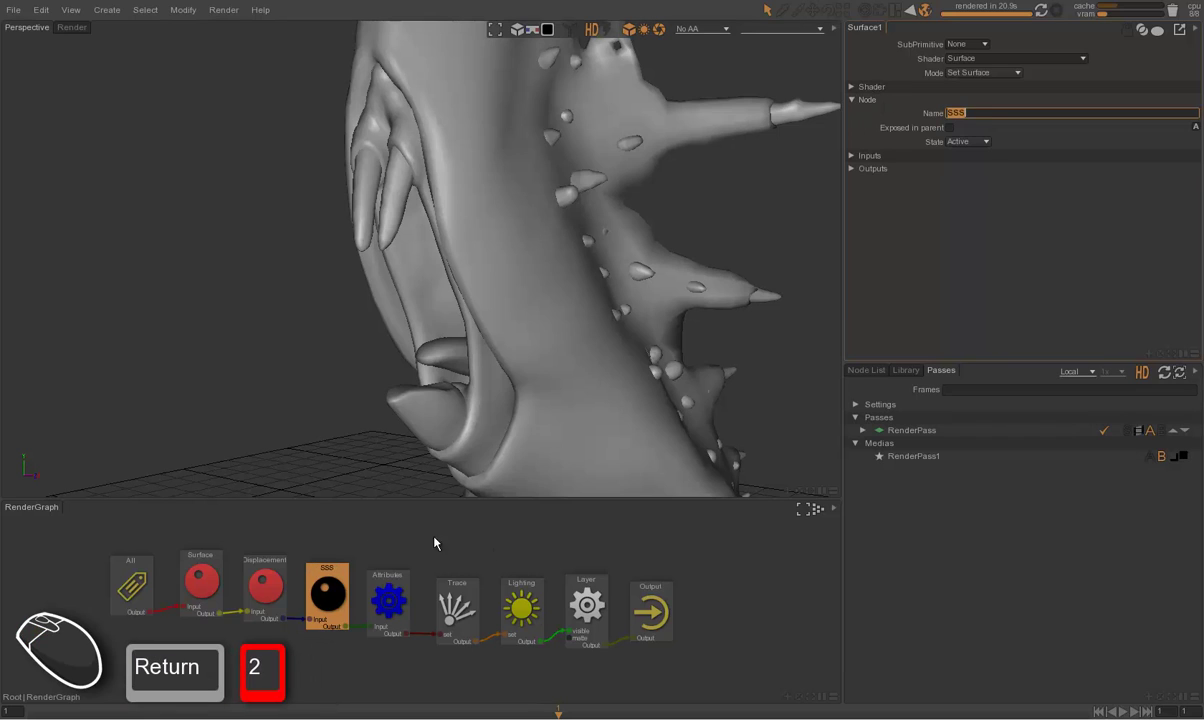
click(328, 548)
drag(330, 552, 331, 591)
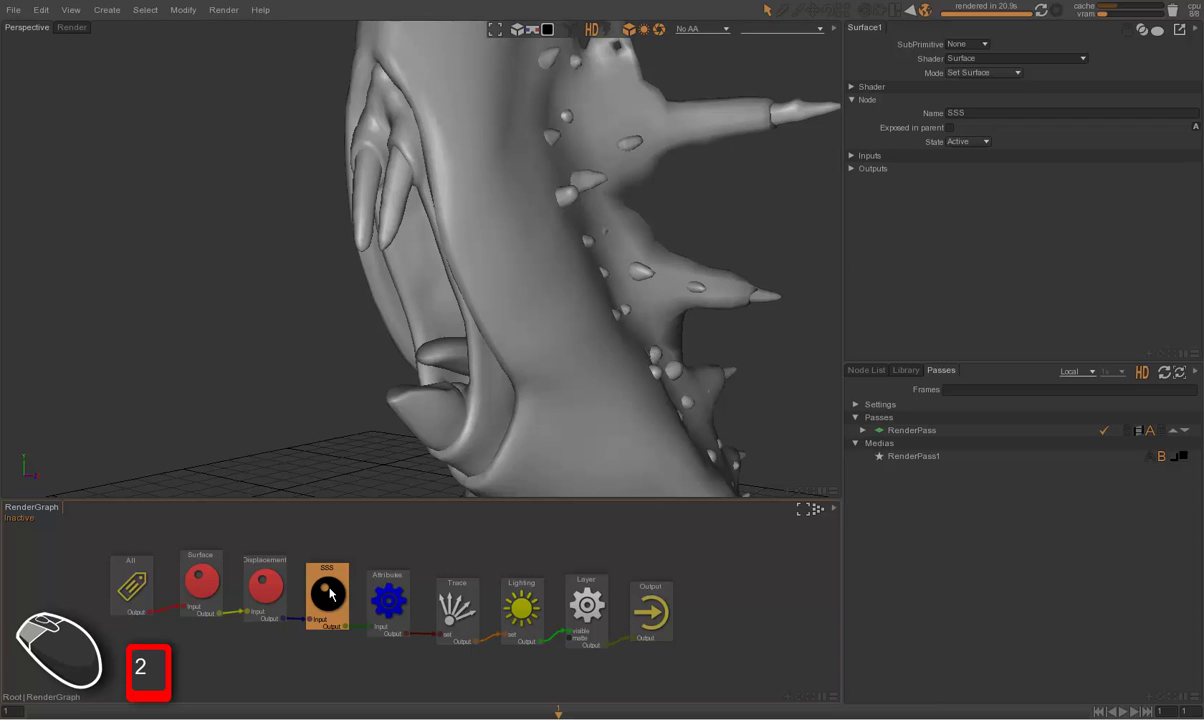
click(329, 590)
Step: Set the SSS shader's SSS slider to 1, leaving specular, metal and glass at 0
click(870, 103)
click(878, 91)
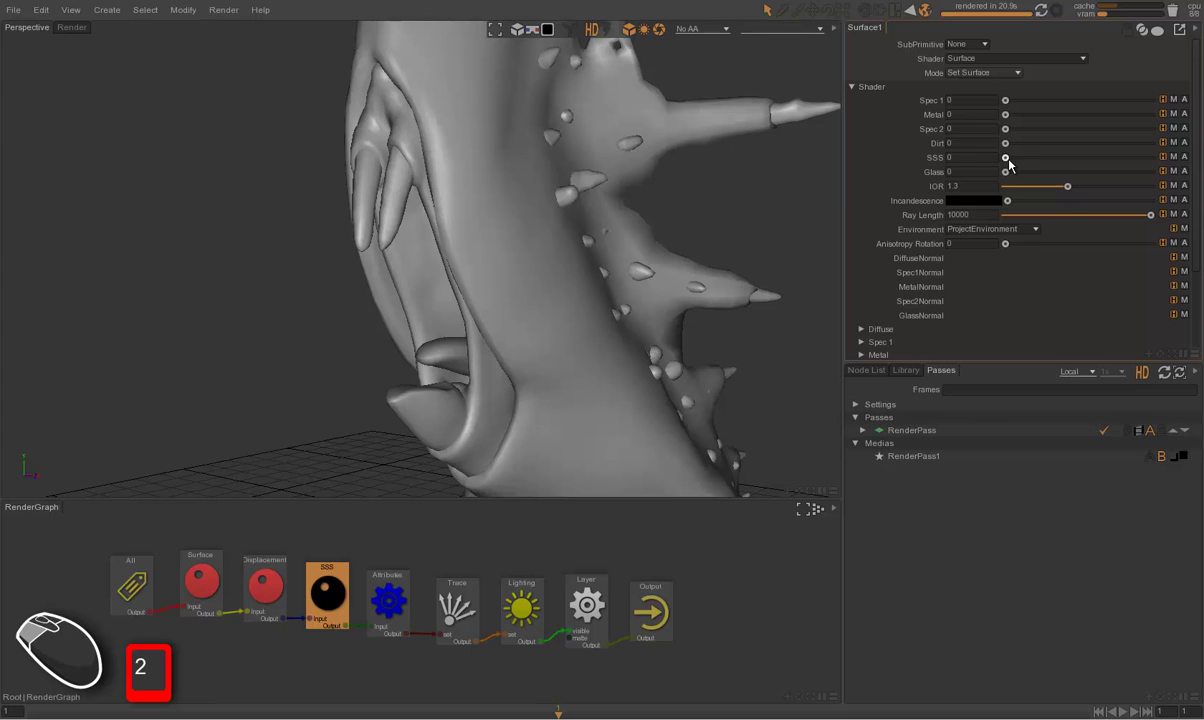
click(1014, 162)
drag(1024, 162, 1164, 165)
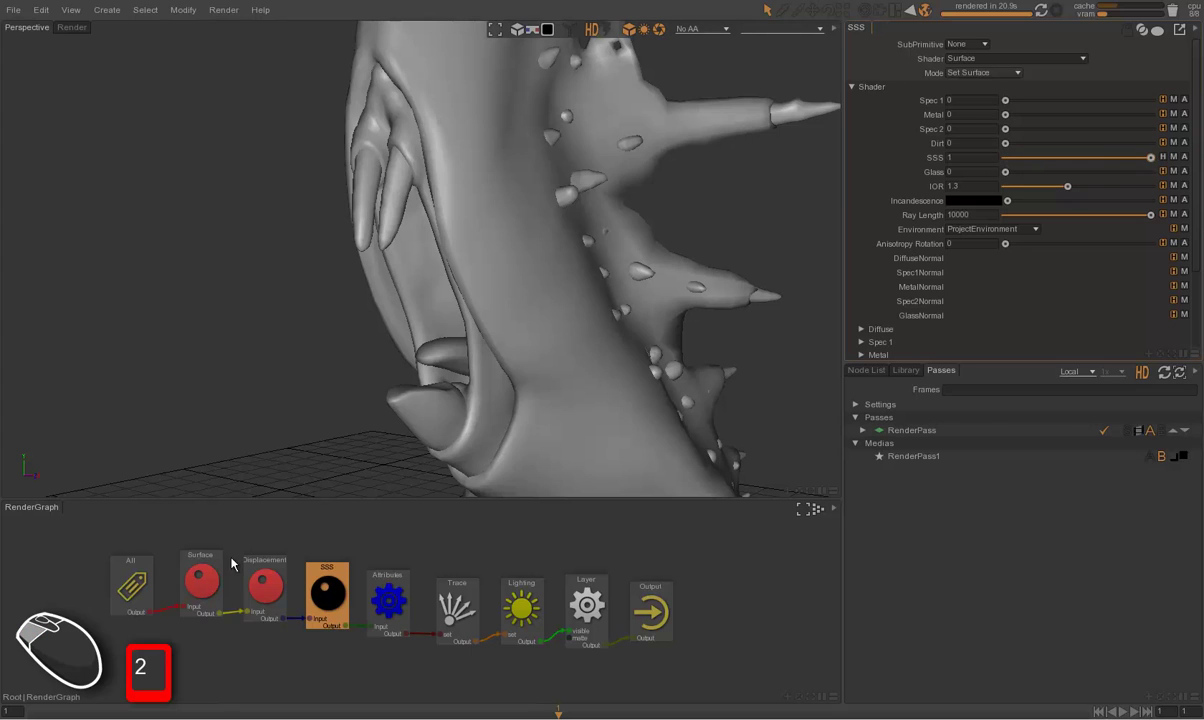
Step: Switch the viewport to the rendered image and start rendering the SSS creature
key(u)
click(352, 259)
key(ctrl+Tab)
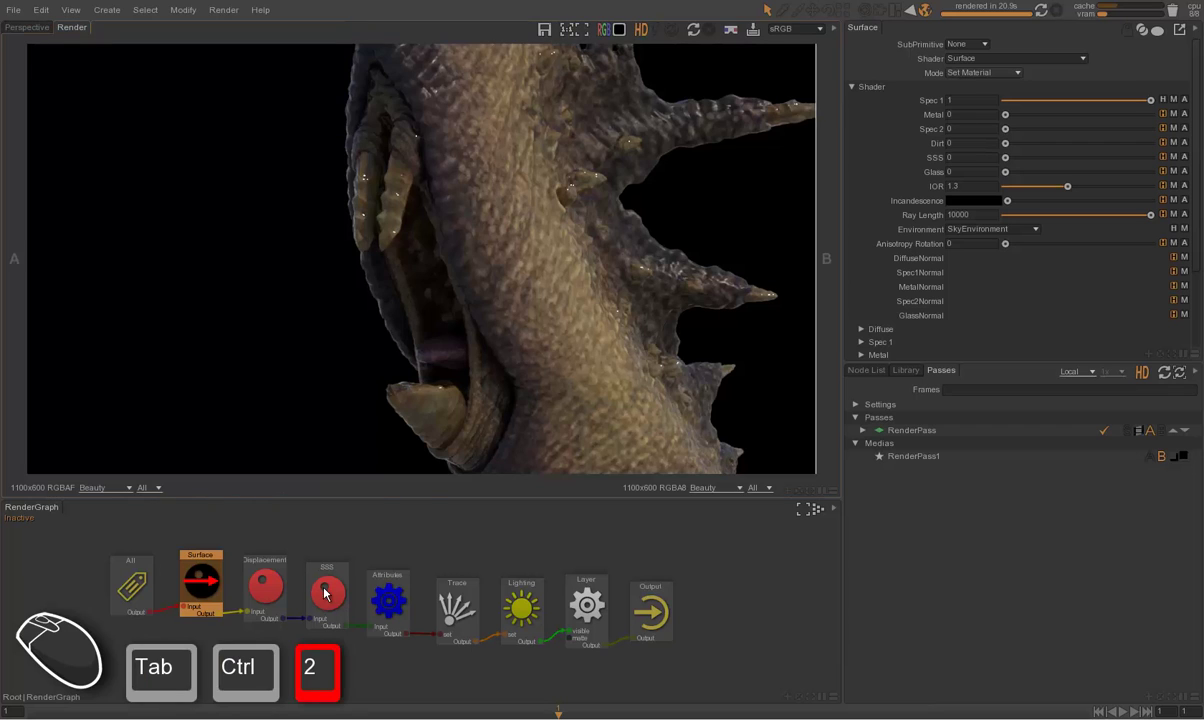
drag(328, 592, 367, 584)
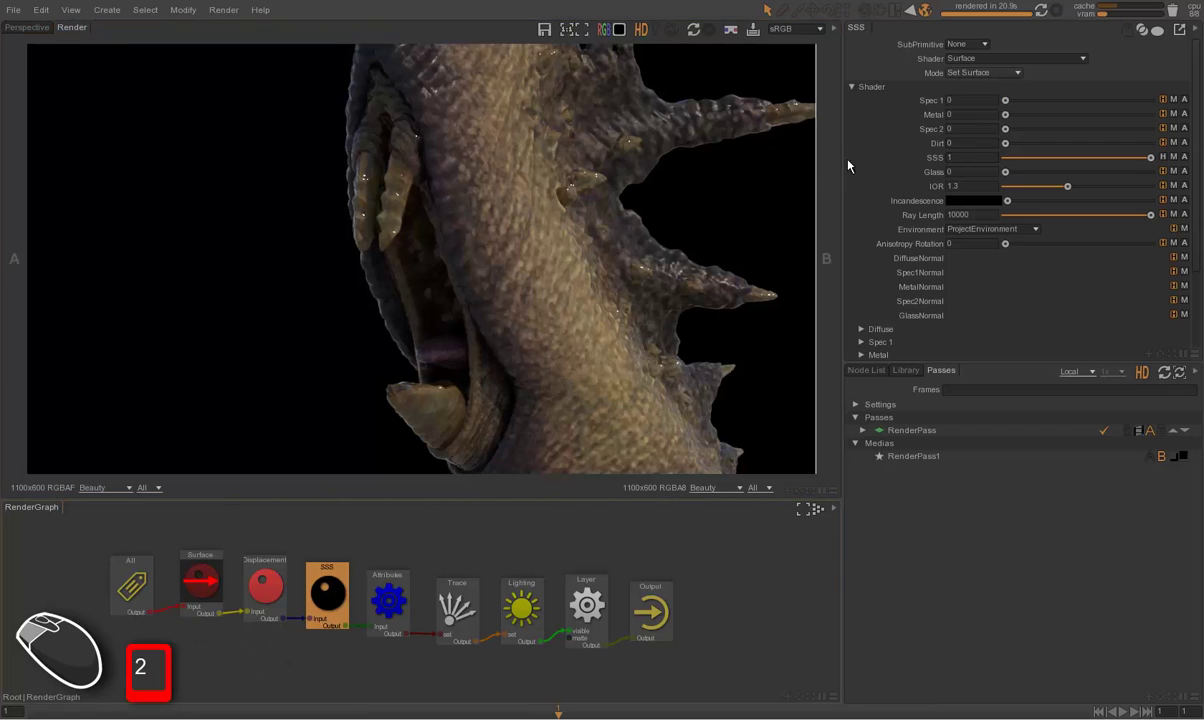
drag(687, 202, 832, 209)
key(F5)
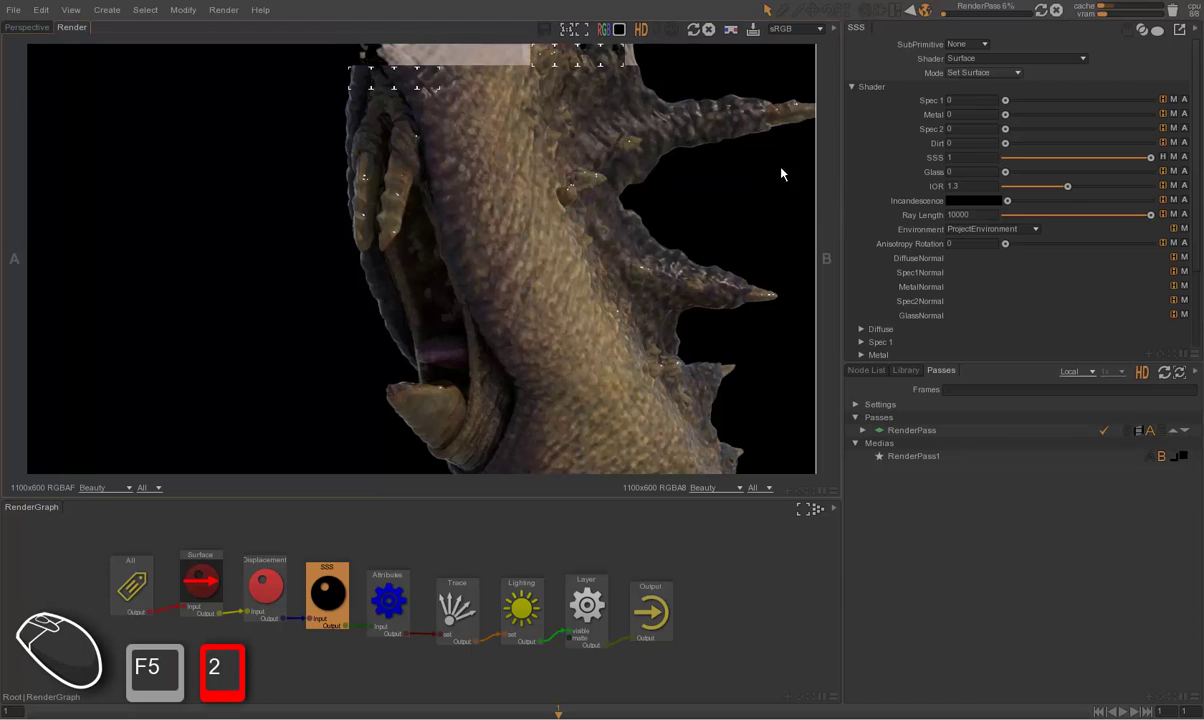
Step: Adjust the render view display and expand the SSS layer scattering parameters
click(660, 35)
click(678, 36)
click(695, 33)
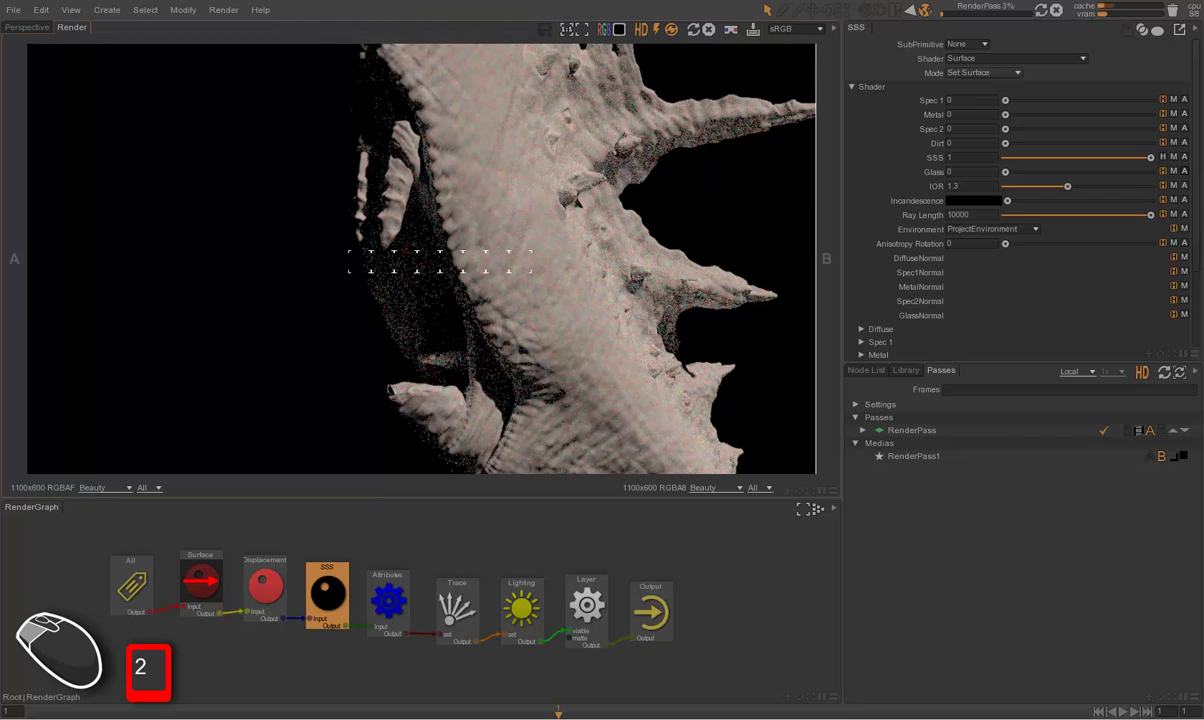
click(1198, 179)
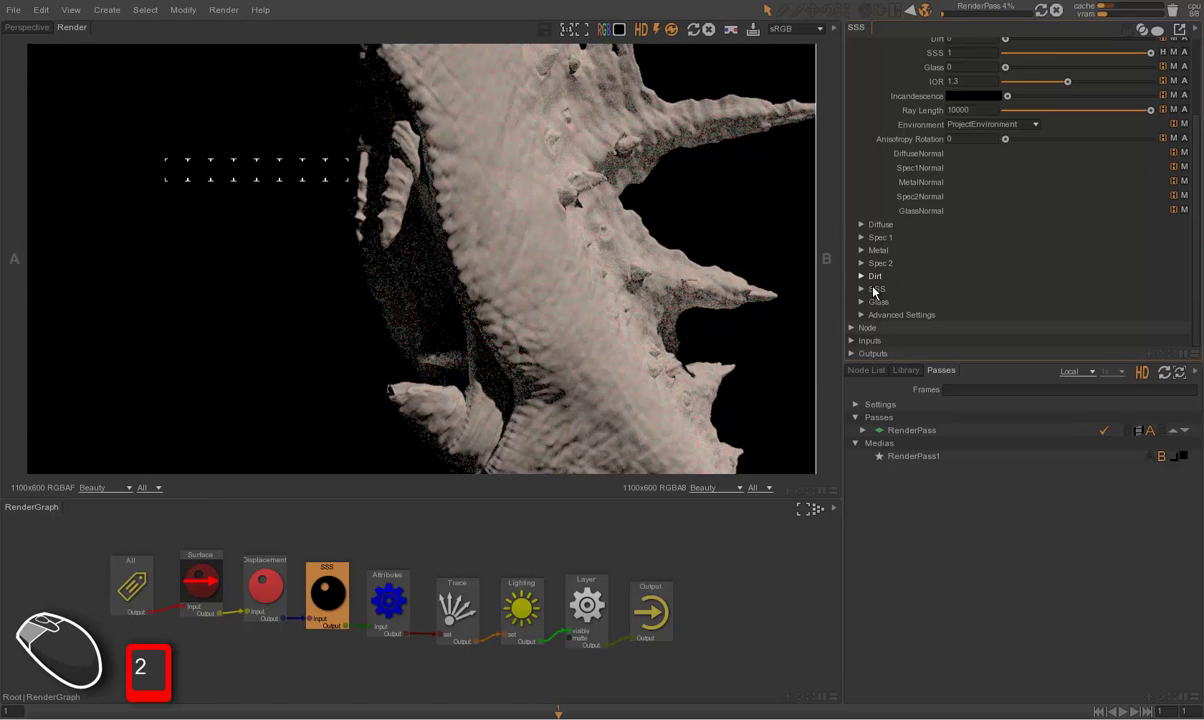
click(877, 291)
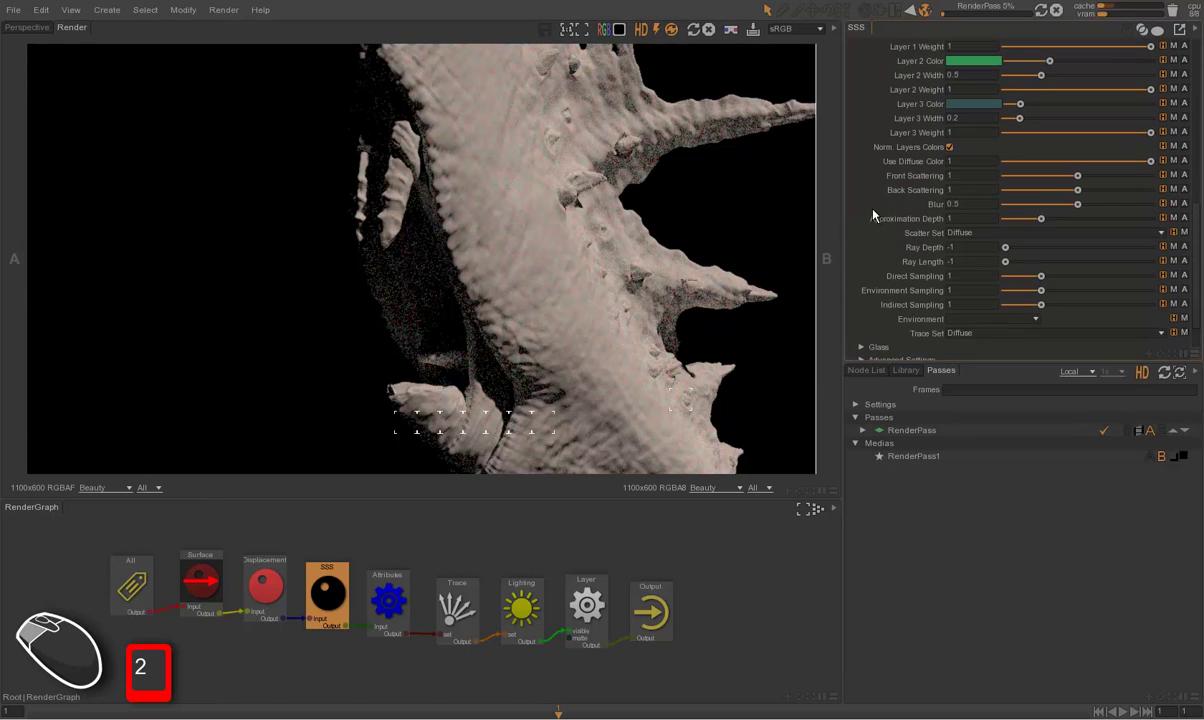
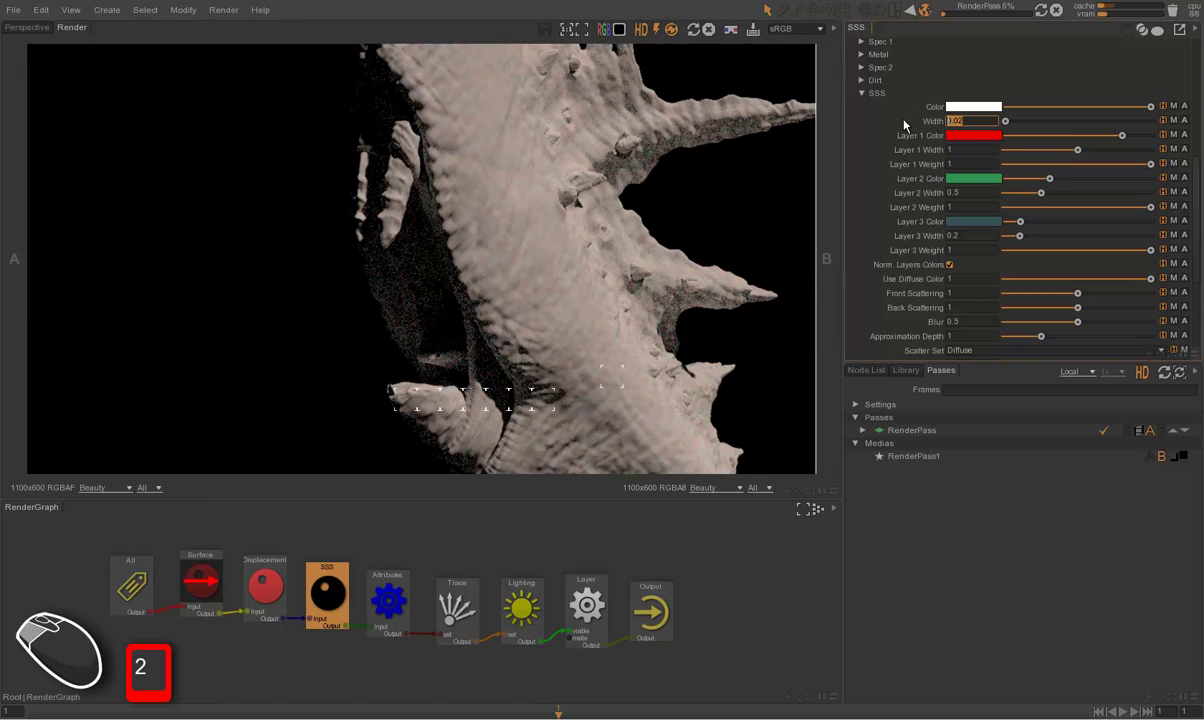
Step: Commit SSS width 1 and render only a region around the eye
key(shift+1)
key(Return)
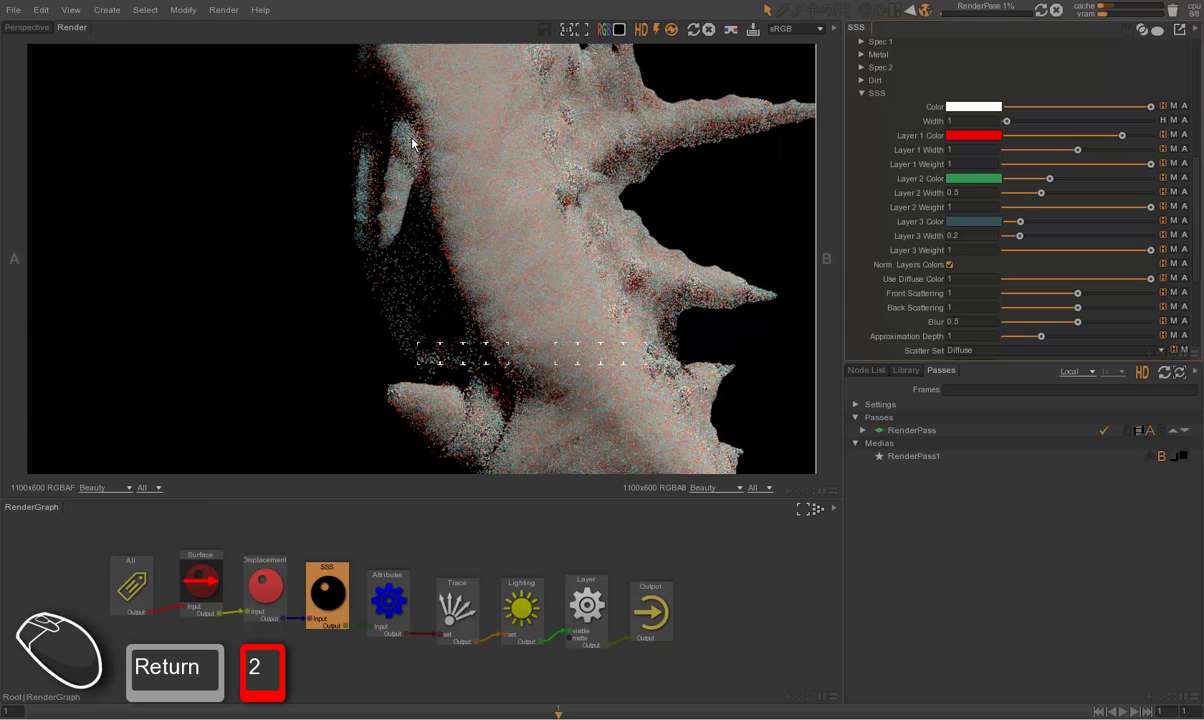
drag(441, 204, 567, 283)
key(F5)
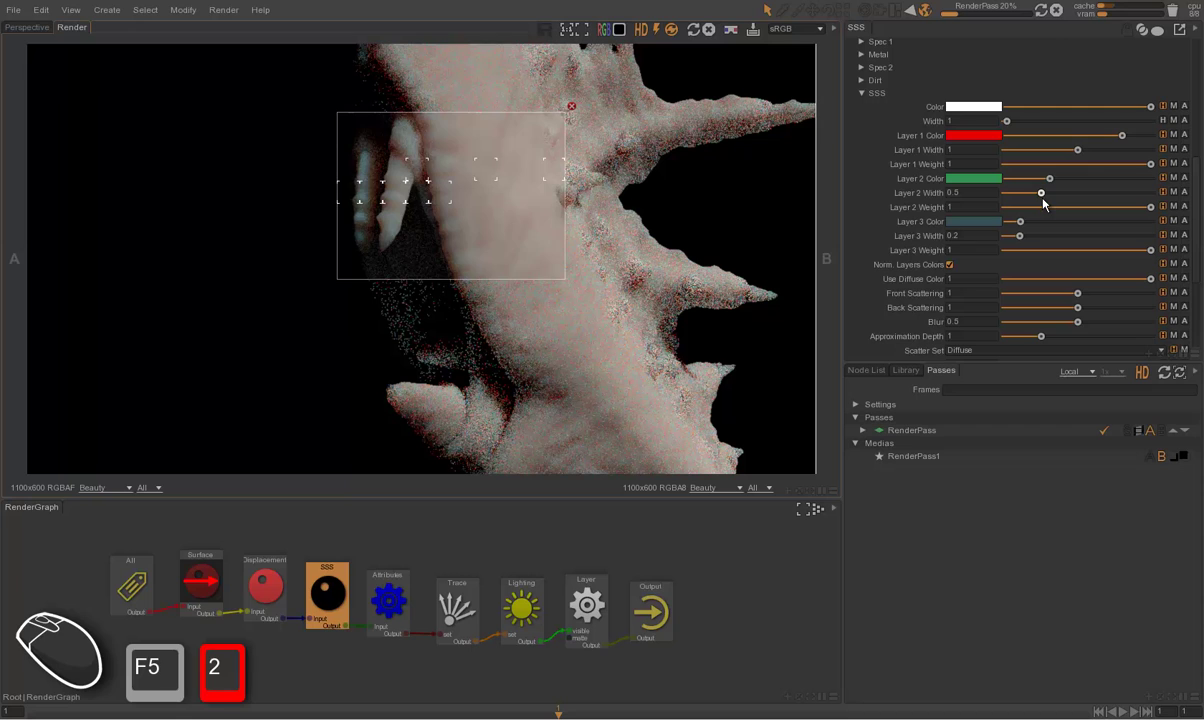
Step: Try several SSS layer slider values, leave Layer 1 Weight at 1, and abort the render
drag(1142, 211, 1104, 213)
drag(1061, 215, 1180, 215)
drag(1154, 253, 1015, 259)
drag(1014, 259, 1168, 253)
click(1157, 256)
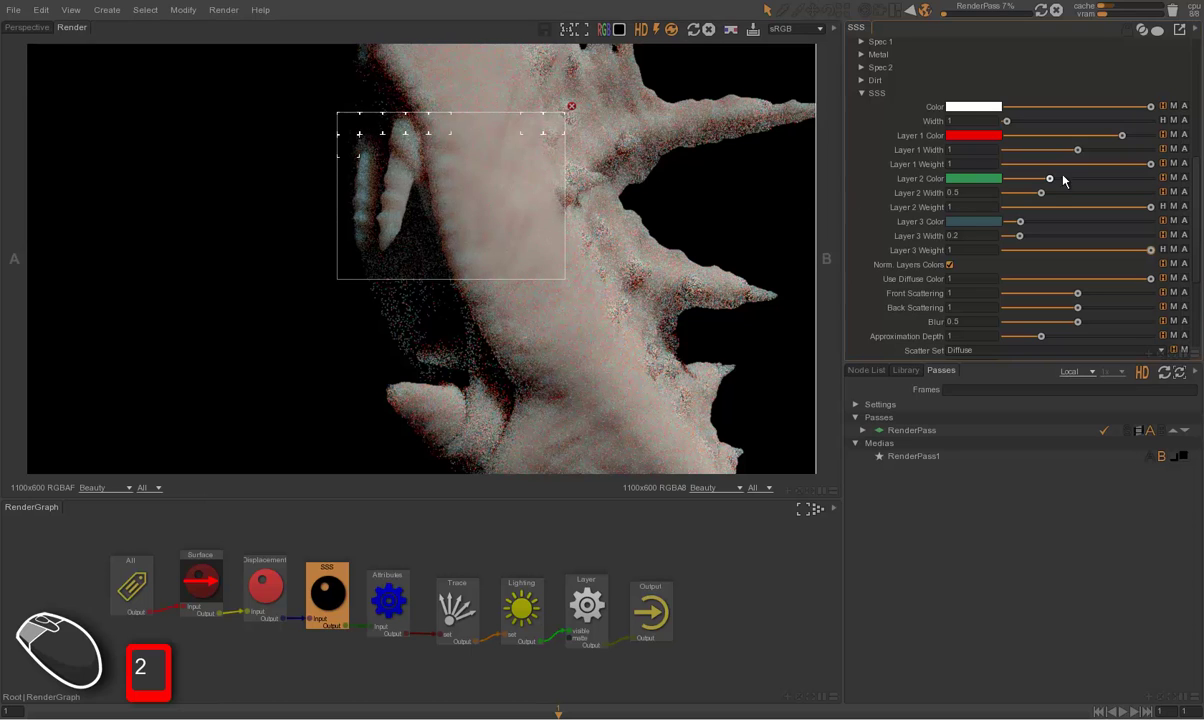
click(1152, 167)
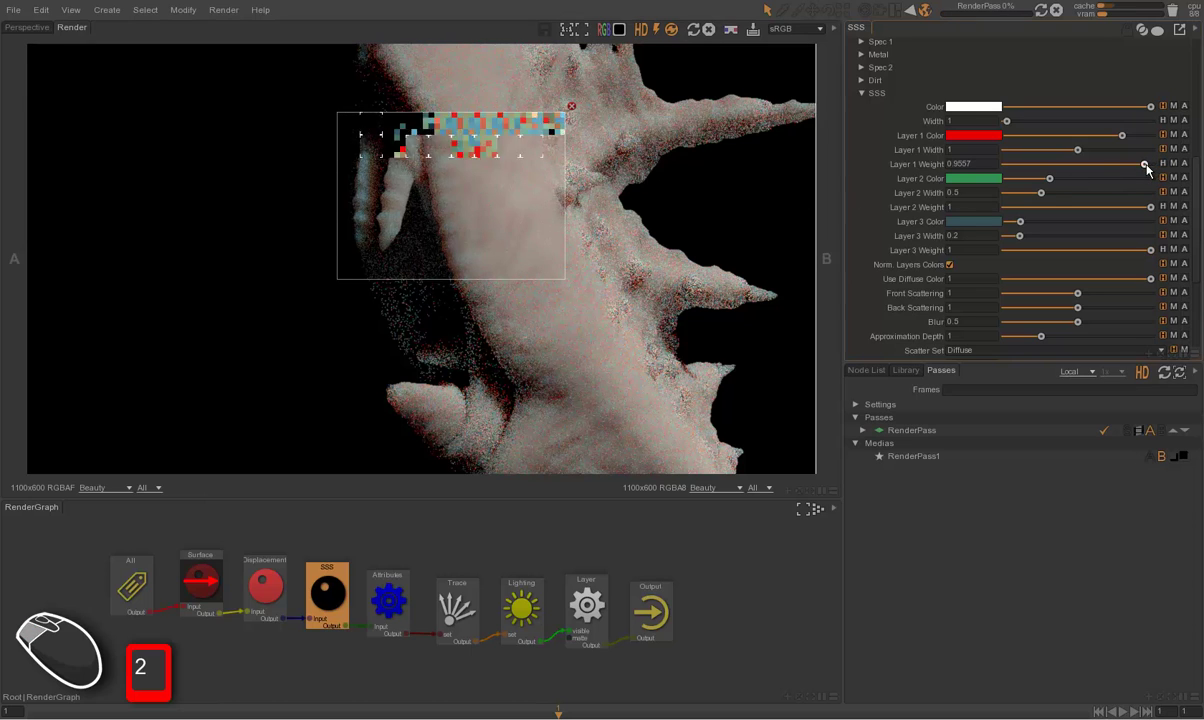
drag(1148, 170, 1164, 174)
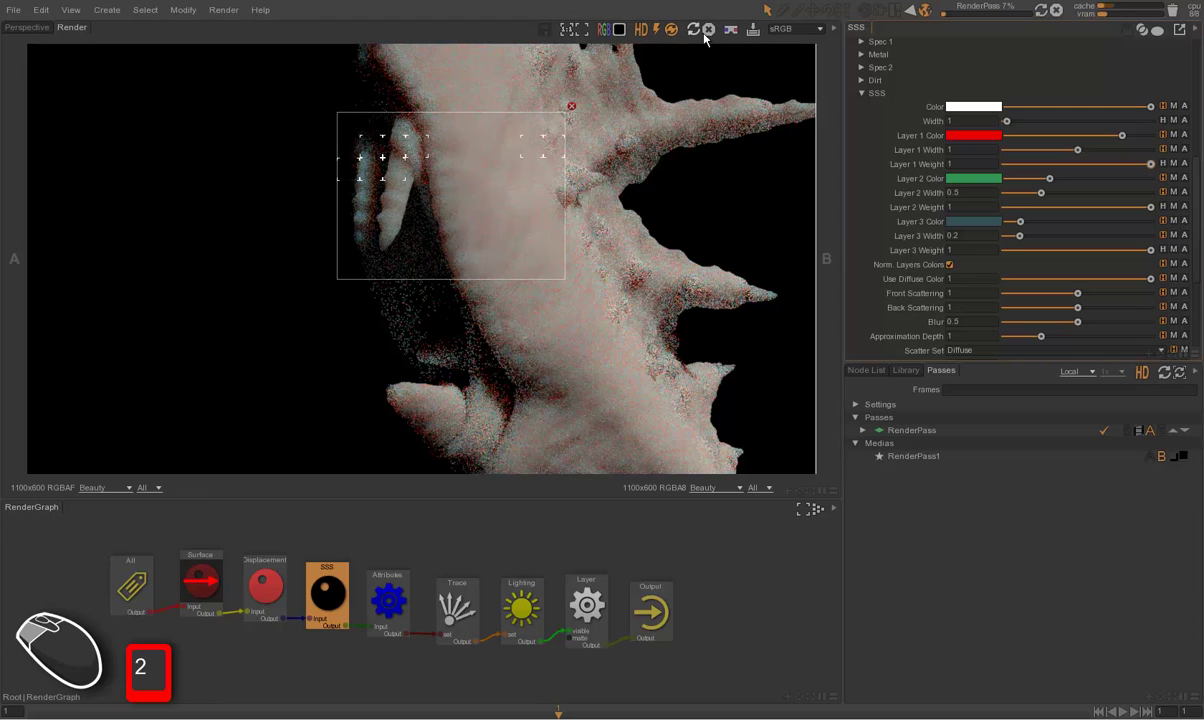
click(713, 38)
click(577, 111)
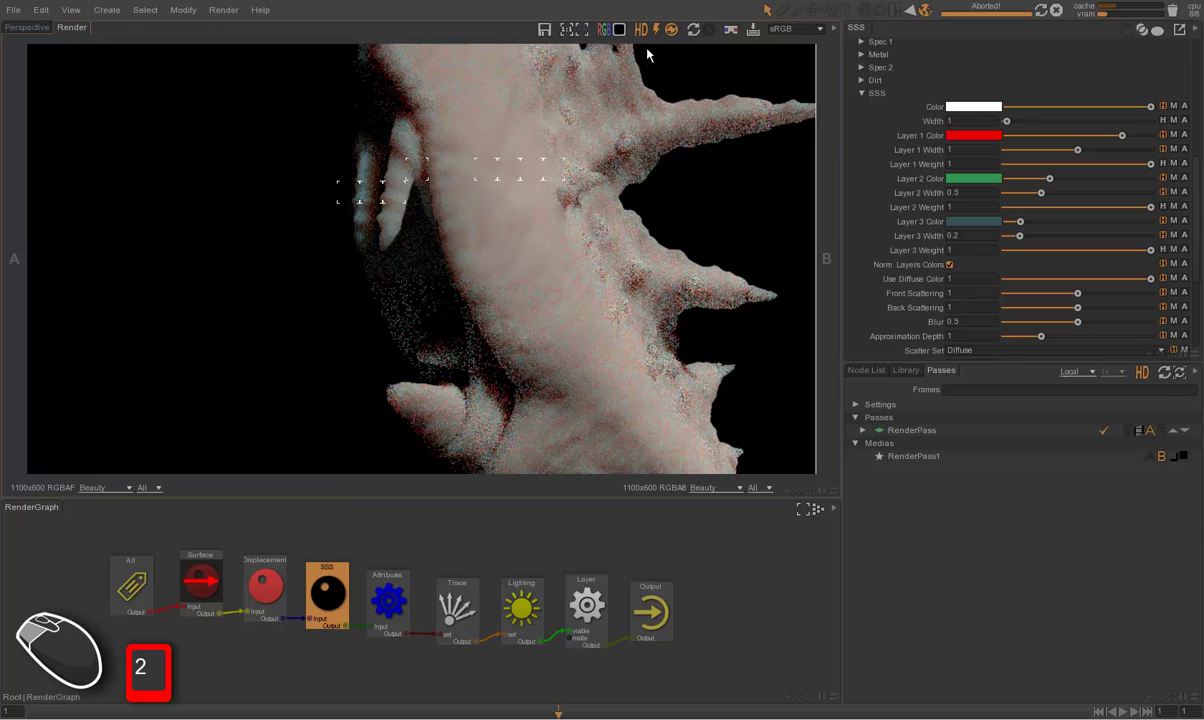
Step: Re-render the textured creature from the Surface node, finishing in 22.1 s
click(676, 37)
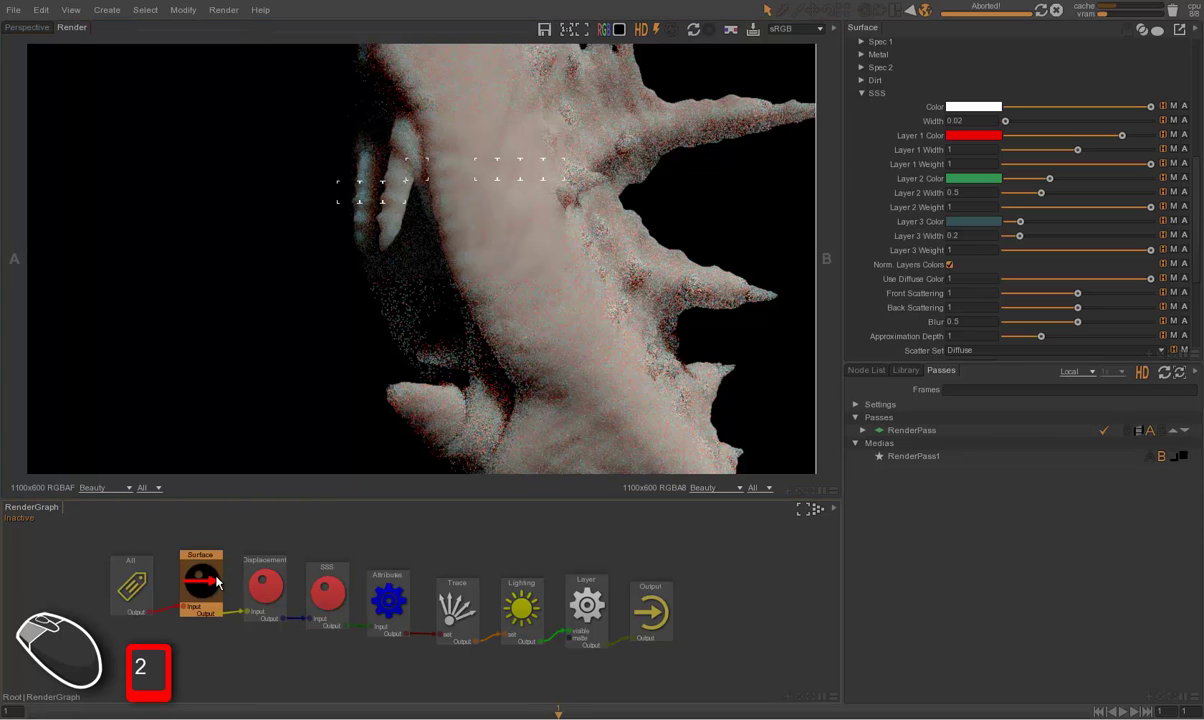
key(u)
key(u)
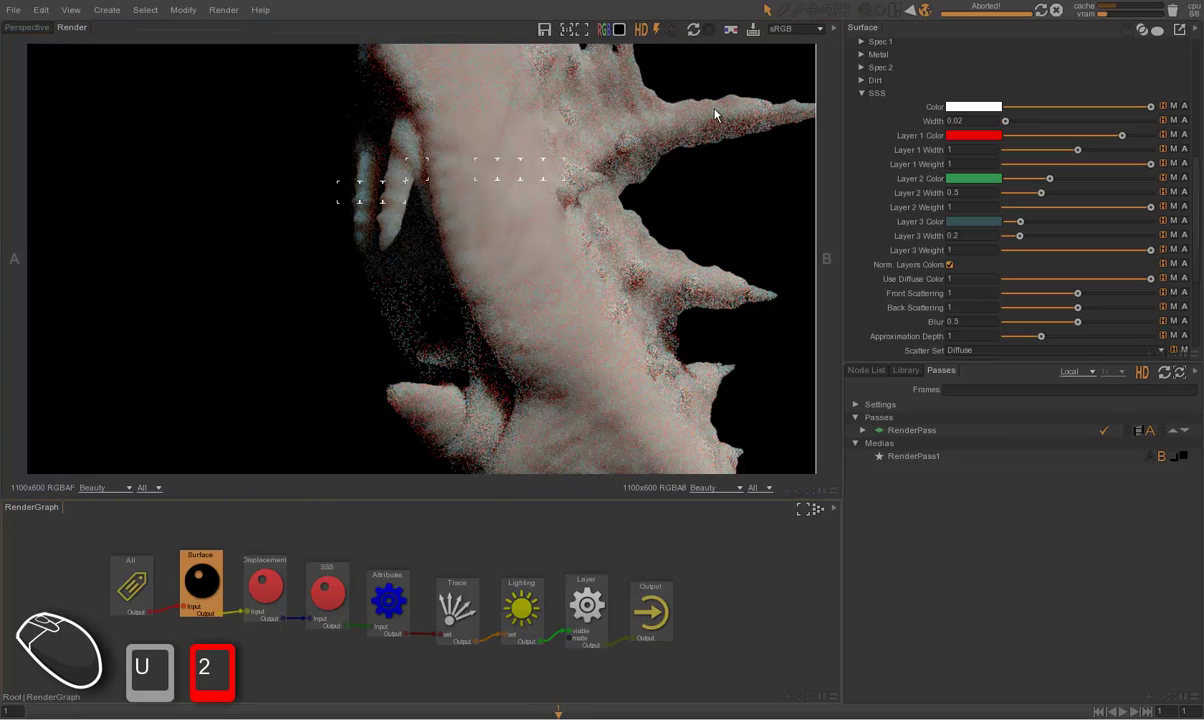
drag(799, 112, 827, 114)
click(700, 36)
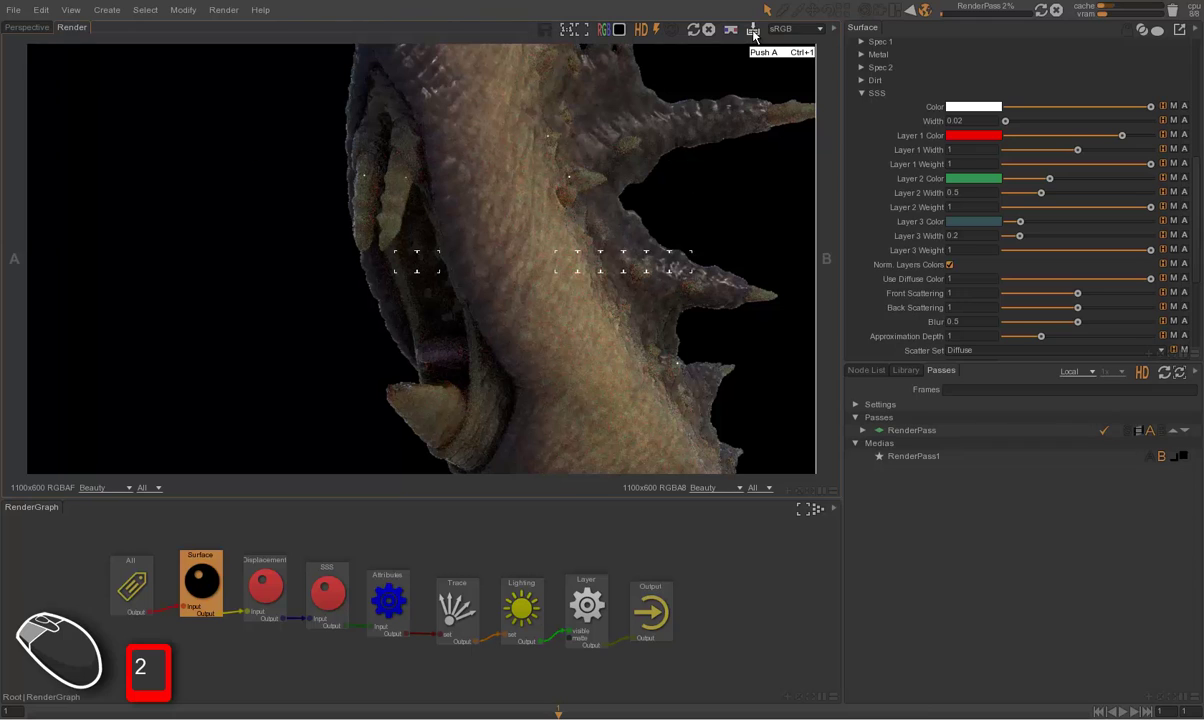
drag(740, 191, 837, 222)
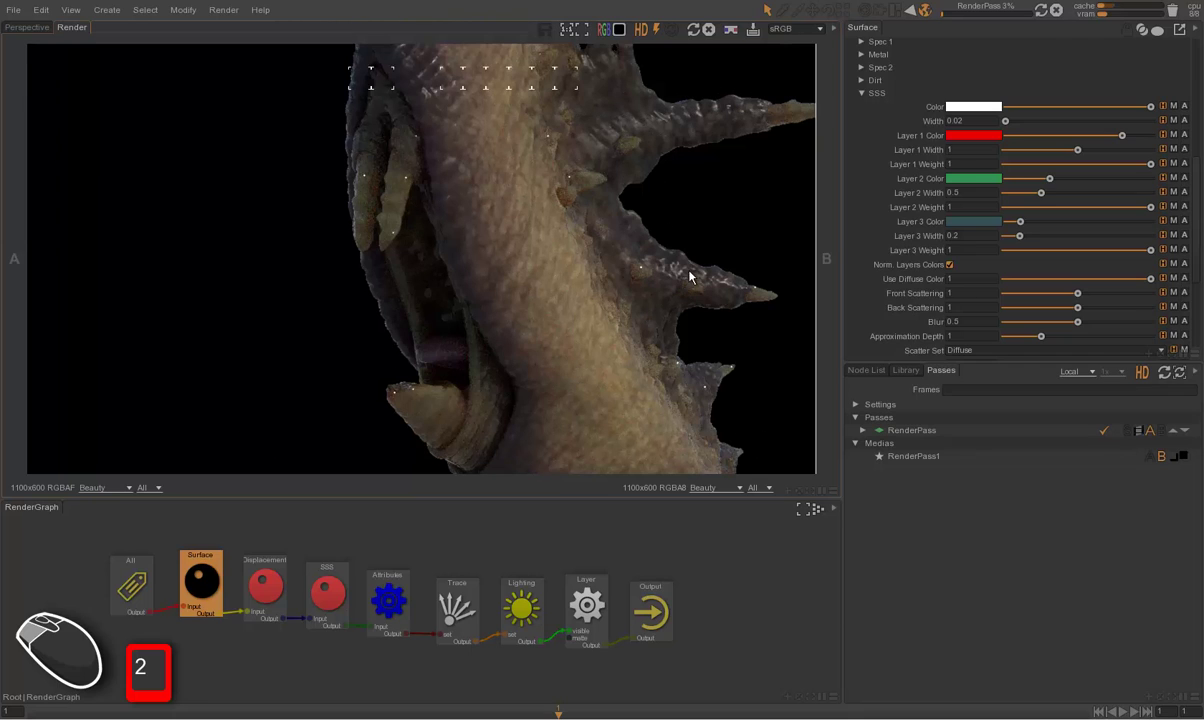
Step: Store the render as image A and re-render a region around the mouth and eyes
click(711, 38)
key(shift+2)
drag(333, 99, 557, 447)
click(663, 36)
click(698, 36)
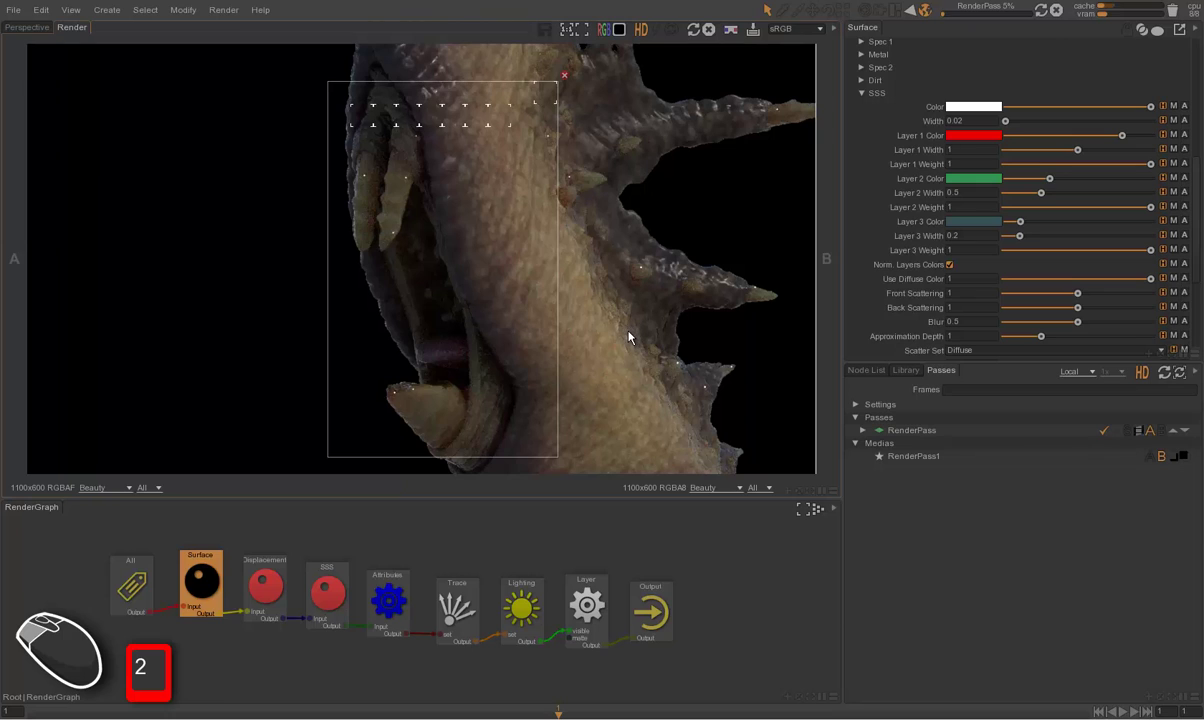
Step: Wipe-compare the new render against stored image A across the creature
drag(583, 283, 595, 262)
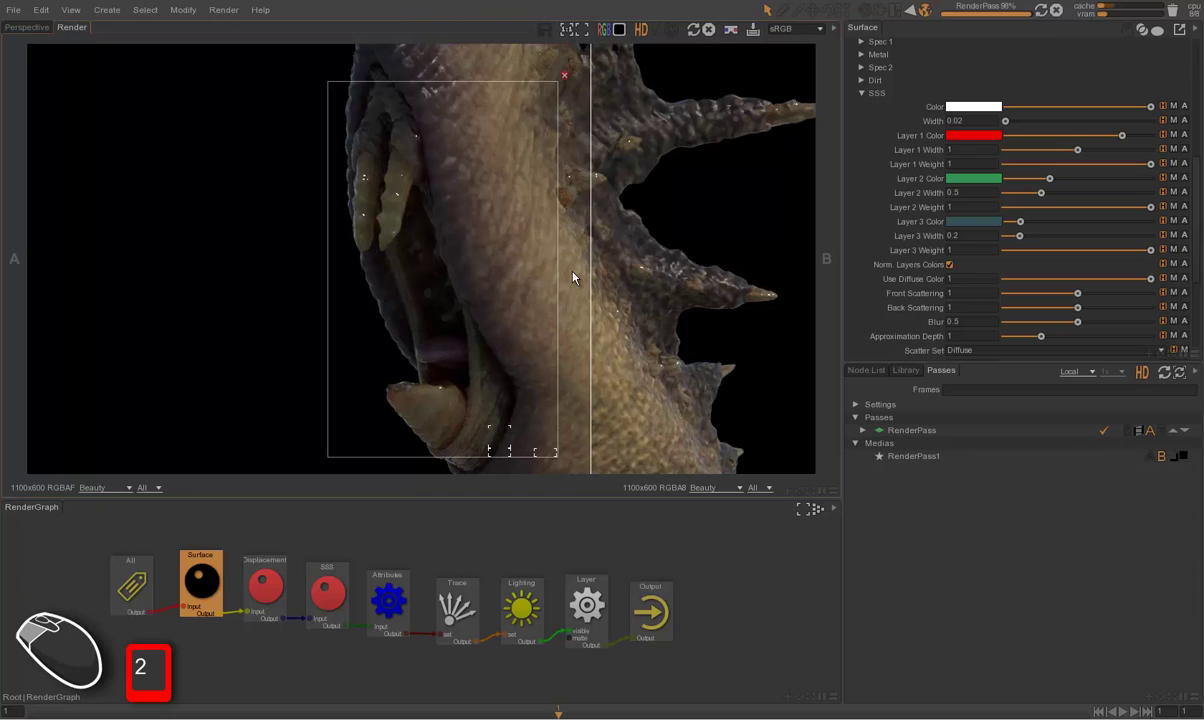
drag(579, 278, 642, 253)
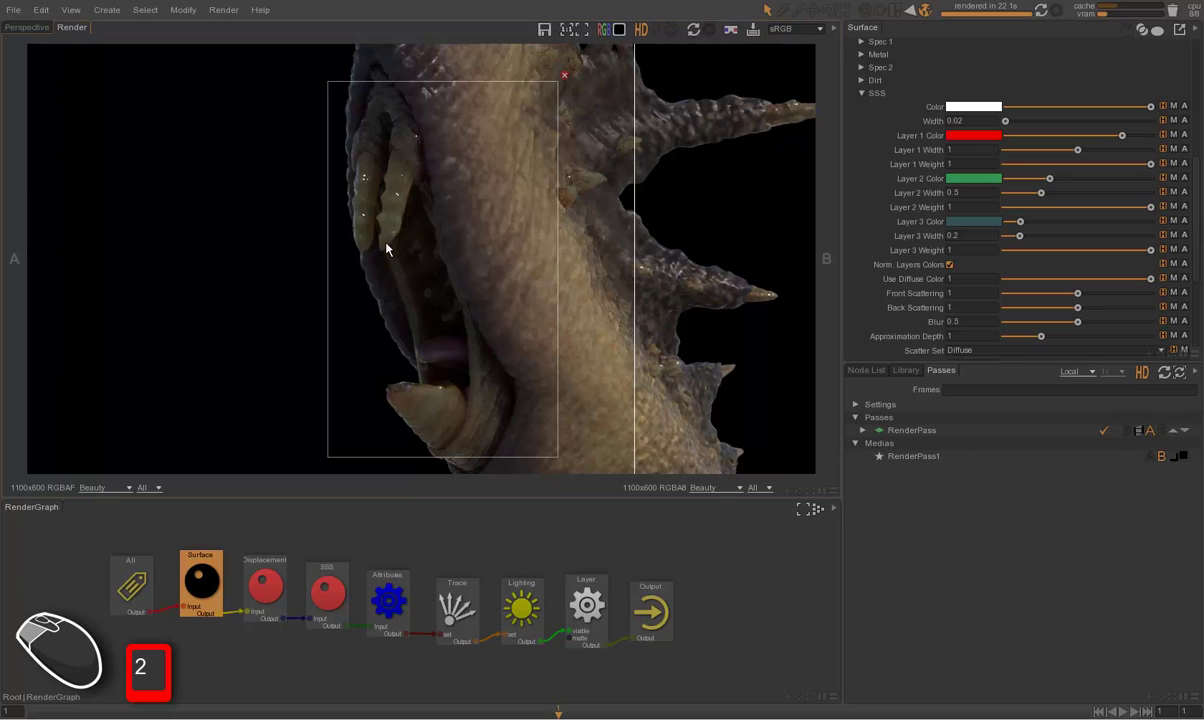
drag(612, 278, 818, 276)
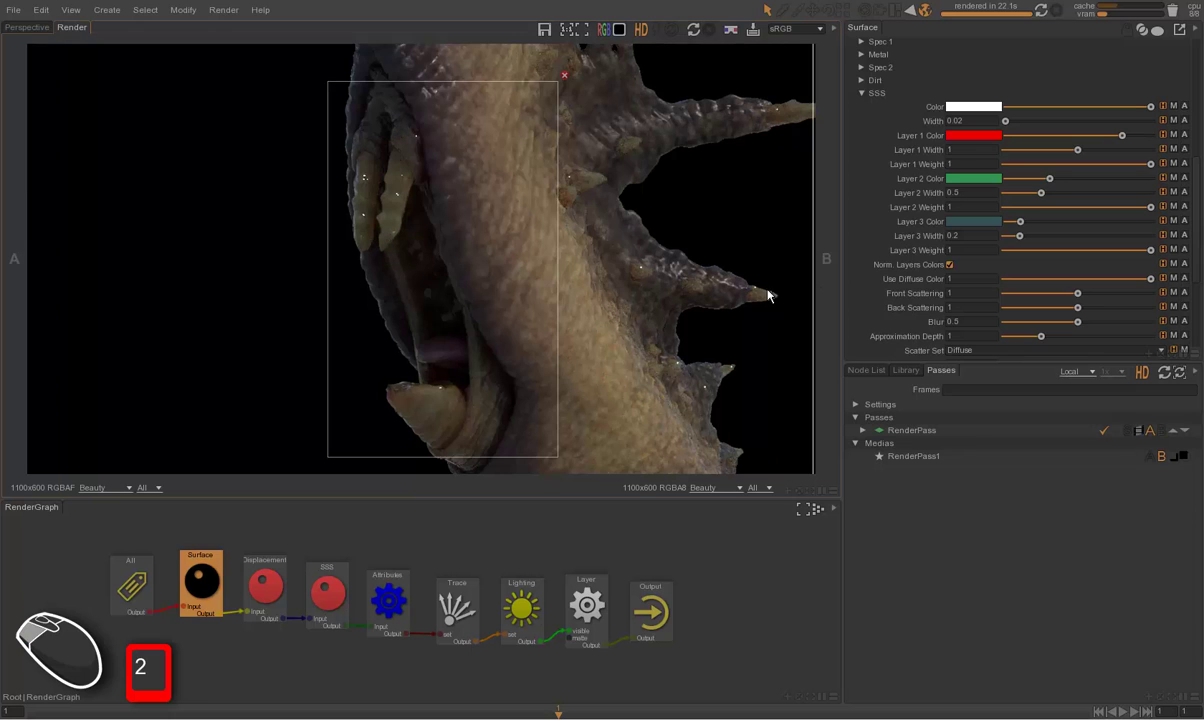
drag(812, 289, 894, 278)
Step: Bring up the ssss texture tile folder and the SSS node's settings
click(879, 98)
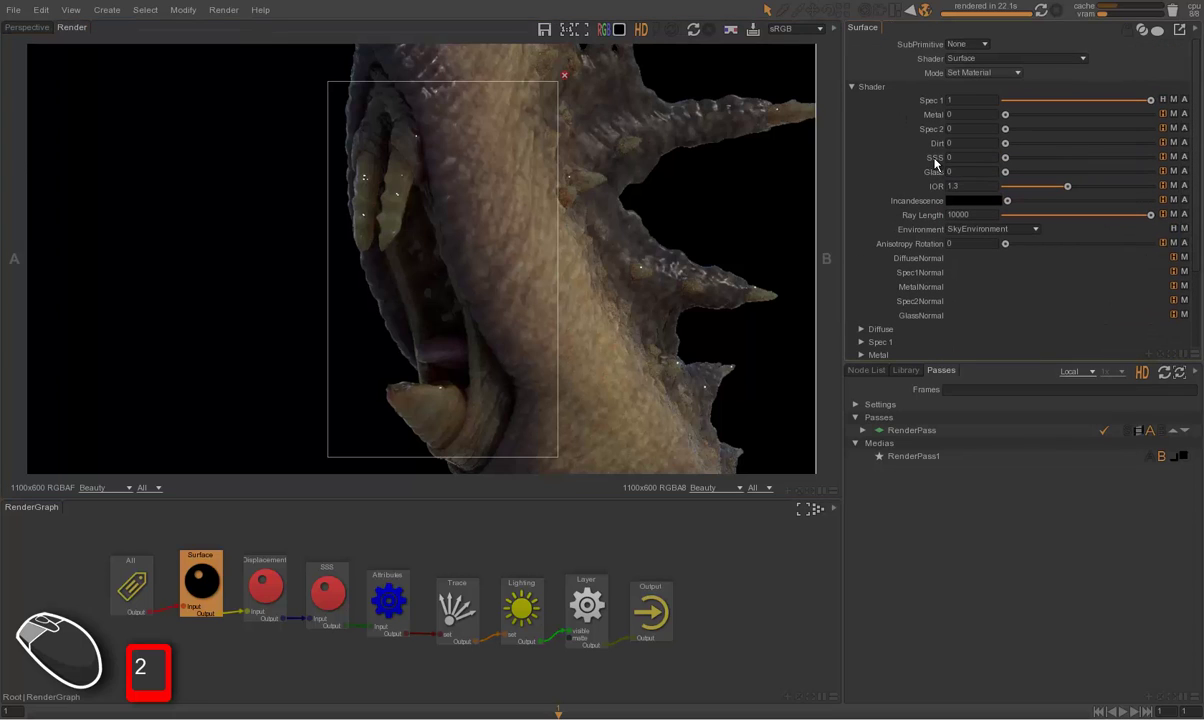
click(331, 599)
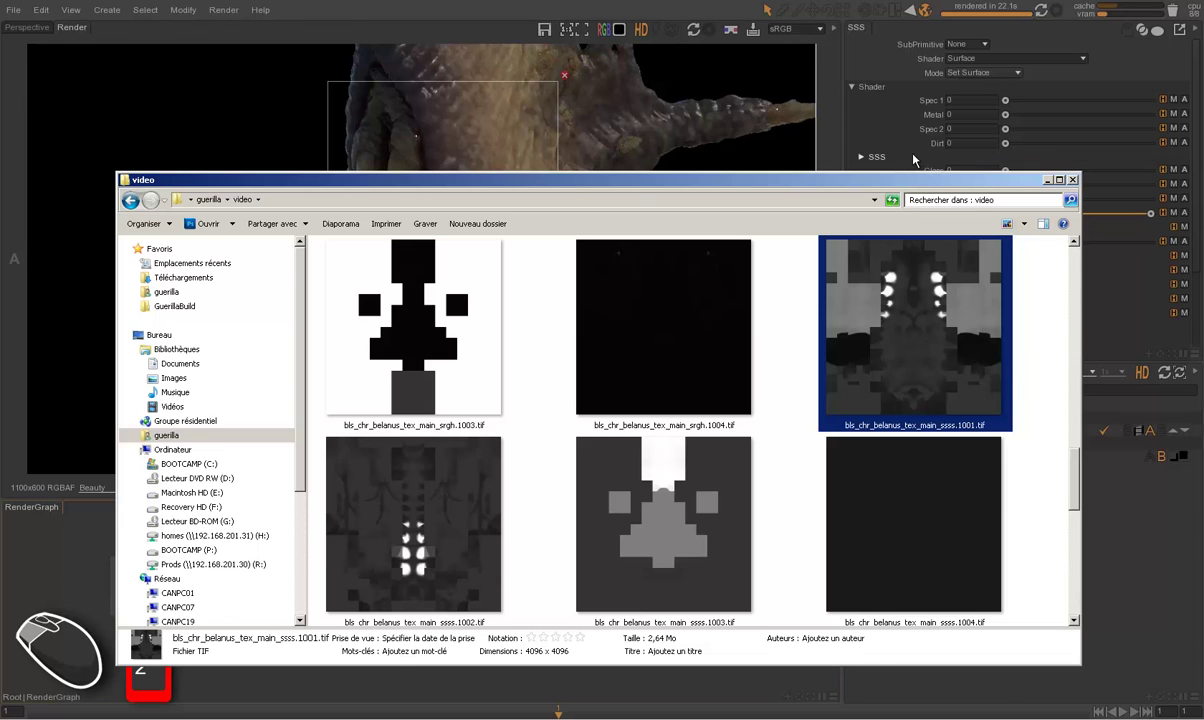
Step: Load the ssss texture into the SSS MaskTexture with a main_ssss.%d.tif UDIM path
click(897, 161)
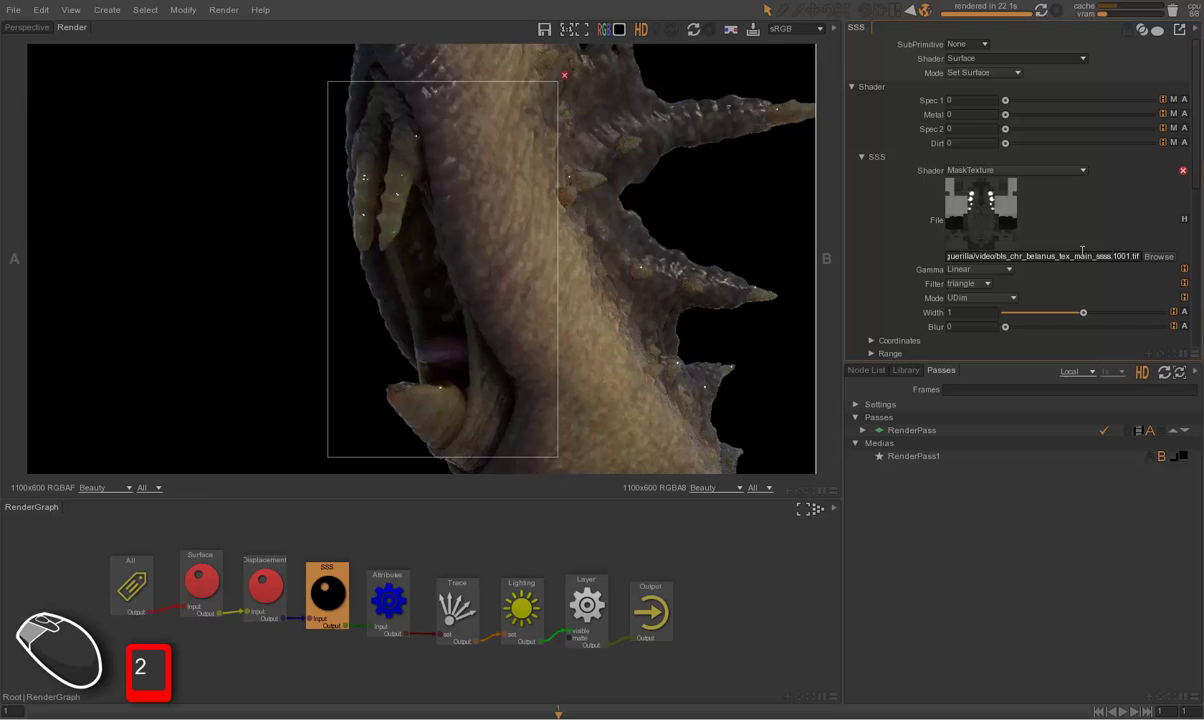
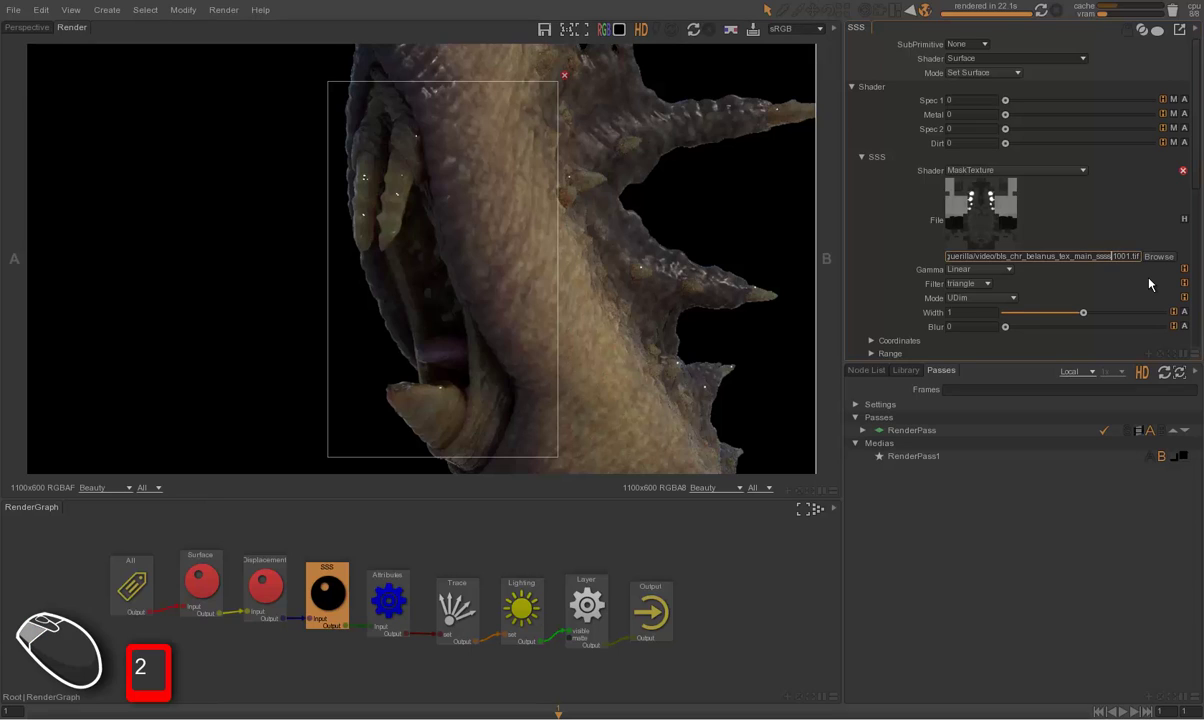
key(Right)
key(shift+Right)
key(Right)
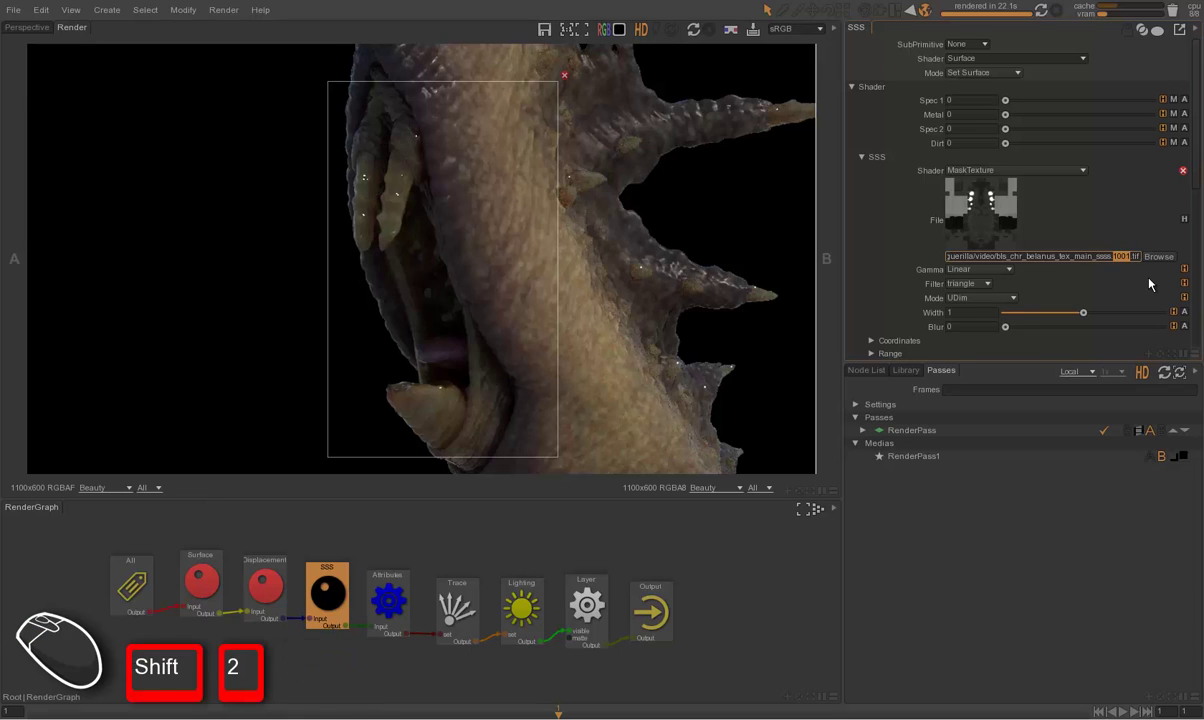
key(Return)
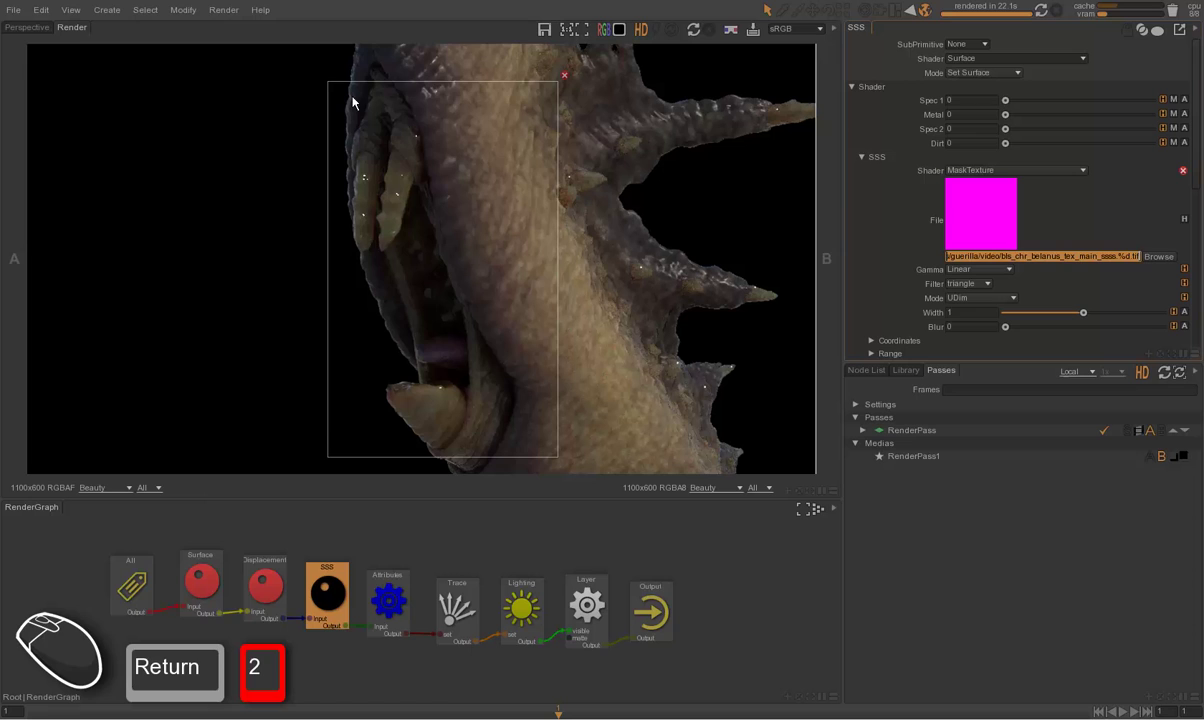
Step: Render the neck with the UDIM SSS texture, wipe-compare it with image A, then stop it
drag(567, 78, 610, 67)
click(657, 35)
click(702, 33)
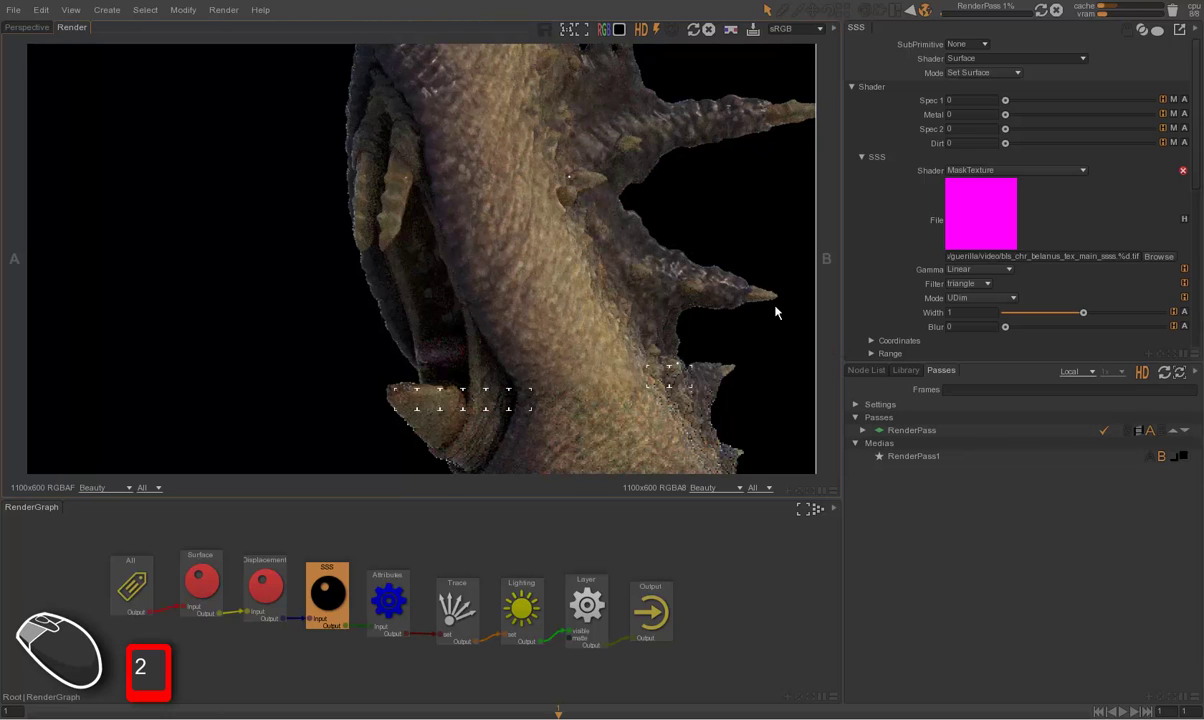
drag(725, 280, 919, 297)
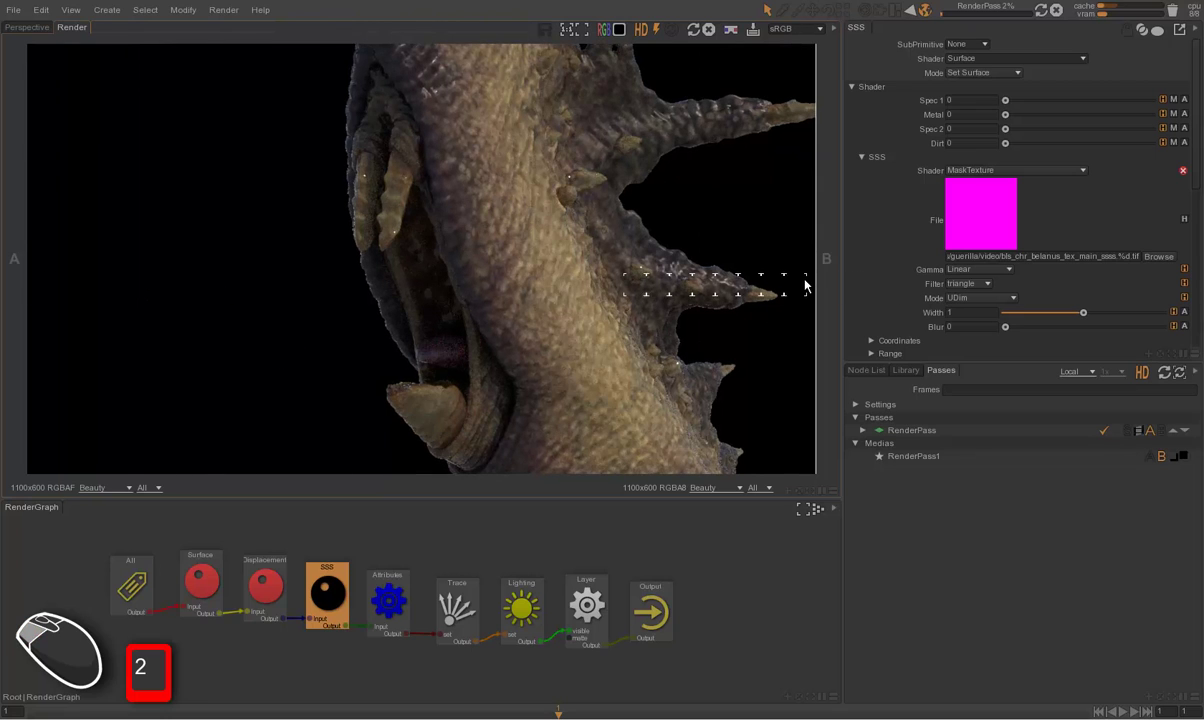
drag(787, 286, 856, 271)
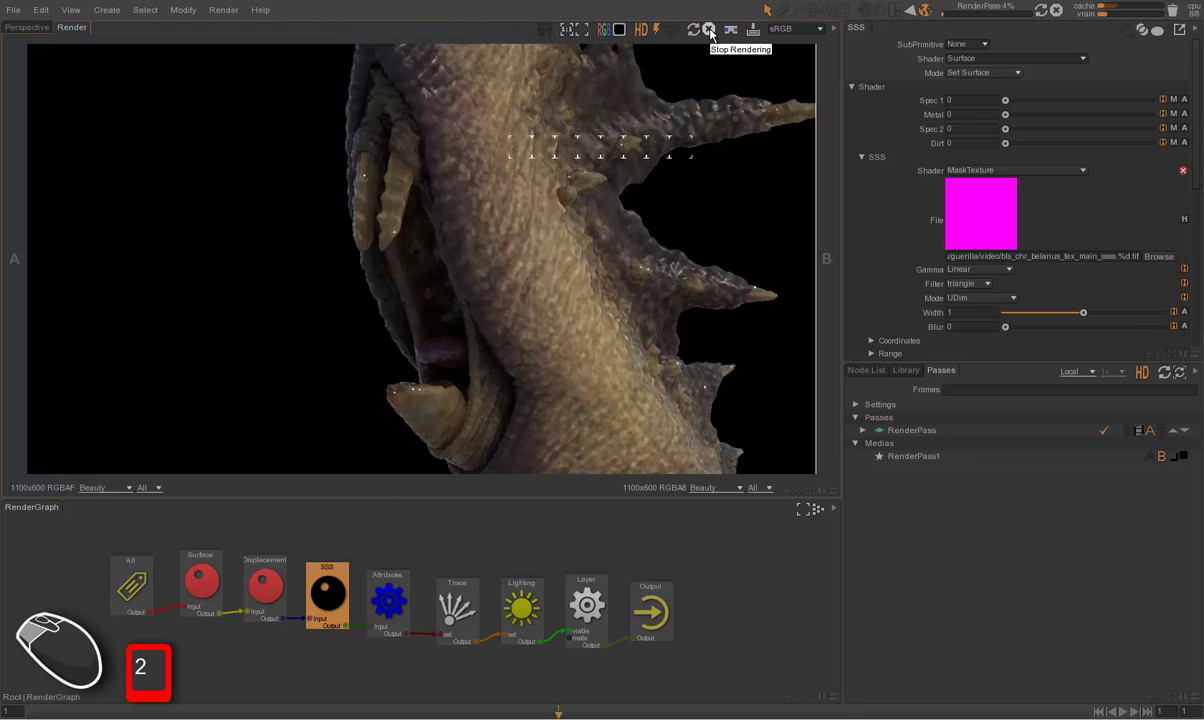
drag(475, 247, 864, 243)
drag(537, 238, 897, 253)
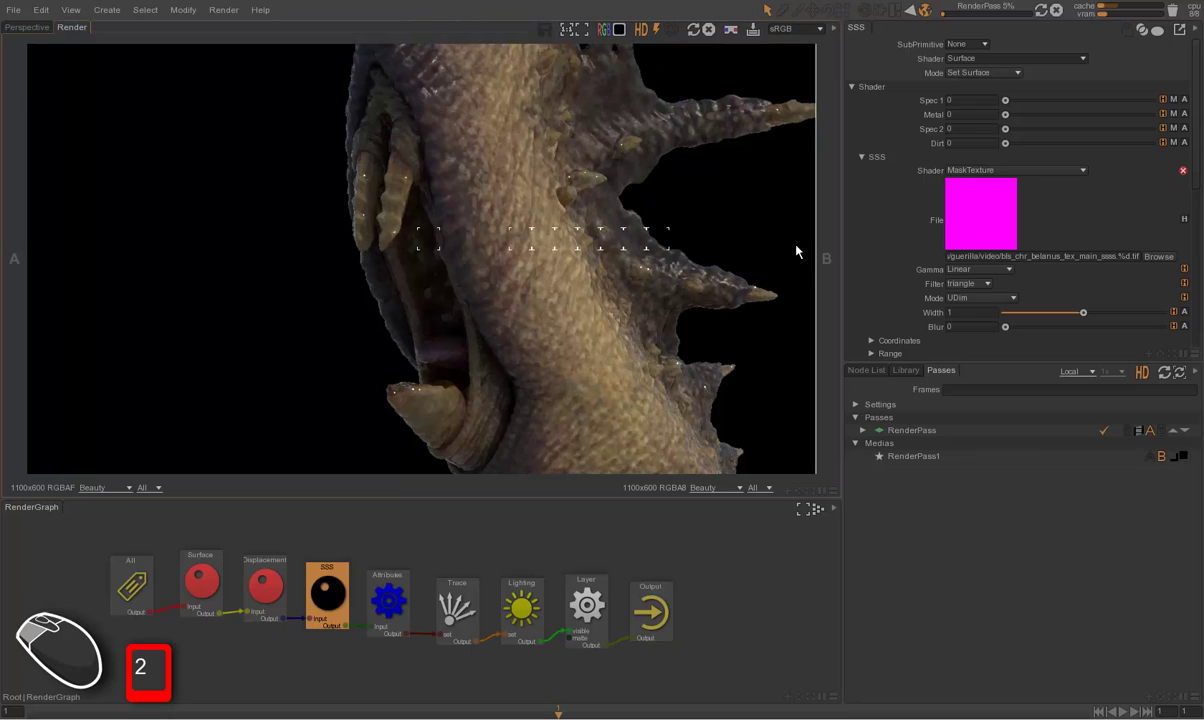
click(715, 33)
Step: Return to the Perspective view and orbit to frame the spiny trunk
click(669, 198)
key(ctrl+Tab)
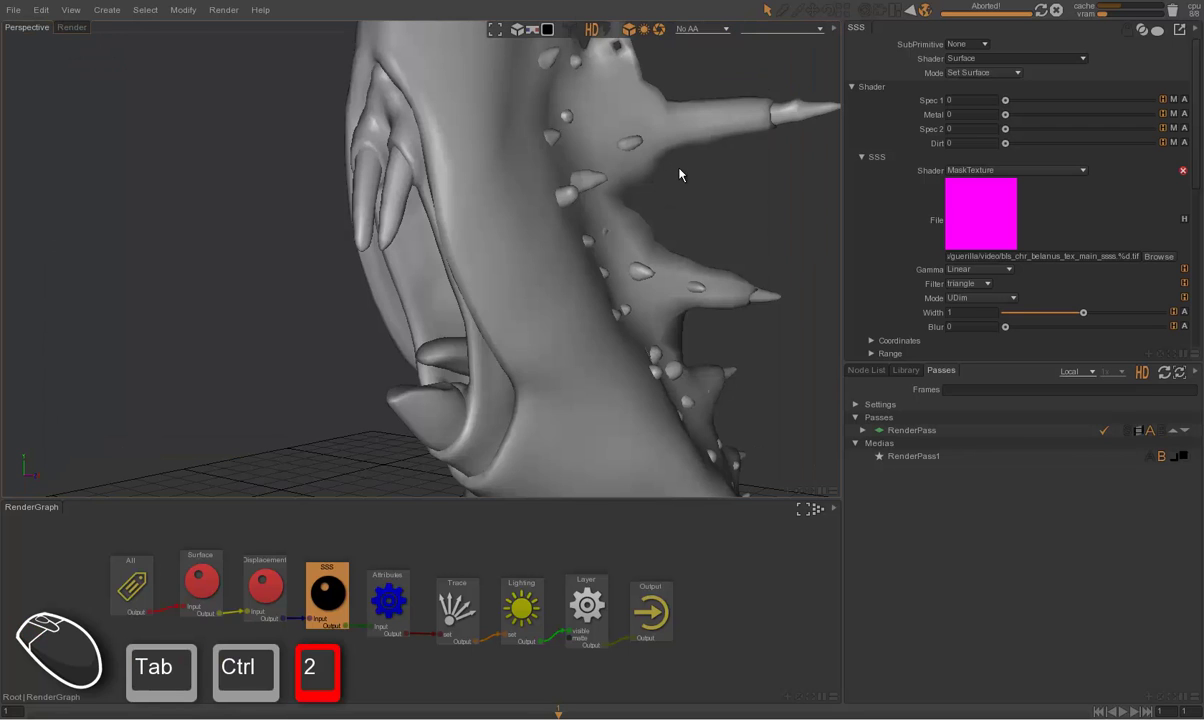
key(alt+2)
drag(737, 194, 411, 231)
drag(331, 148, 546, 227)
scroll(up, 3)
scroll(up, 3)
drag(501, 278, 523, 272)
drag(487, 245, 614, 249)
drag(583, 251, 550, 253)
drag(551, 256, 534, 246)
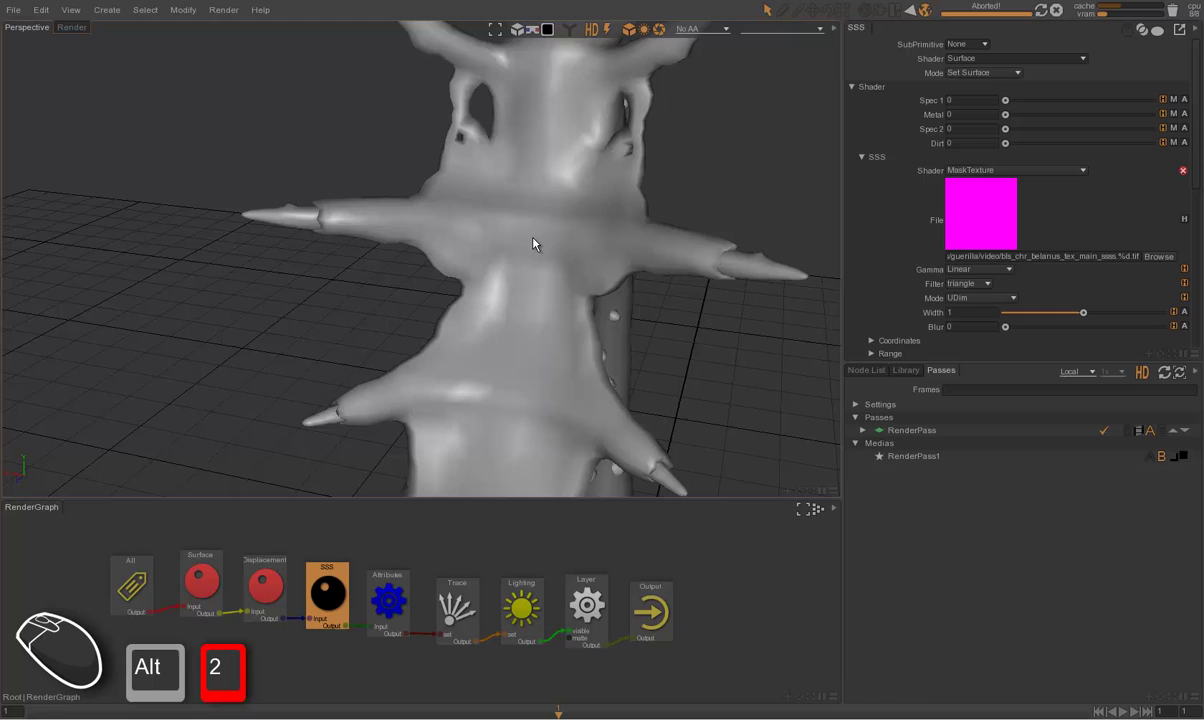
Step: Run a test render of the trunk, stop it and return to the untextured 3D view
key(ctrl+r)
drag(747, 254, 896, 264)
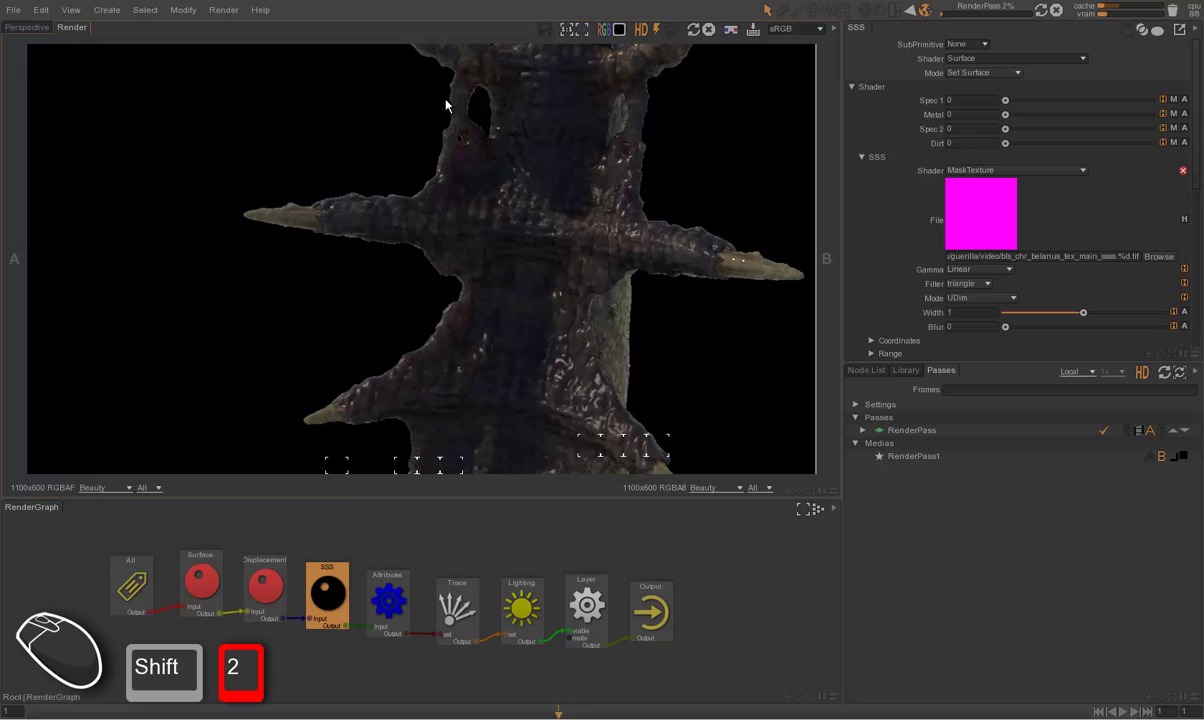
drag(459, 284, 511, 396)
key(F5)
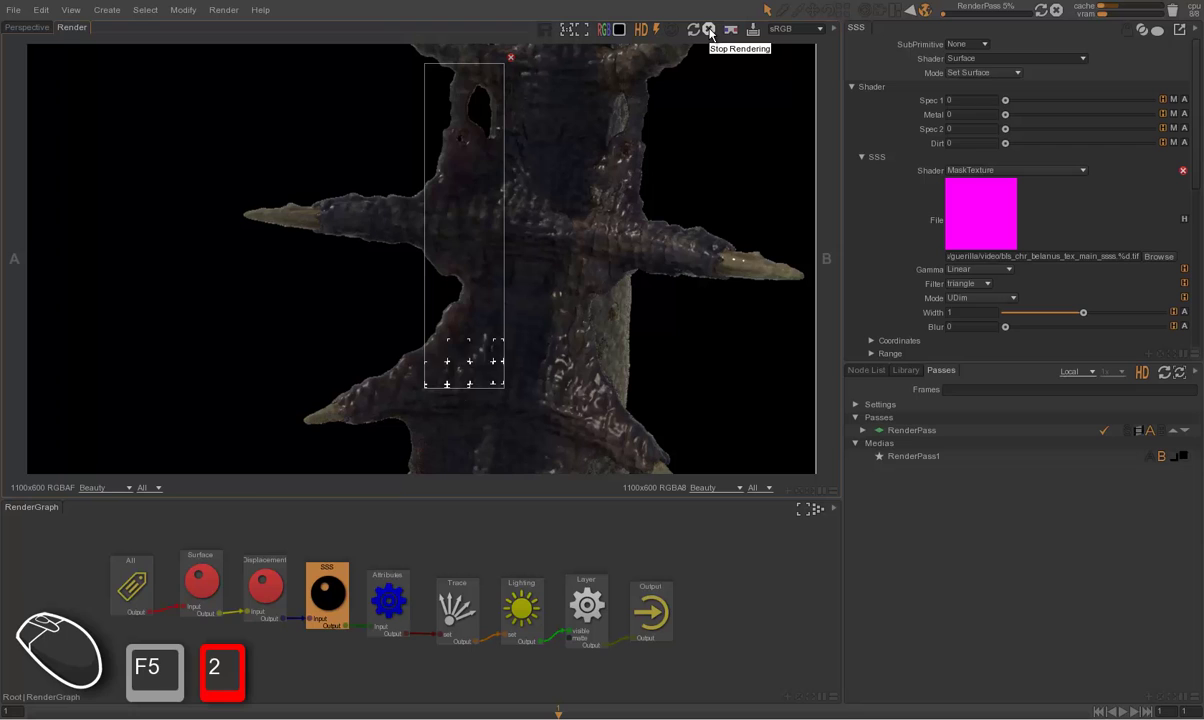
click(711, 32)
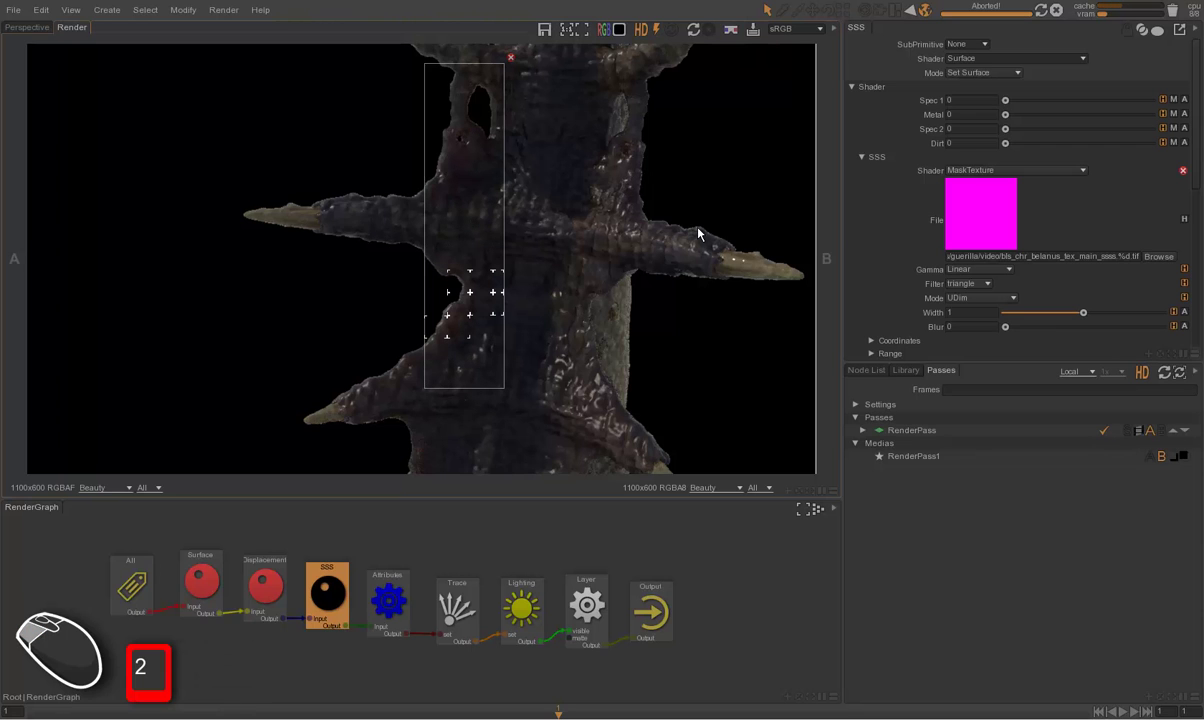
key(F10)
key(Tab)
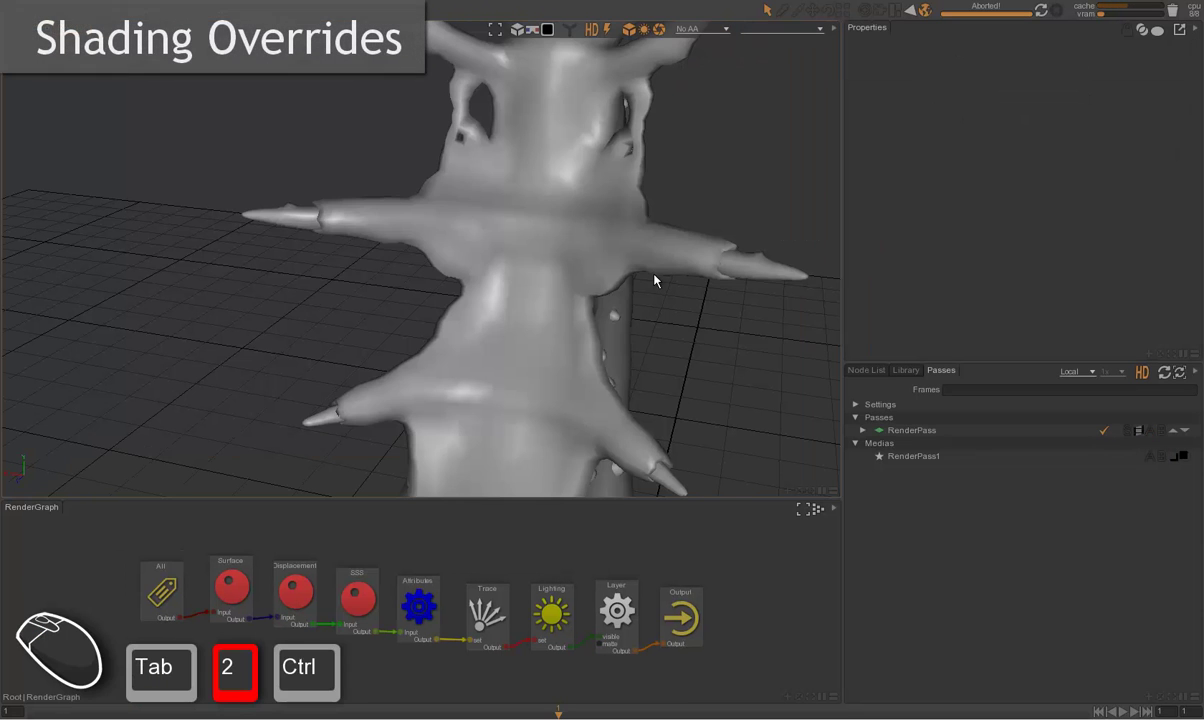
Step: Orbit toward the creature's head and frame the eyes in the view
drag(686, 282, 556, 289)
right_click(562, 232)
drag(616, 246, 415, 265)
drag(452, 259, 515, 261)
drag(597, 287, 695, 358)
right_click(668, 339)
click(662, 329)
right_click(671, 331)
Step: Run a brief test render of the eyes, stop it and return to Perspective
key(ctrl+r)
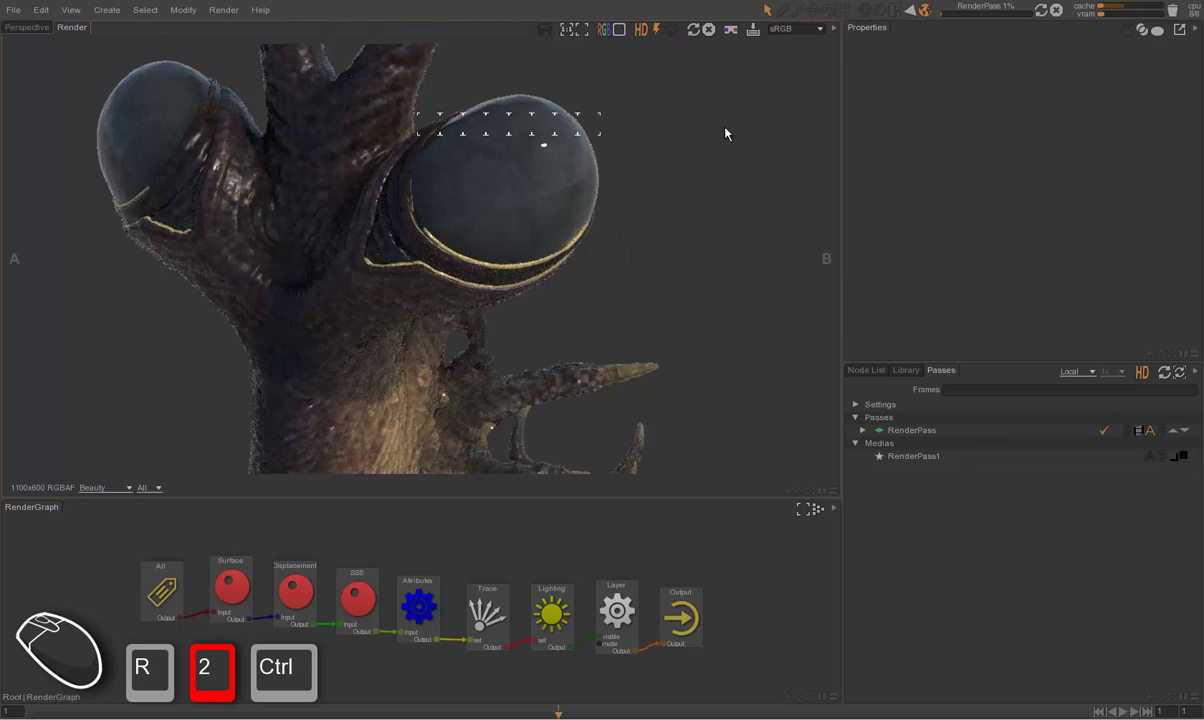
drag(716, 38, 638, 130)
click(618, 286)
key(ctrl+Tab)
Step: Pick the lacrymal mesh, list the model's parts and inspect the existing render-graph overrides
click(547, 265)
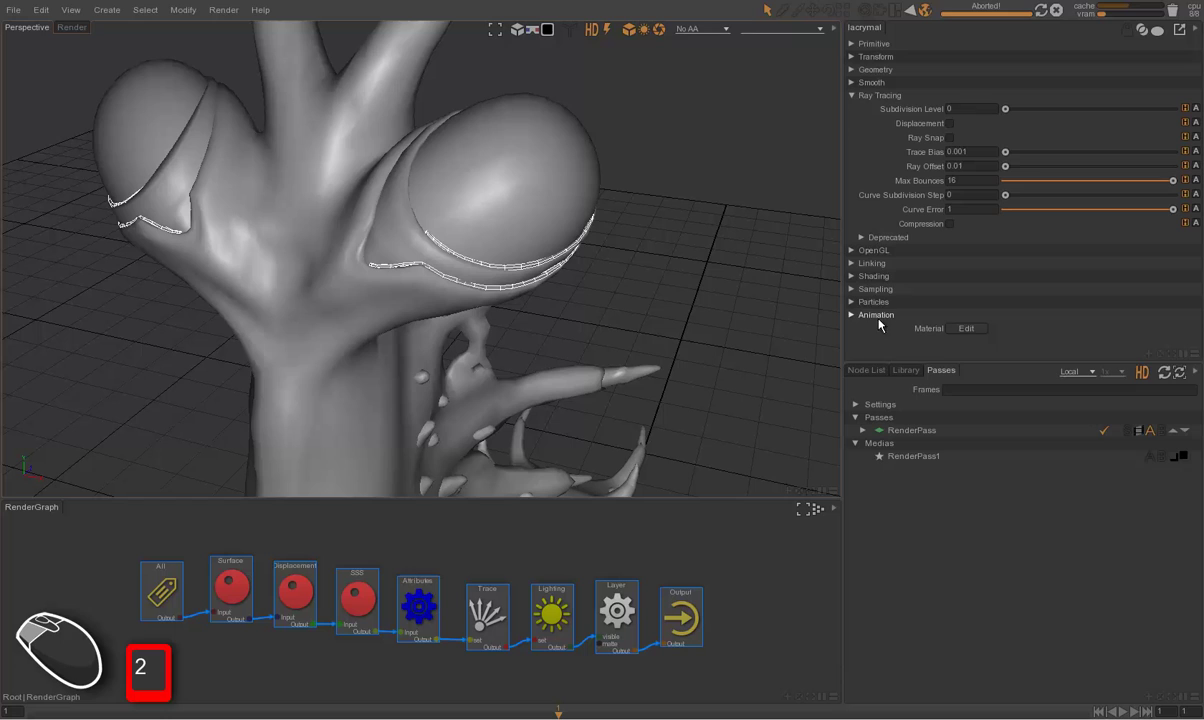
click(880, 380)
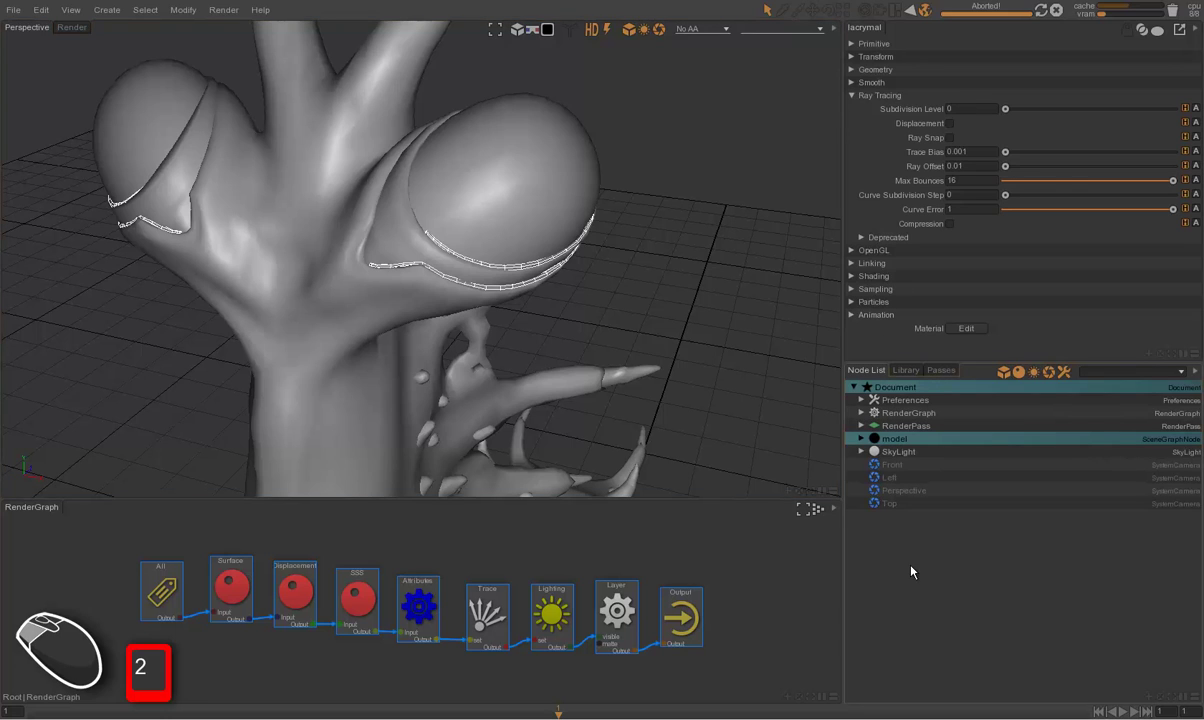
click(936, 573)
key(f)
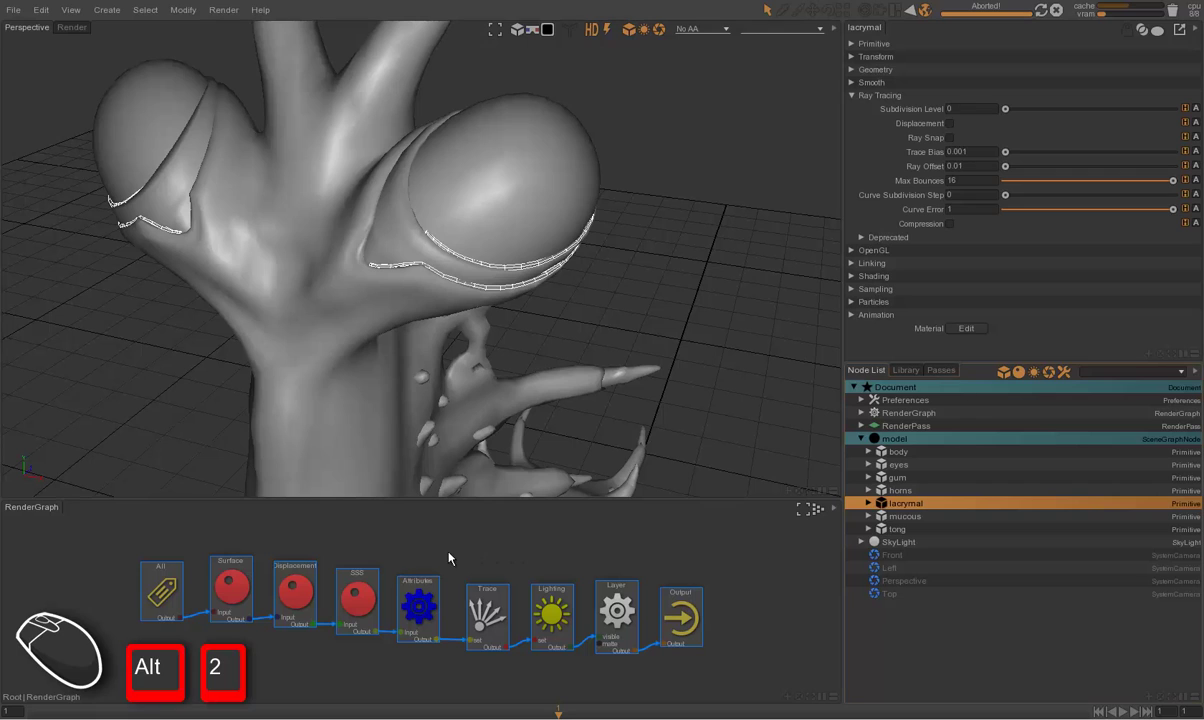
drag(455, 543, 480, 506)
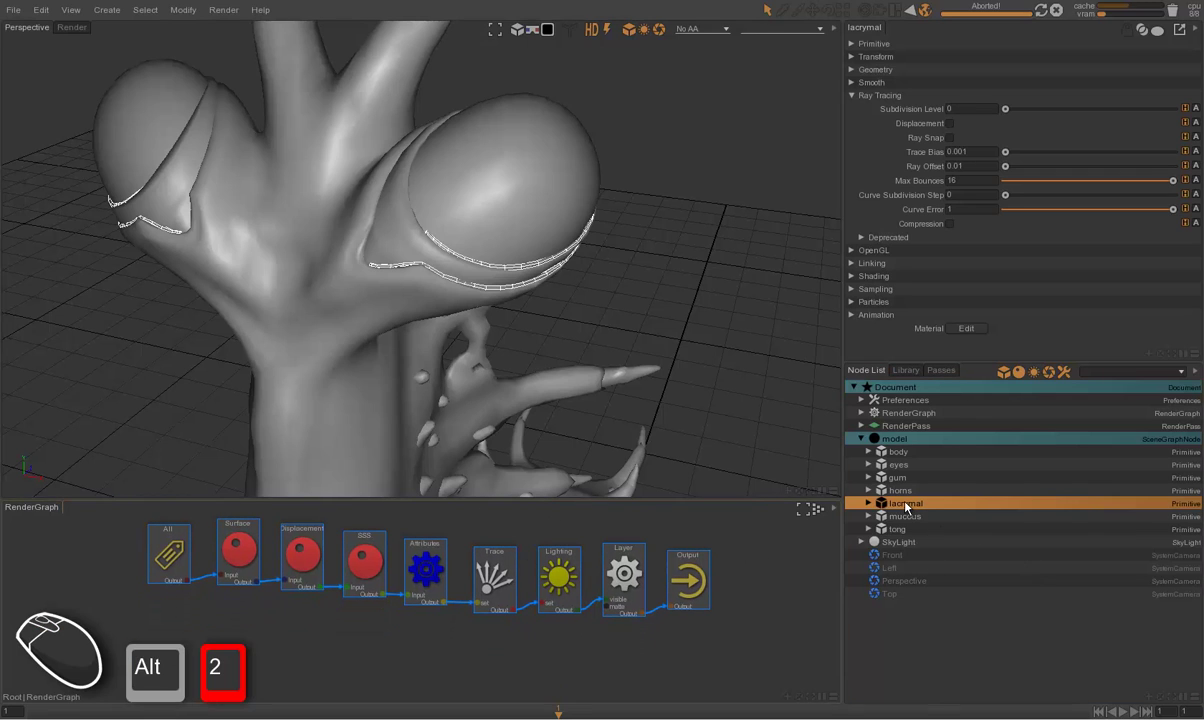
click(908, 506)
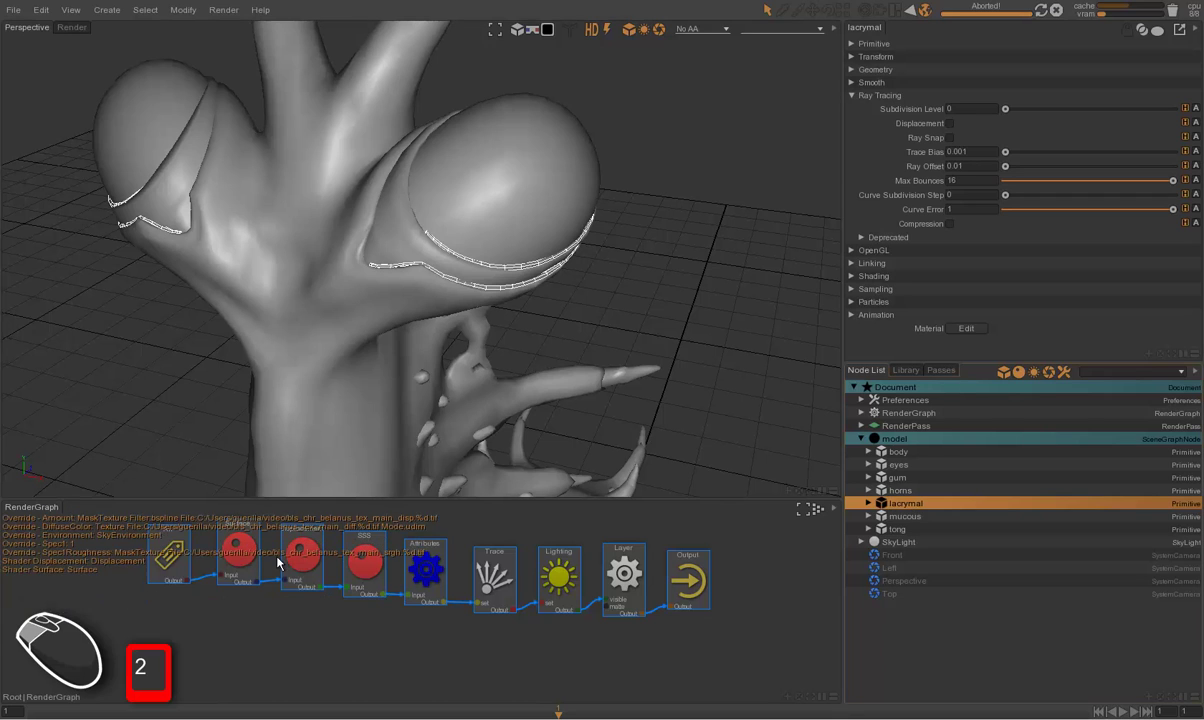
Step: Add a new node to the RenderGraph and rearrange the nodes around it
click(406, 573)
drag(381, 571, 408, 569)
drag(381, 571, 304, 557)
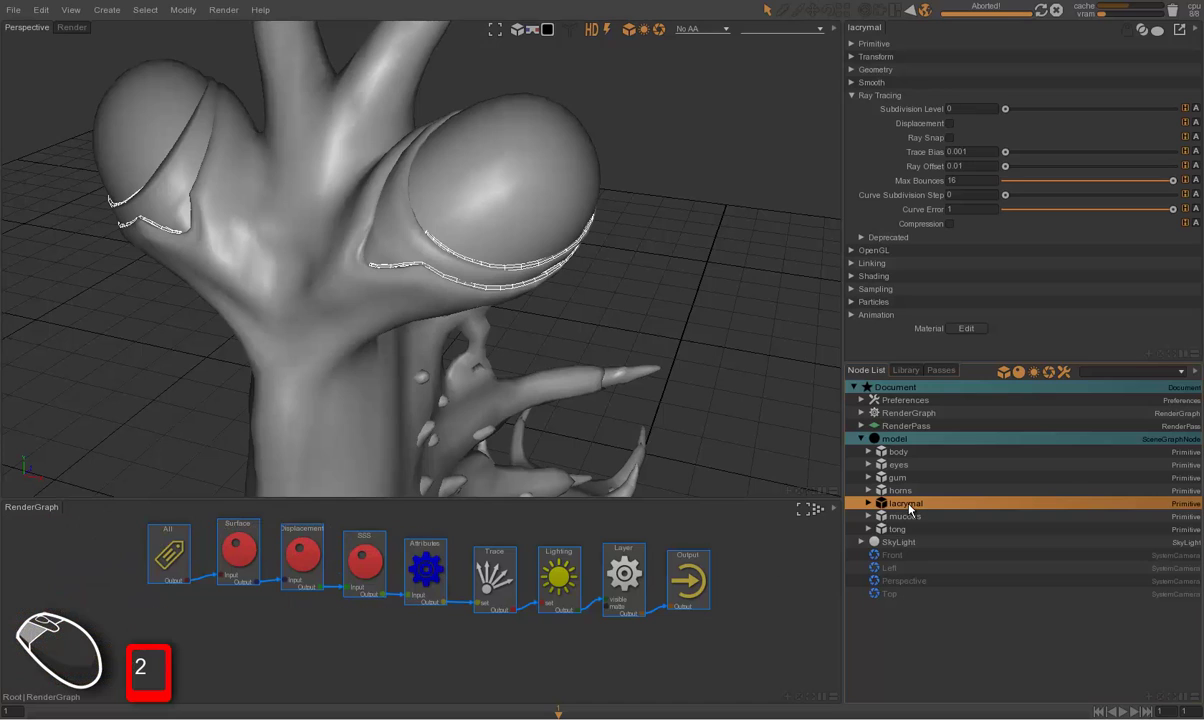
drag(910, 511, 316, 640)
drag(426, 601, 691, 569)
drag(708, 571, 739, 573)
Step: Connect the new attributes node into the chain feeding the Trace node
drag(410, 622, 390, 644)
drag(289, 668, 279, 656)
click(347, 660)
click(276, 659)
click(383, 654)
key(ctrl+space)
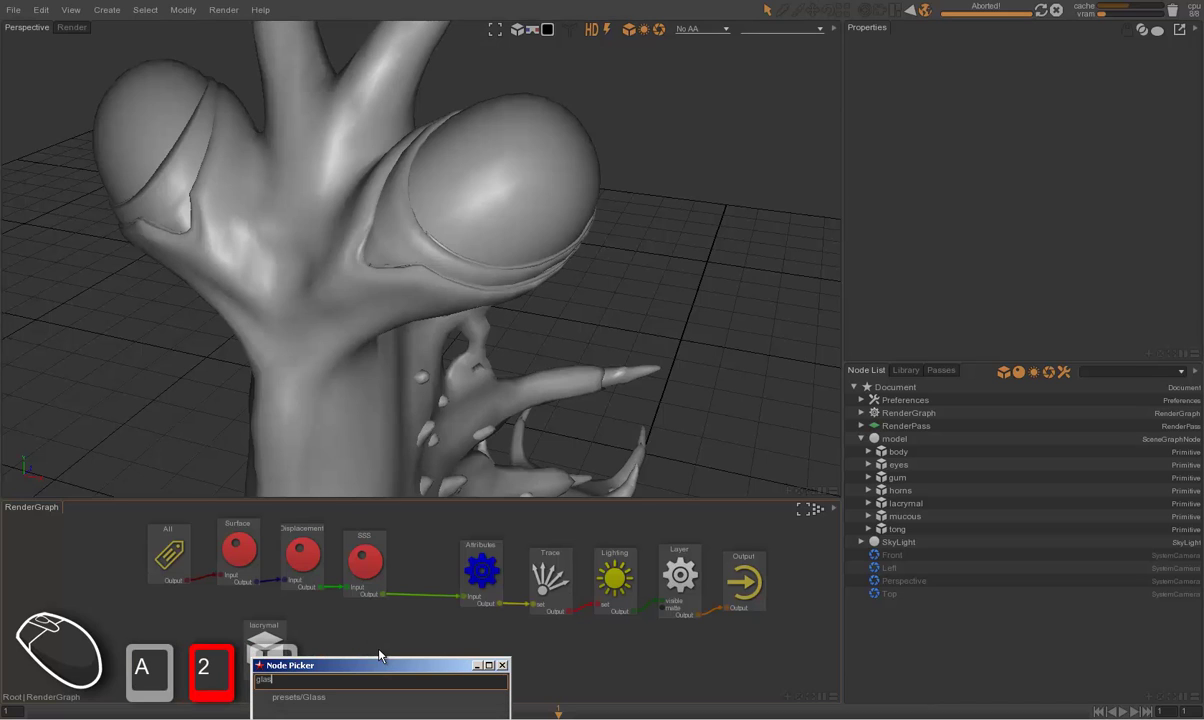
Step: Add the Glass shader node and set the combining node's Mode to override
key(Down)
key(Return)
drag(415, 693, 378, 657)
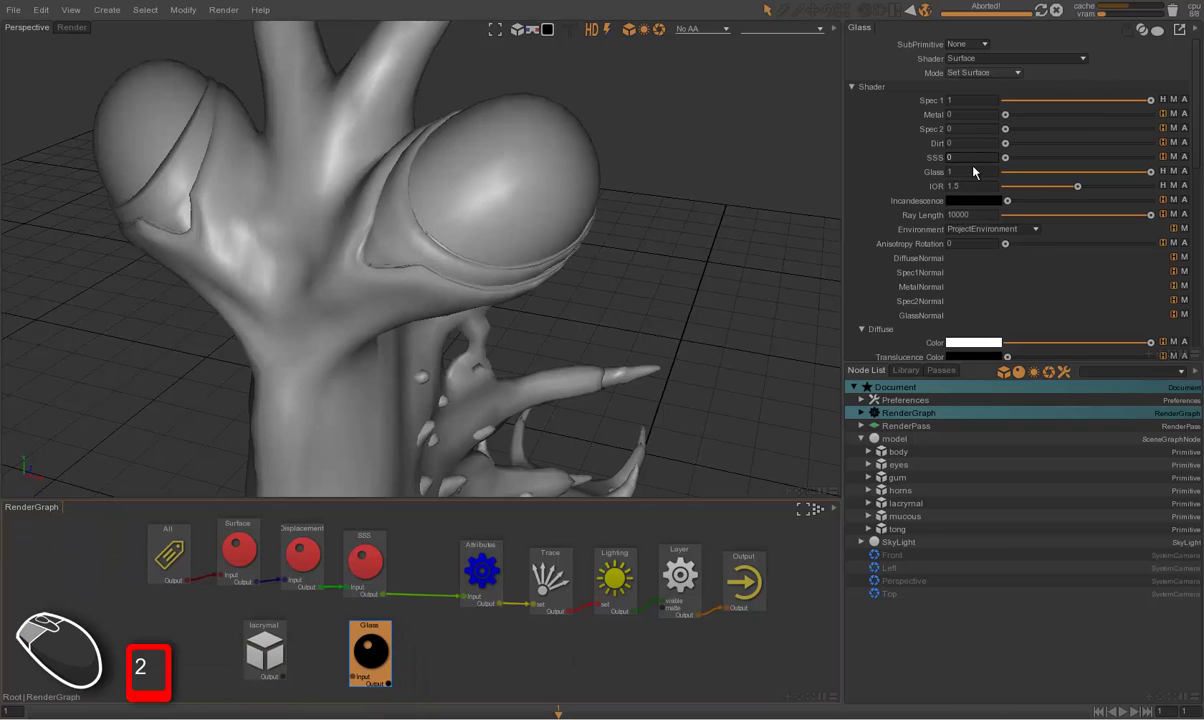
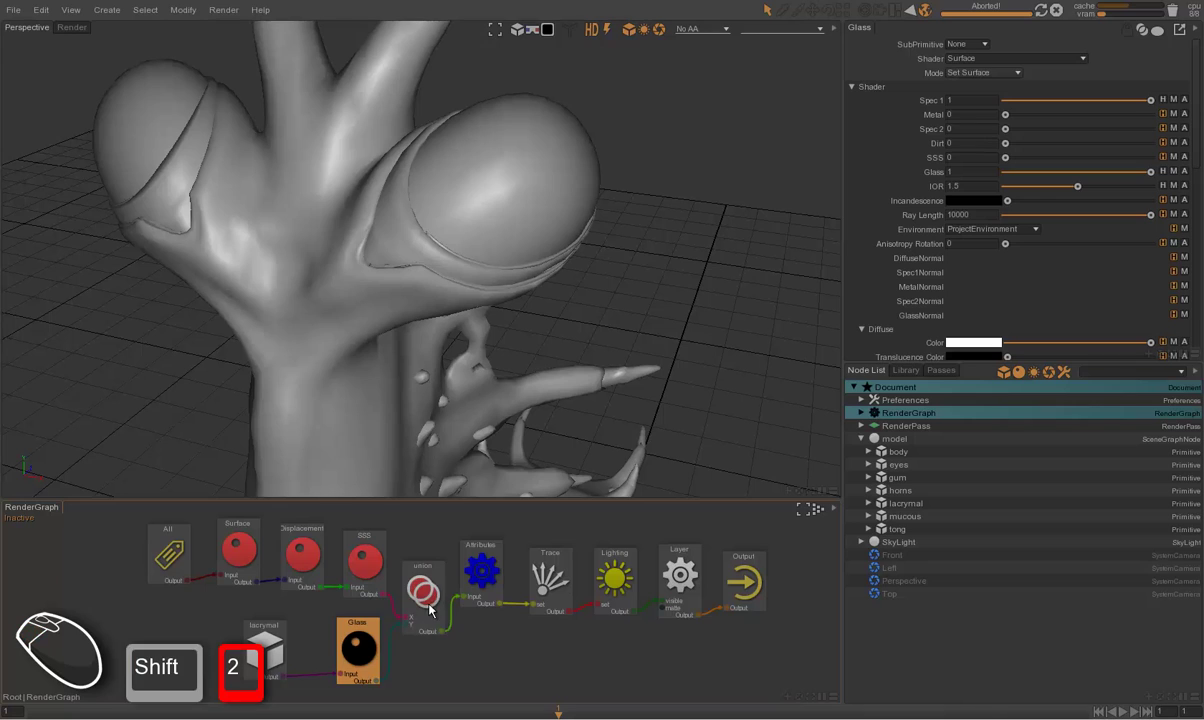
click(430, 594)
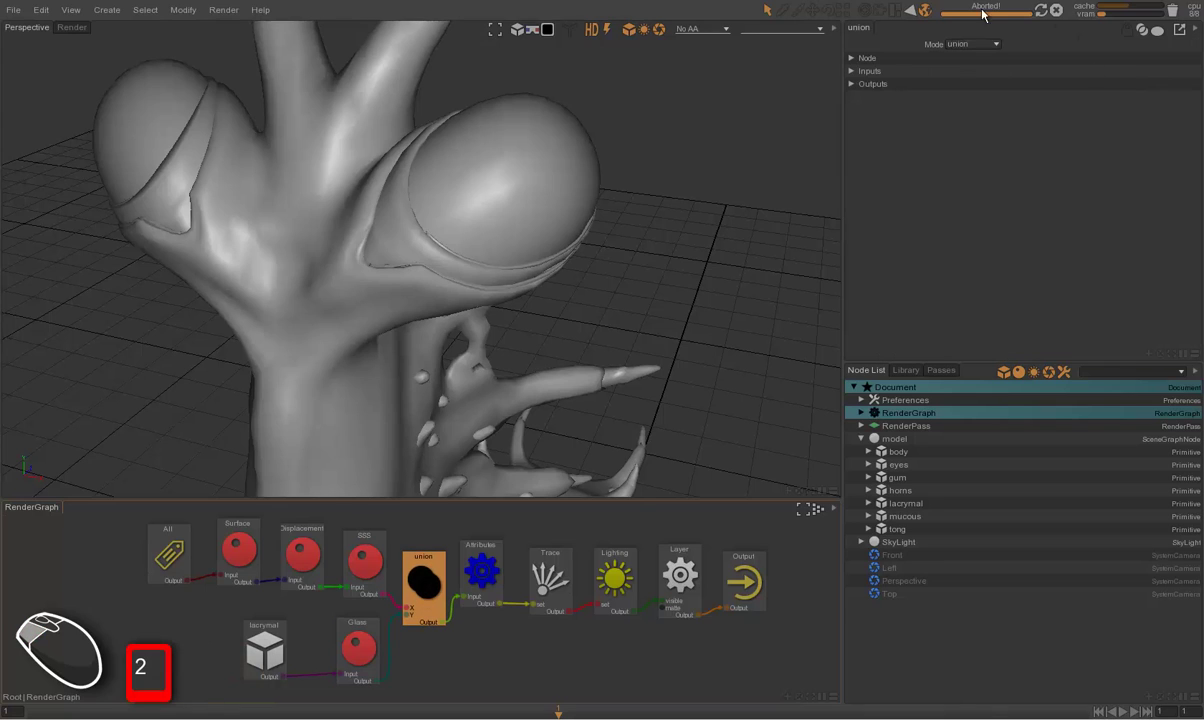
click(977, 46)
click(991, 97)
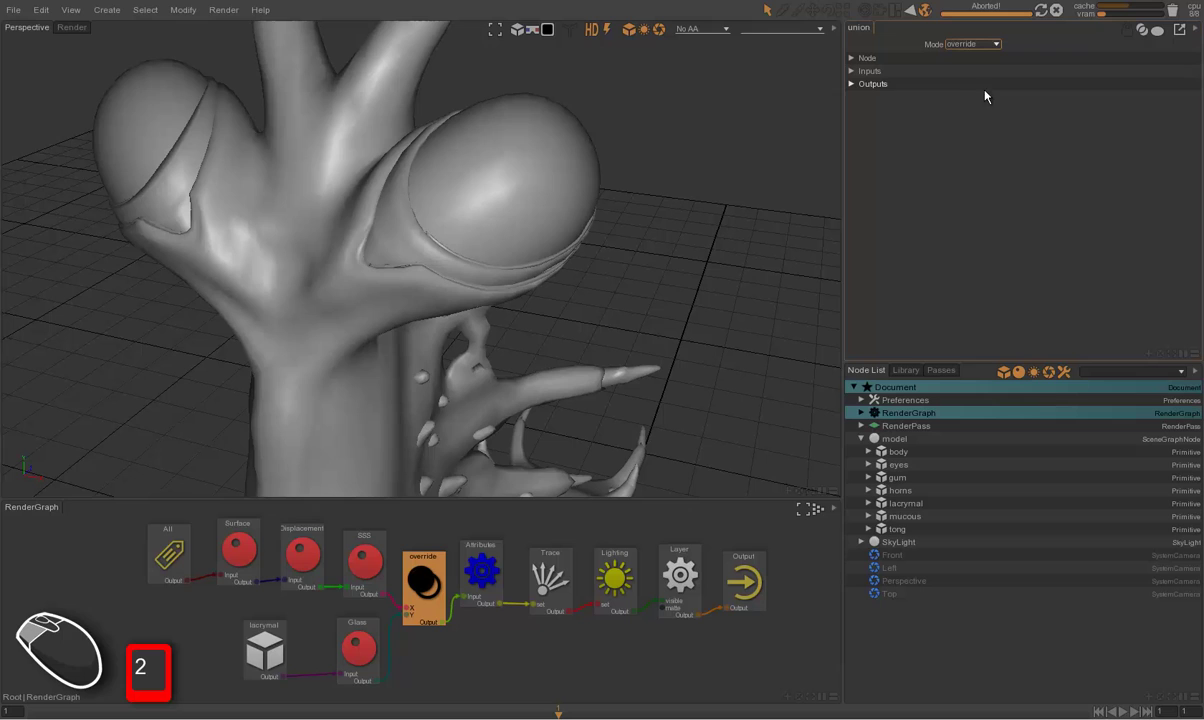
Step: Point the path node at ^model|lacrymal$ and start a render of the glass eyes
click(268, 651)
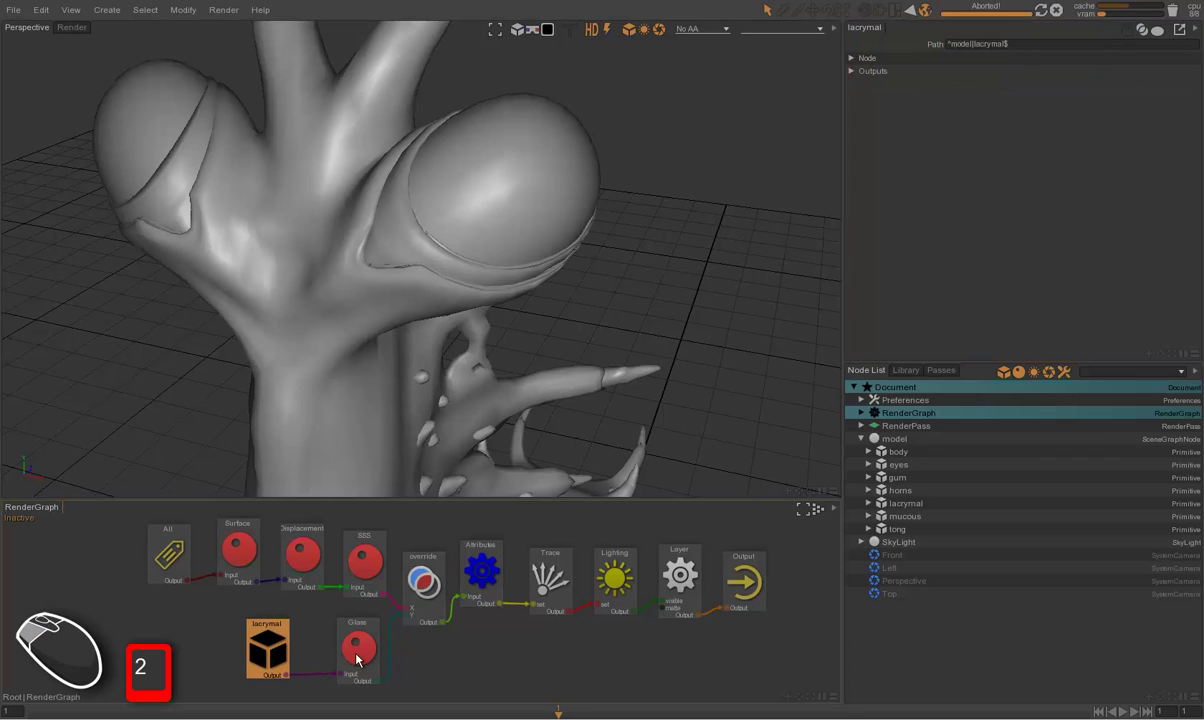
click(358, 660)
click(286, 648)
click(352, 655)
click(431, 588)
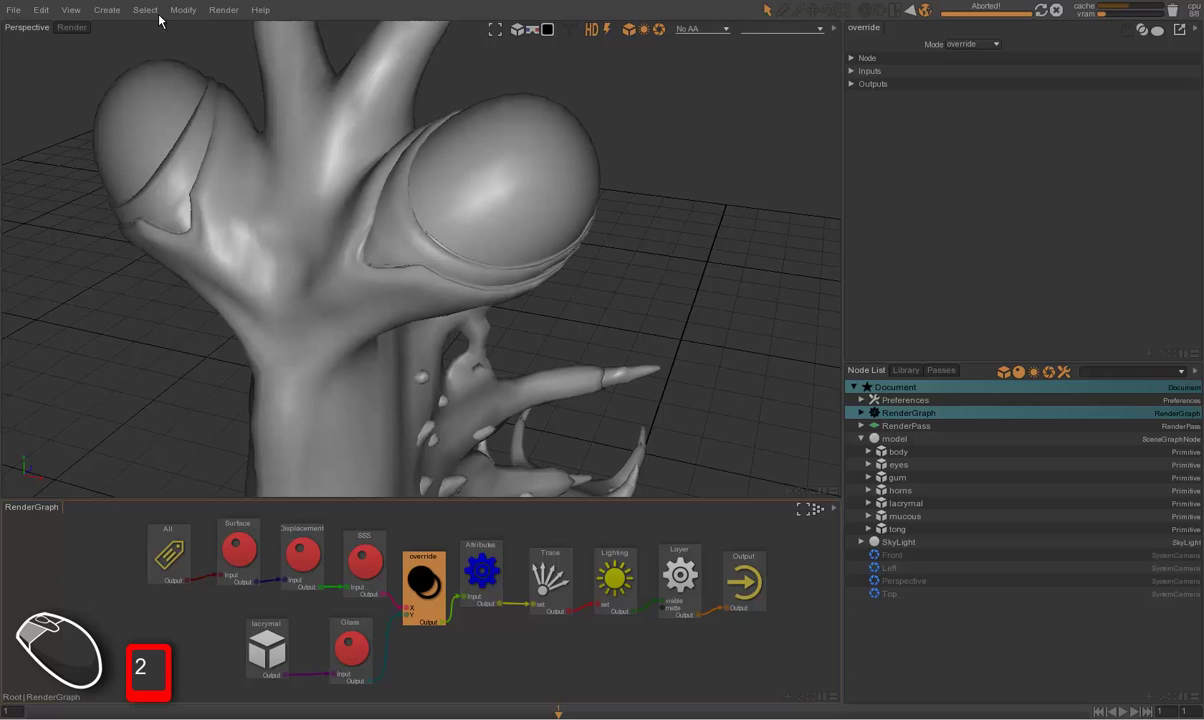
click(80, 31)
Step: Let the glass-eyes render refine, stop it and return to the deselected Perspective view
click(694, 33)
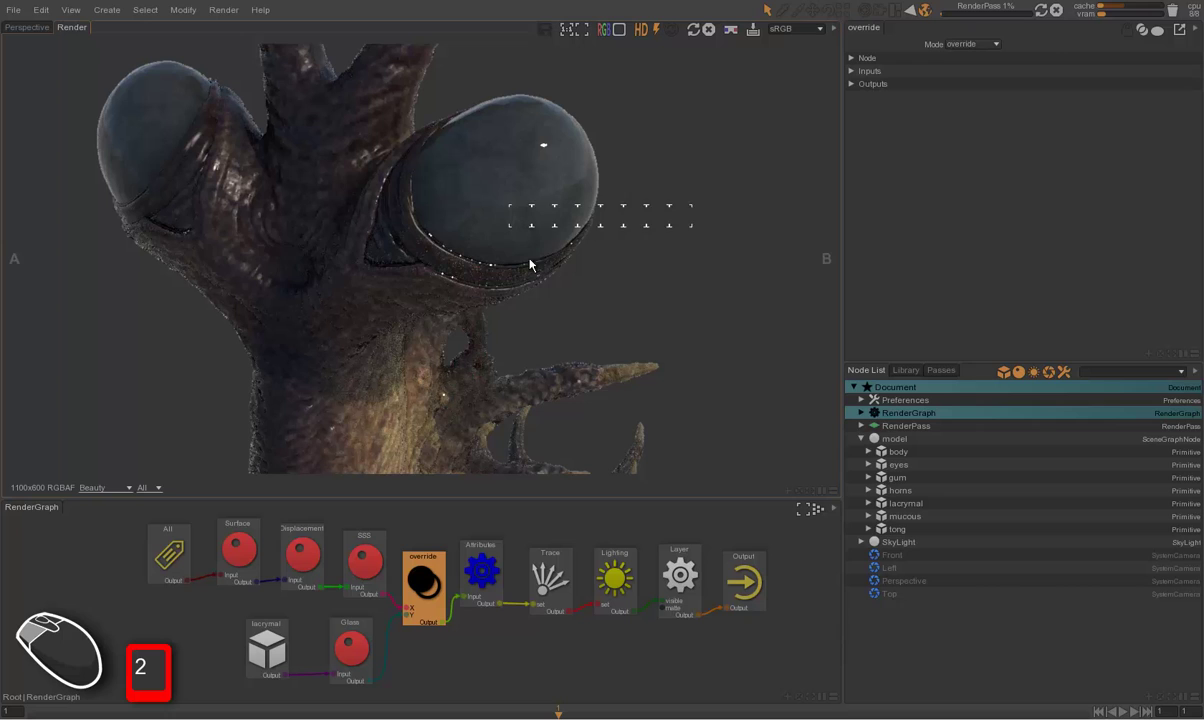
click(481, 321)
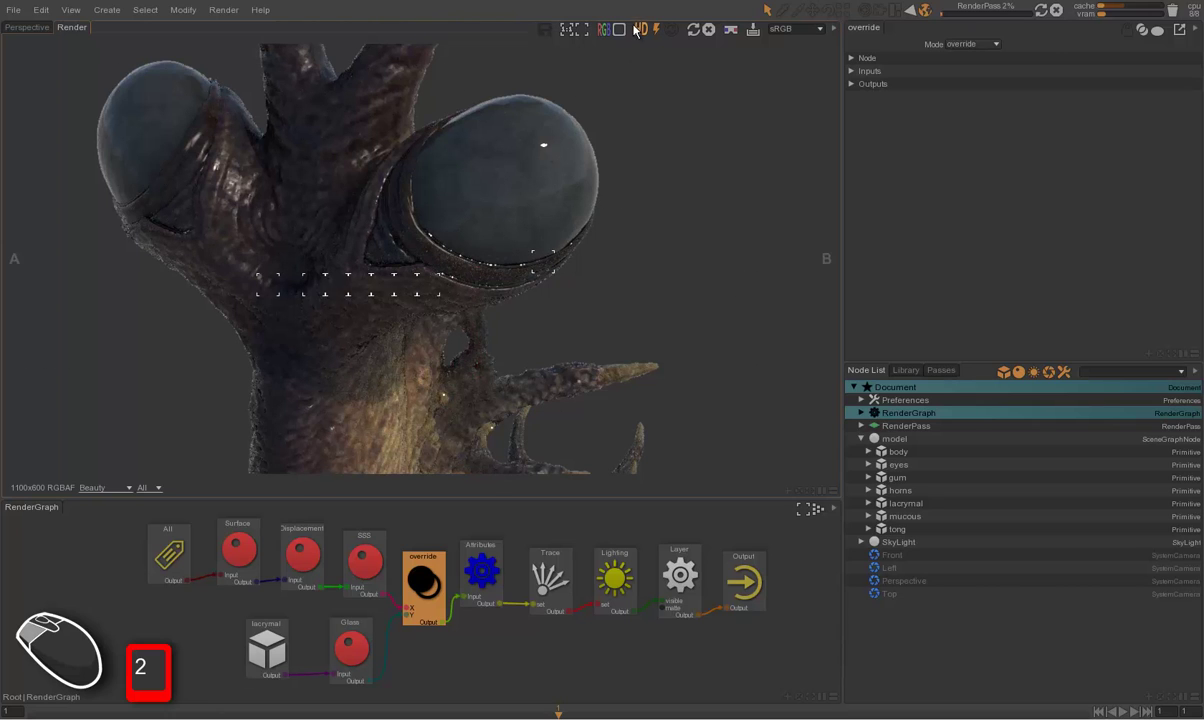
click(623, 32)
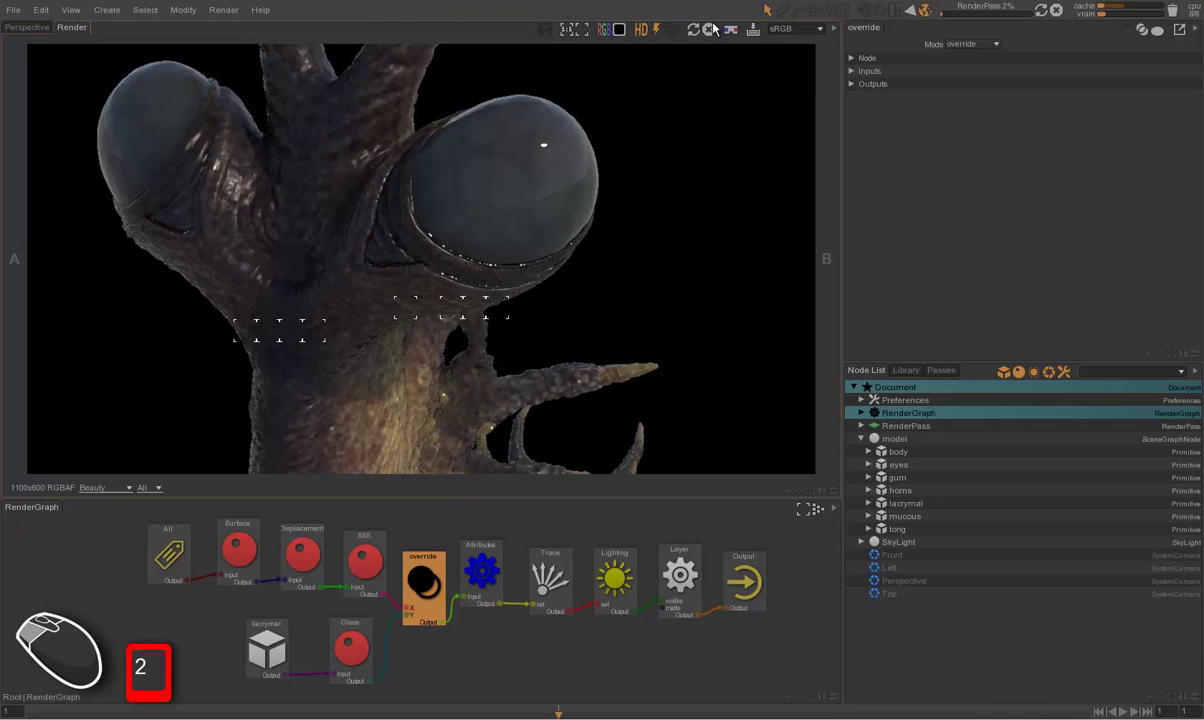
click(718, 33)
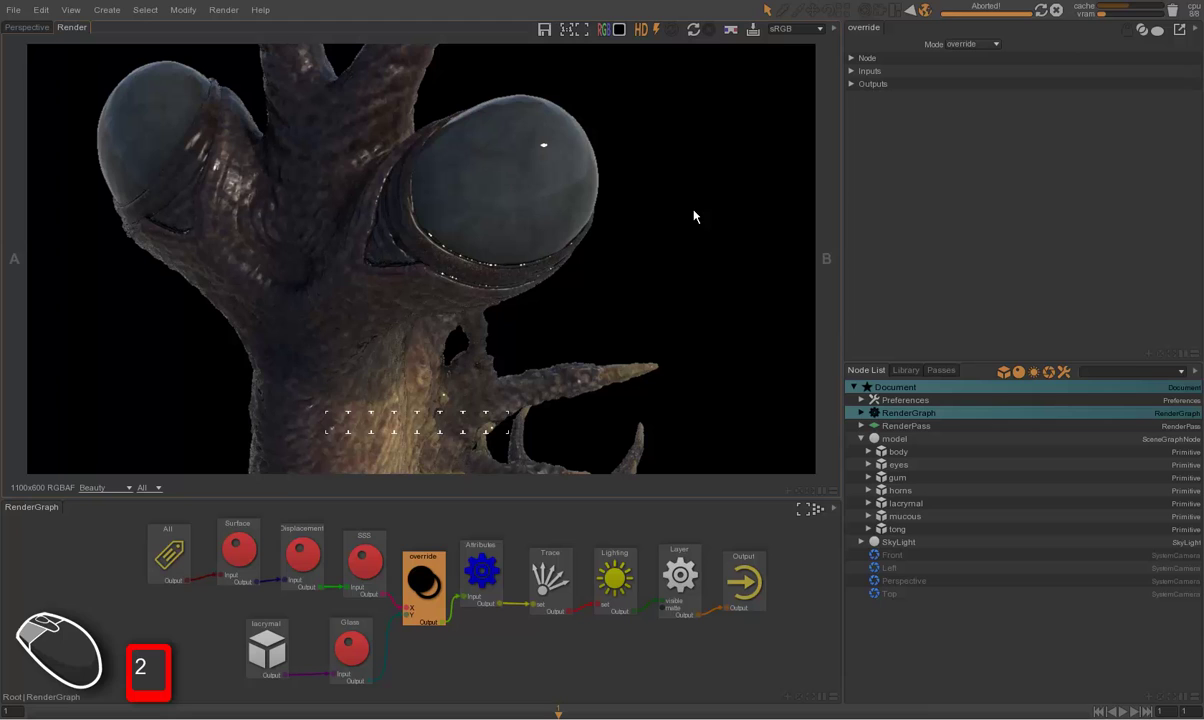
key(alt+2)
key(shift+2)
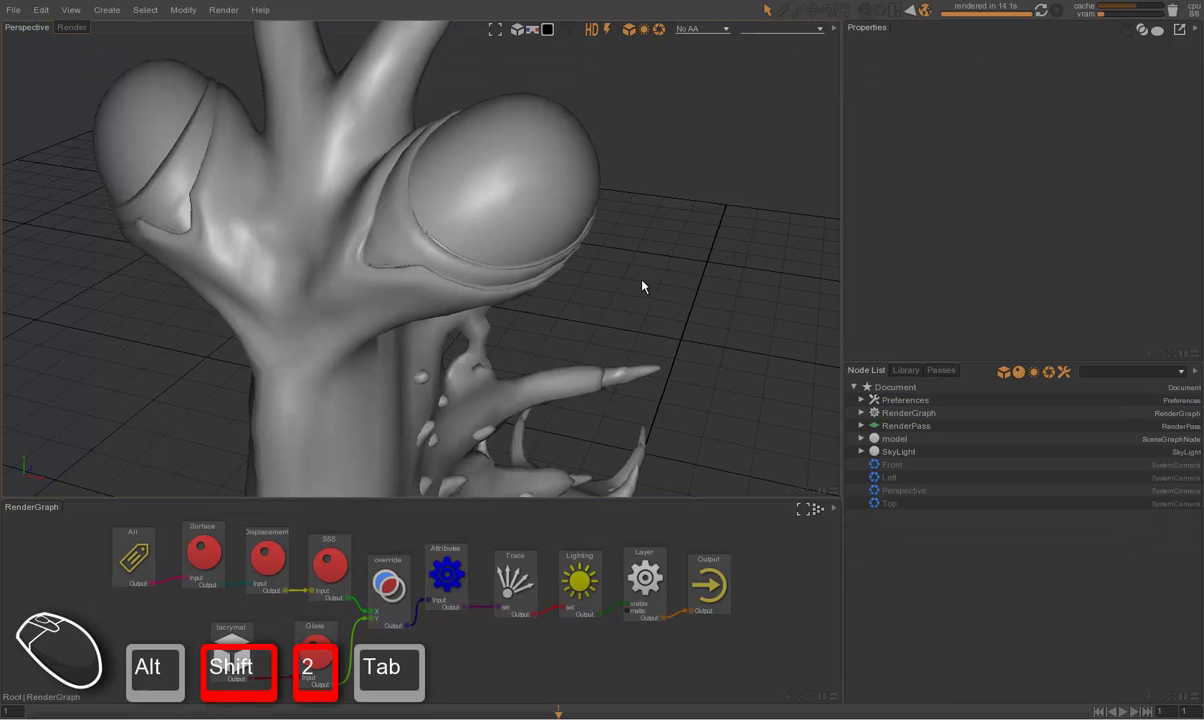
Step: Navigate the graph and pull the view back to frame the whole creature
drag(455, 350, 454, 341)
click(476, 337)
drag(516, 303, 507, 235)
middle_click(499, 227)
drag(488, 291, 605, 330)
middle_click(574, 333)
click(563, 305)
middle_click(591, 300)
middle_click(589, 296)
click(569, 296)
drag(577, 289, 593, 266)
drag(592, 272, 572, 277)
middle_click(591, 289)
click(601, 287)
drag(604, 286, 602, 270)
click(602, 272)
Step: Switch to the camera view and start a 1100x600 render of the full creature
key(ctrl+Tab)
drag(658, 35, 654, 65)
drag(651, 90, 679, 35)
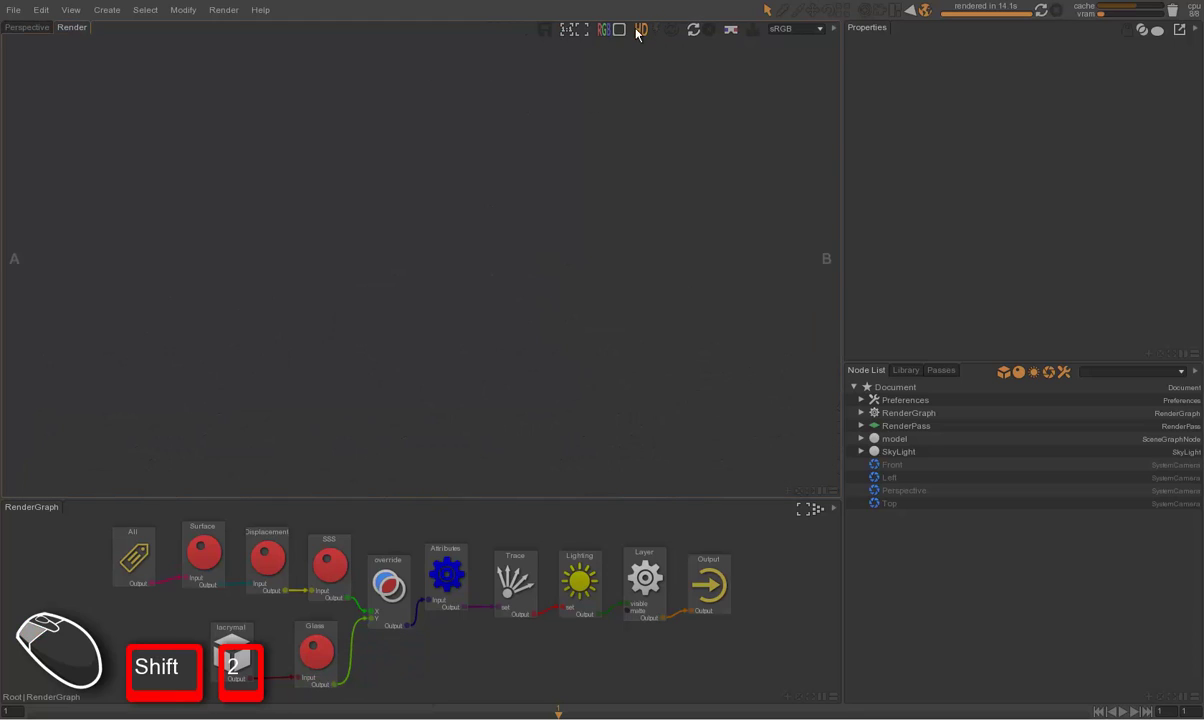
drag(629, 36, 594, 120)
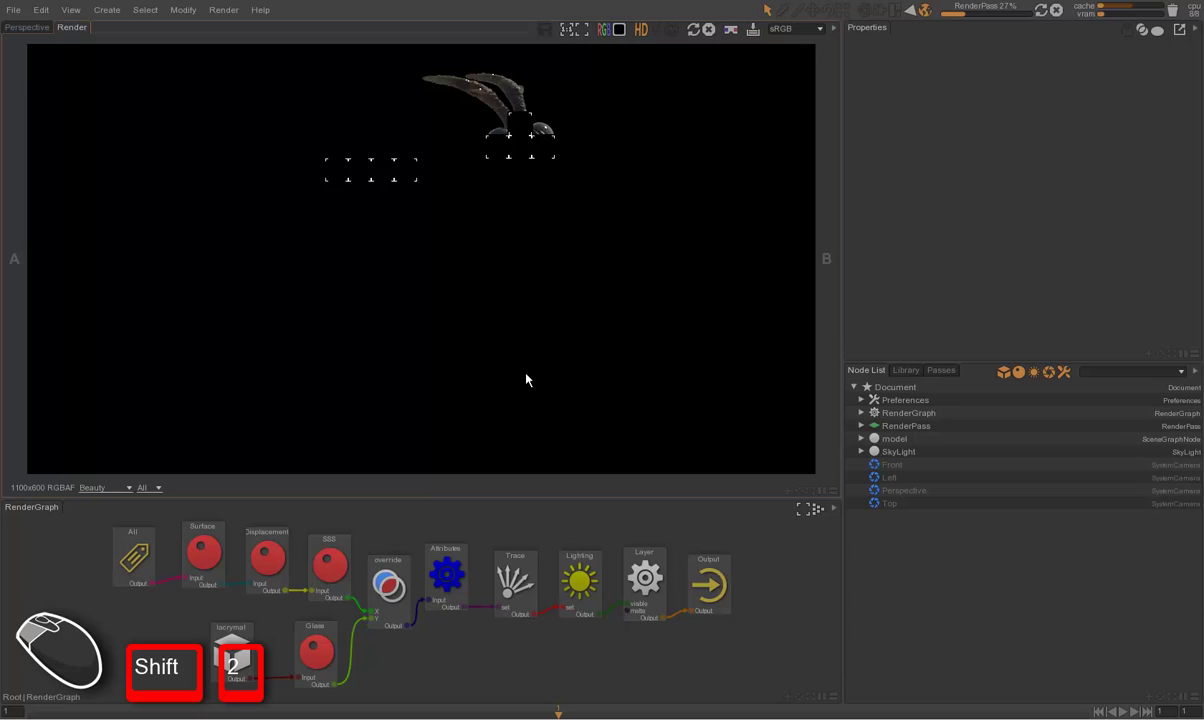